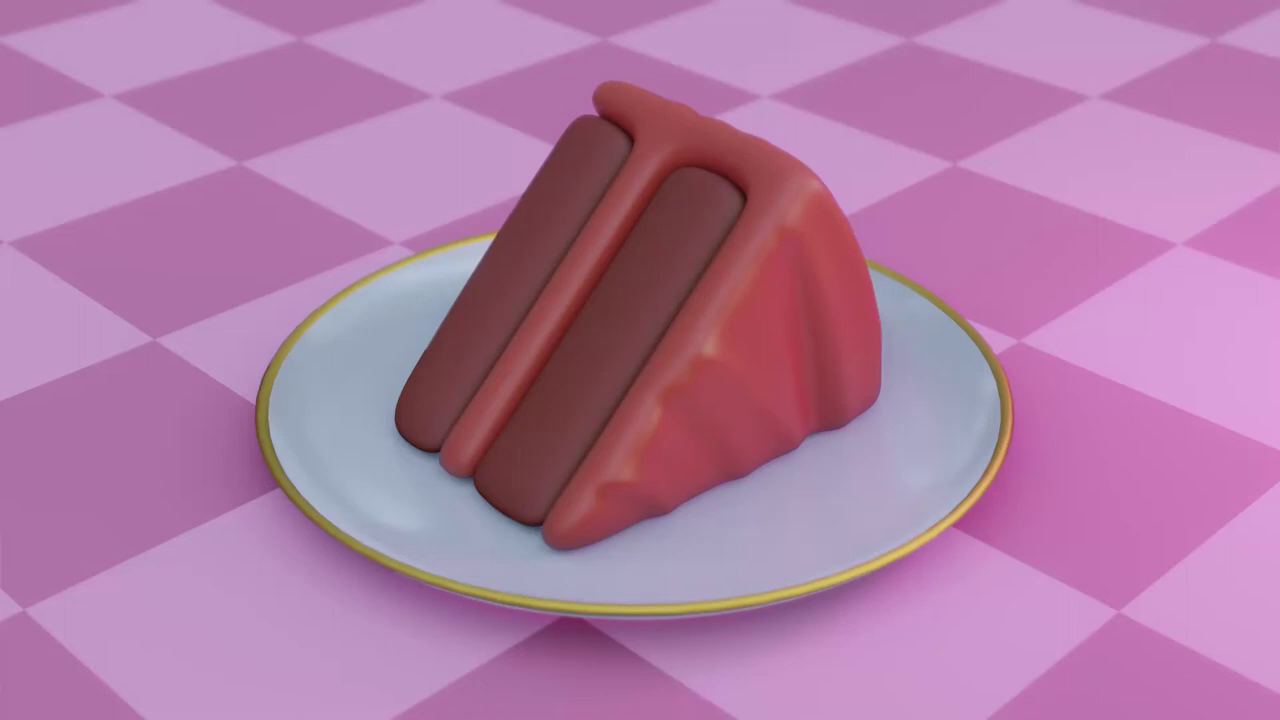
Close the finished cake-slice render preview to return to the empty scene.
click(682, 265)
Add a Circle mesh and set its Vertices count to 8.
key(shift+a)
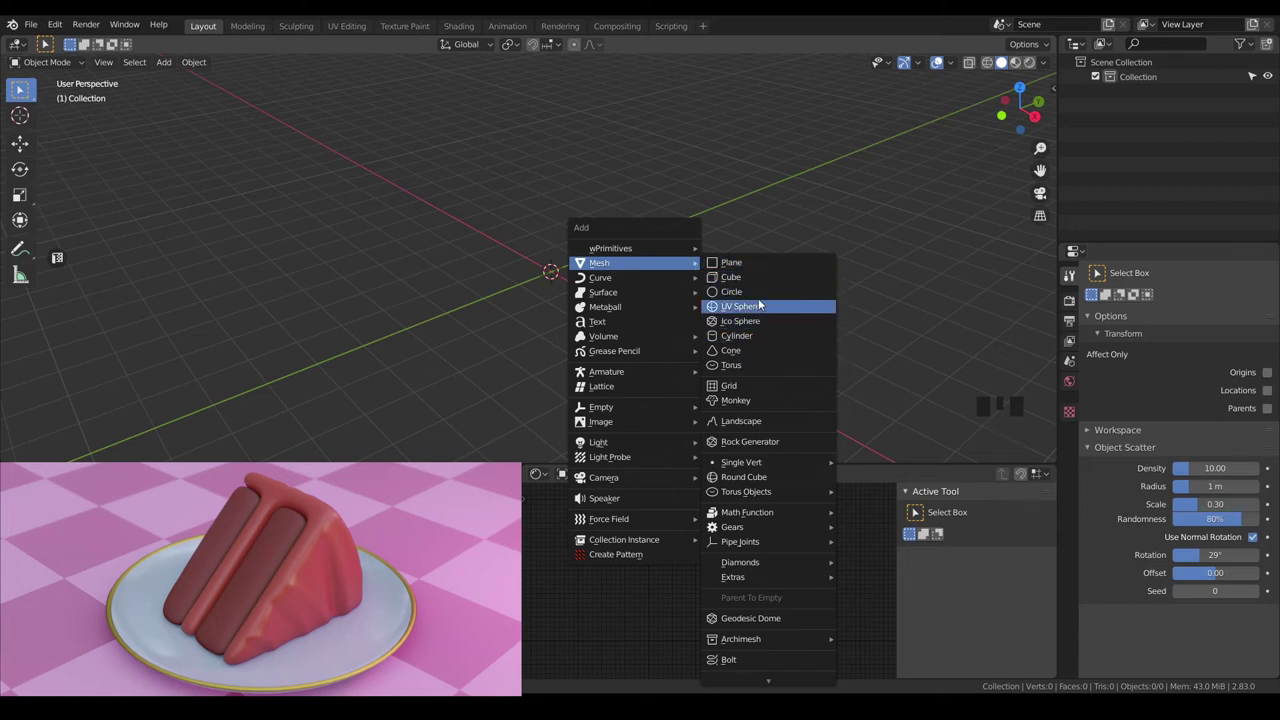
drag(135, 451, 613, 241)
drag(647, 257, 661, 275)
scroll(up, 3)
drag(759, 259, 720, 256)
In Edit Mode, select all of the octagon and fill it with a single face.
key(Tab)
key(a)
key(a)
key(a)
key(f)
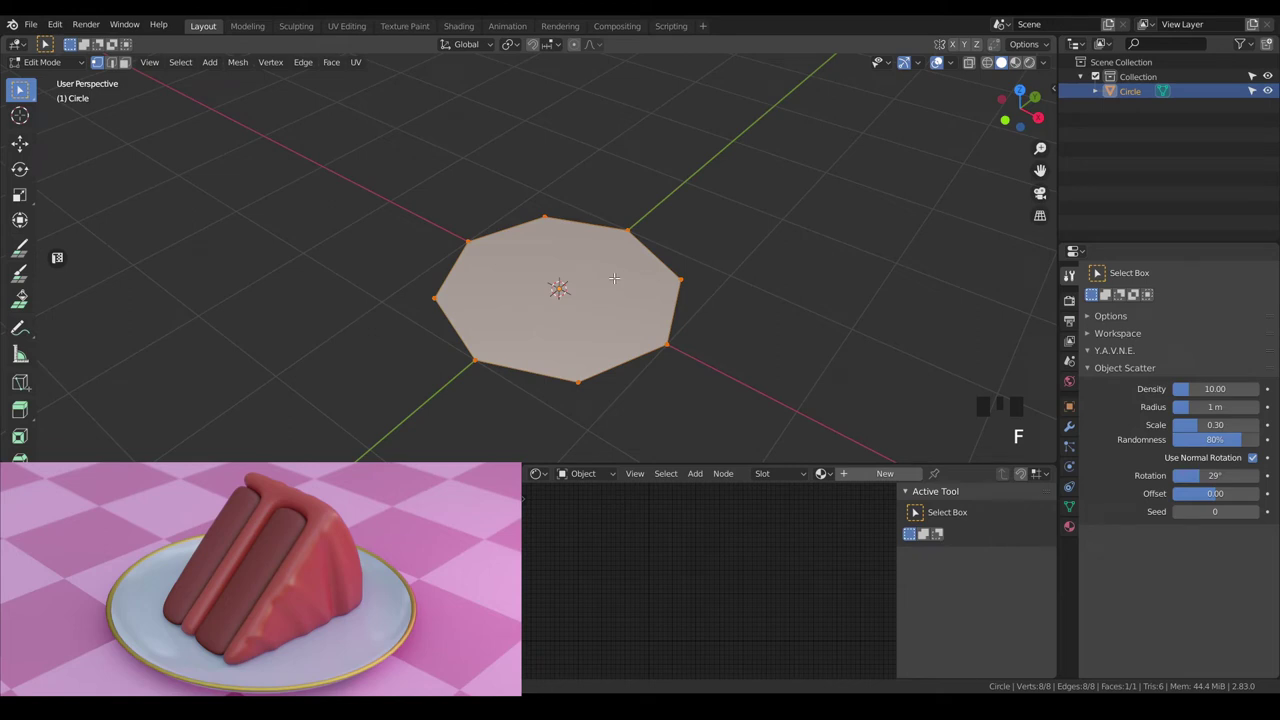
Poke Faces via F3 search to split the octagon into eight centre triangles.
key(F3)
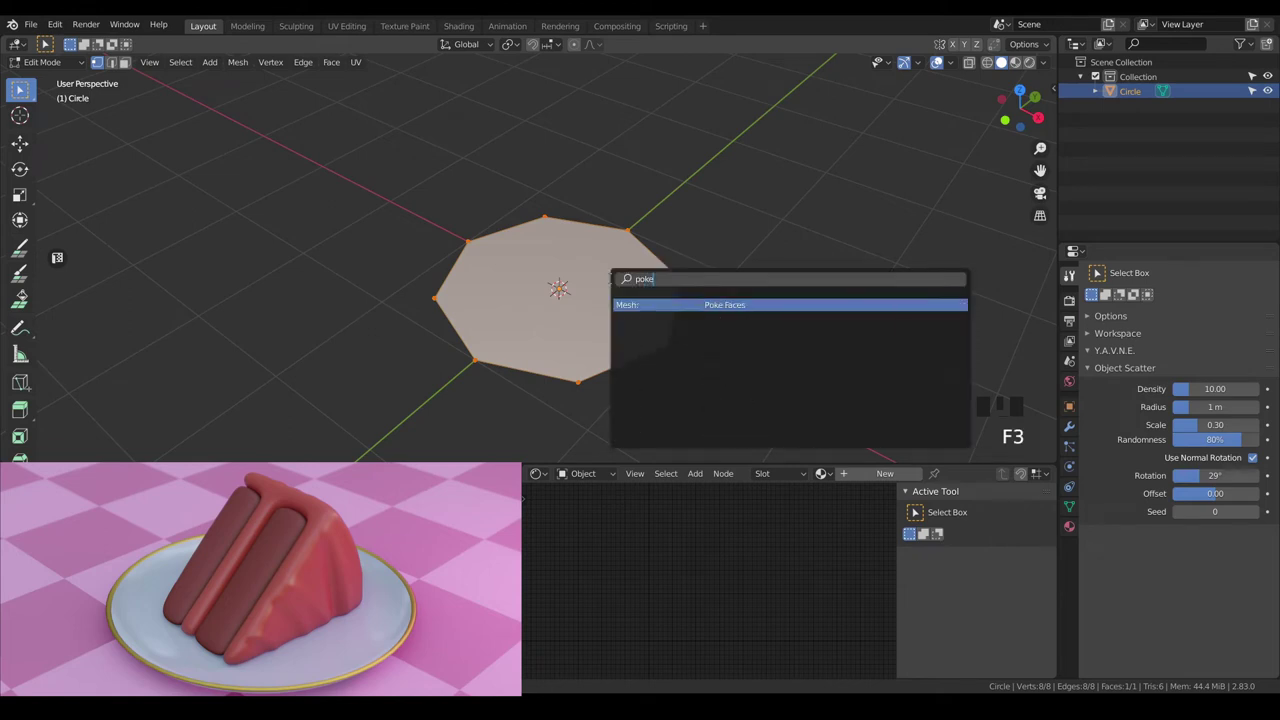
key(a)
key(a)
key(KP_1)
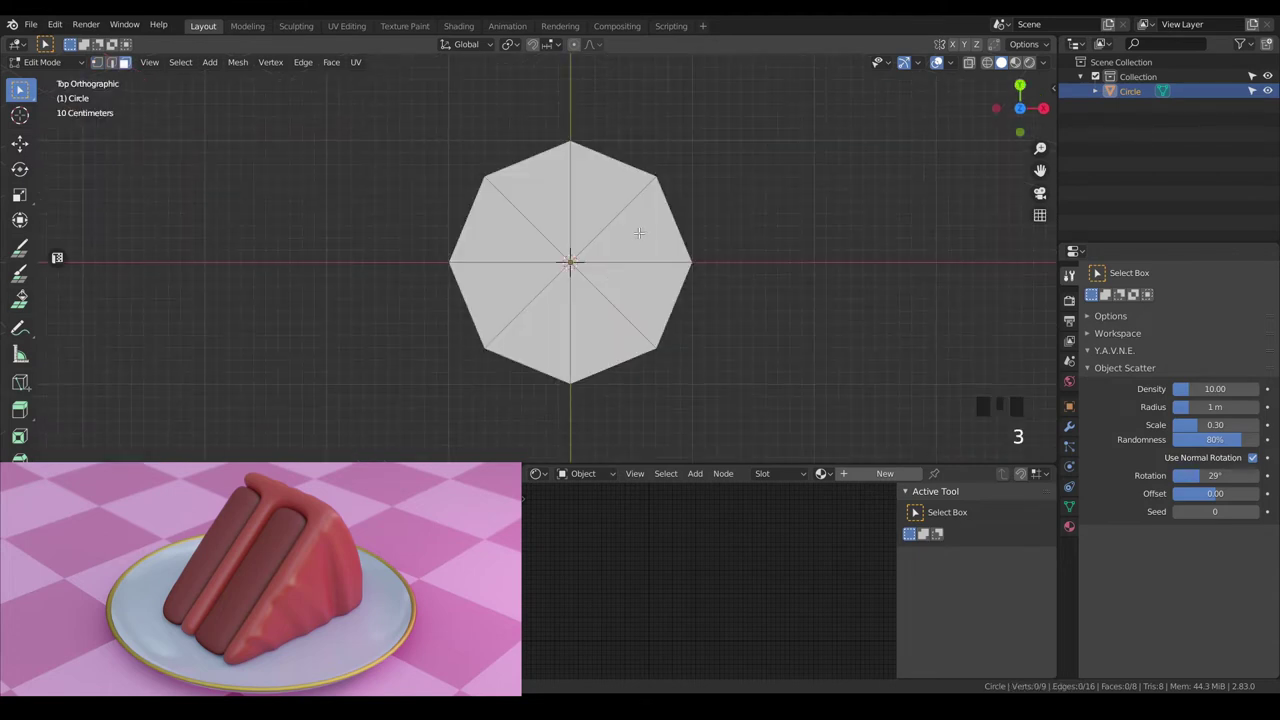
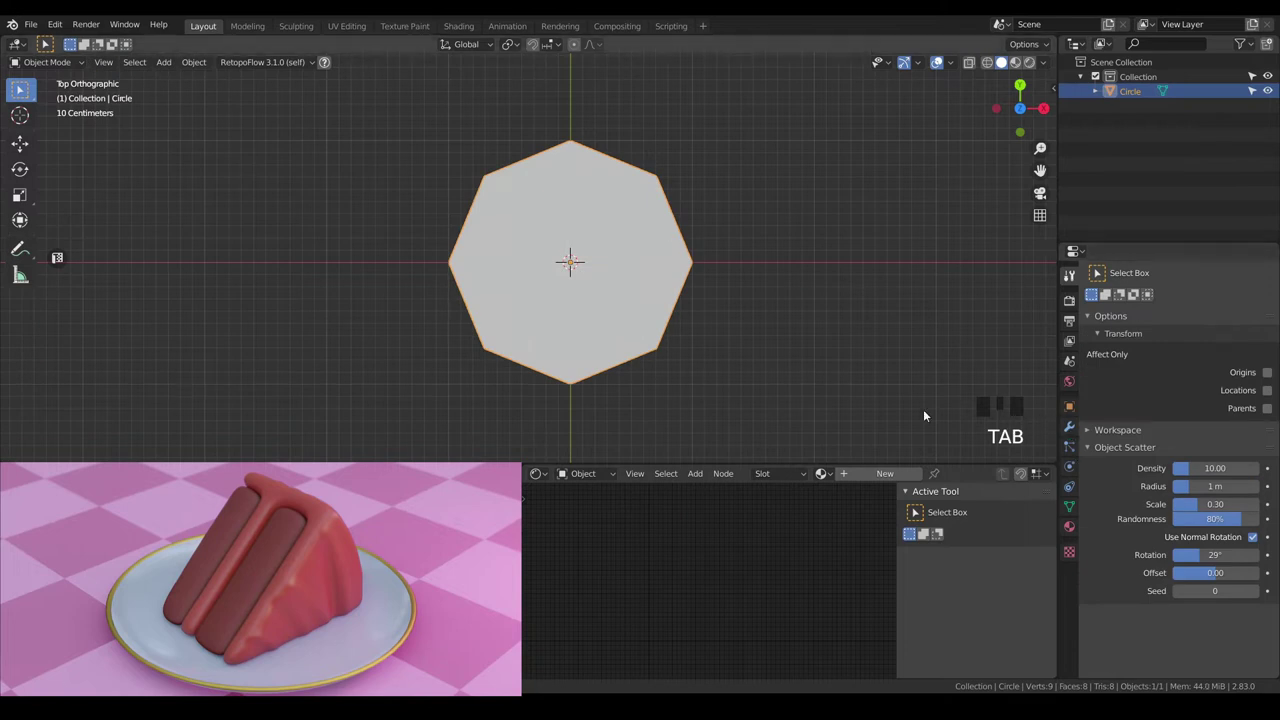
Add a level-3 Subdivision Surface modifier, apply it permanently, and return to Edit Mode.
key(ctrl+3)
click(1073, 430)
click(1219, 326)
key(Tab)
key(Tab)
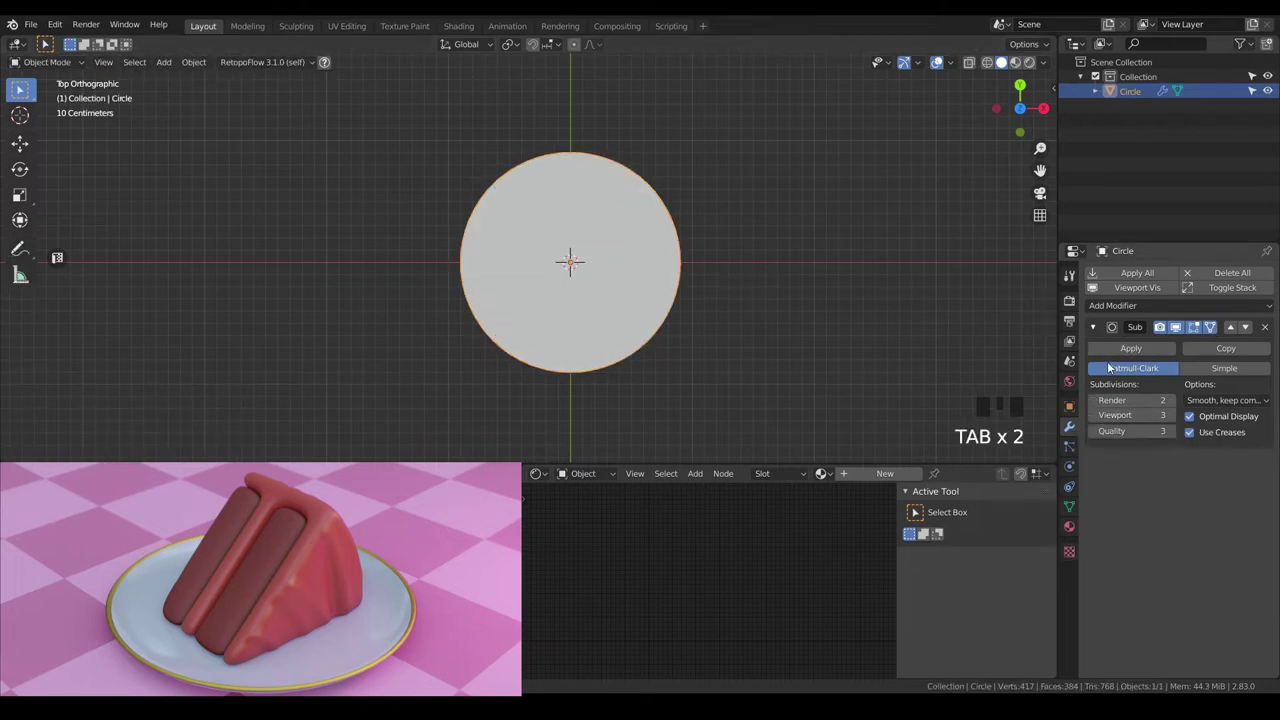
drag(1113, 352, 769, 312)
key(Tab)
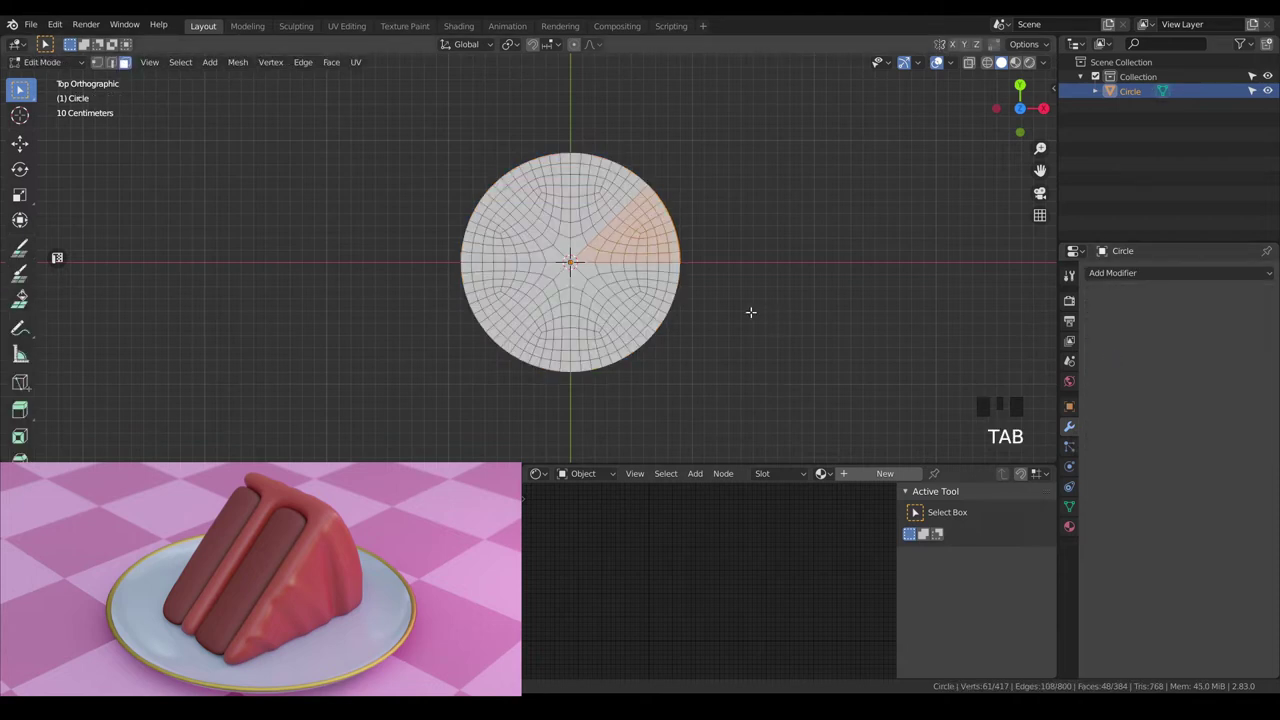
Select the whole disc in front view and extrude it upward along Z twice into a tall block.
key(ctrl+i)
key(x)
key(Tab)
drag(737, 319, 745, 229)
scroll(up, 3)
drag(781, 243, 707, 246)
key(Tab)
key(a)
key(KP_1)
key(e)
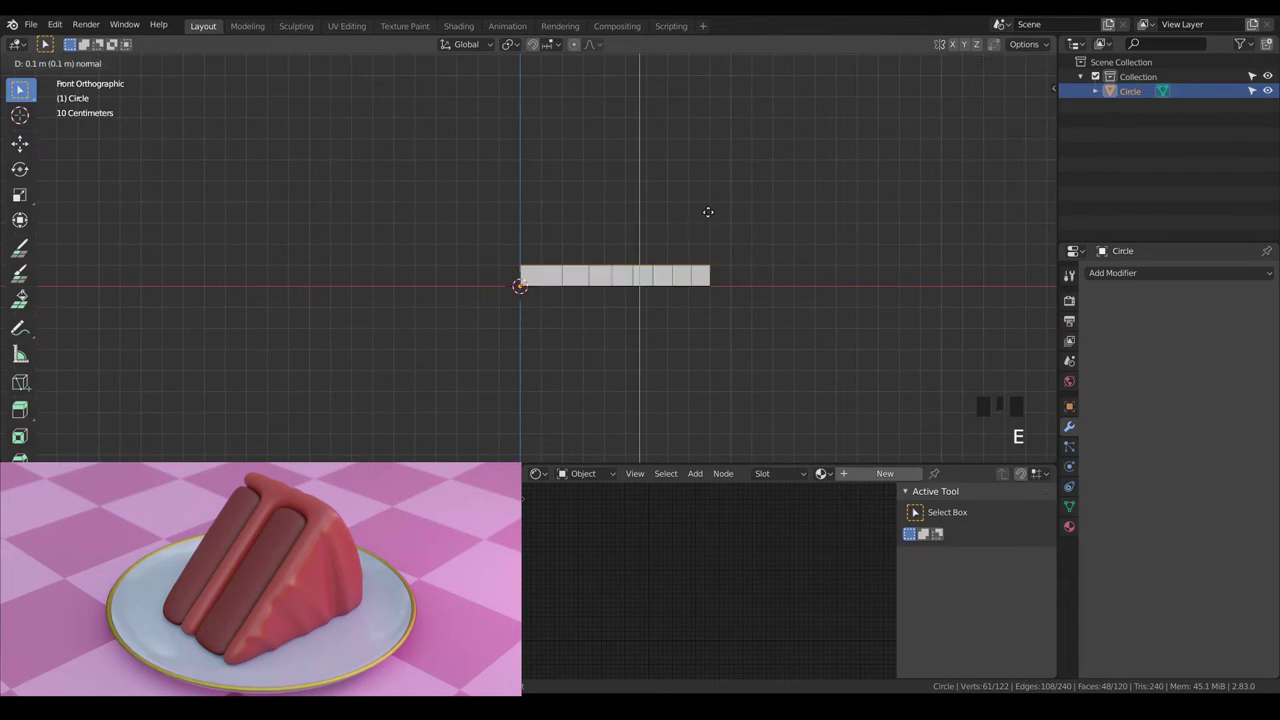
key(e)
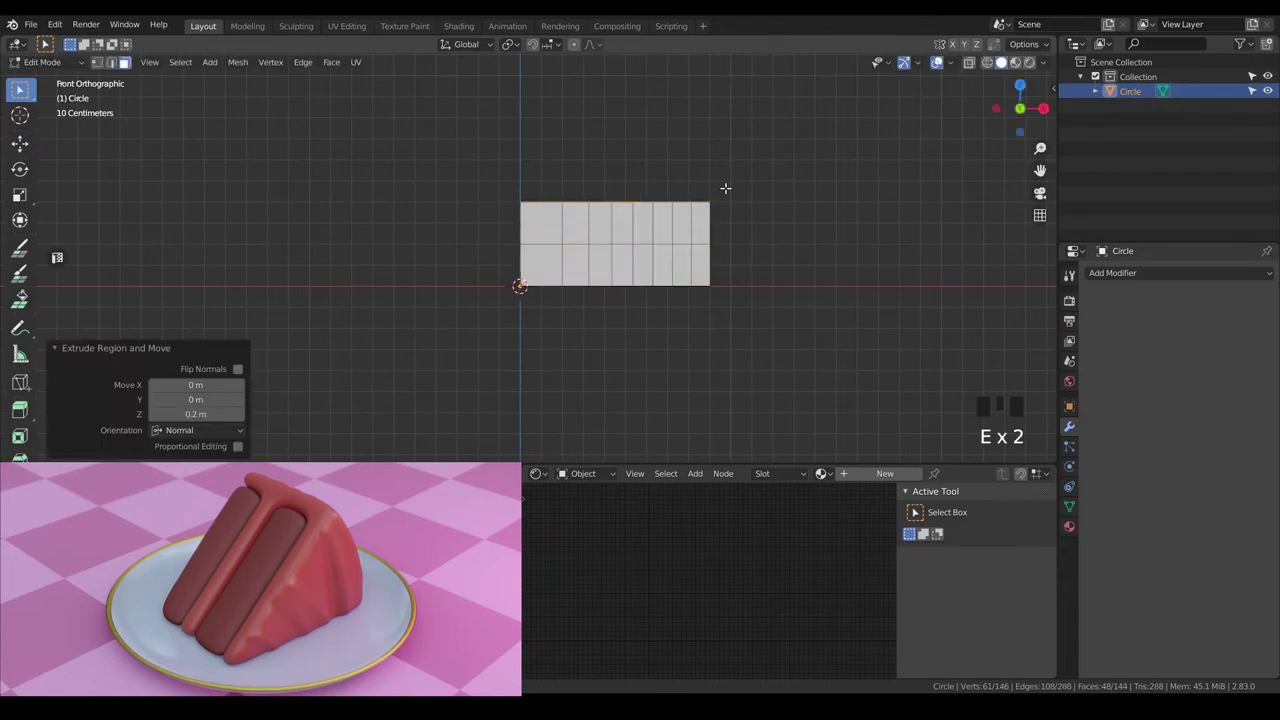
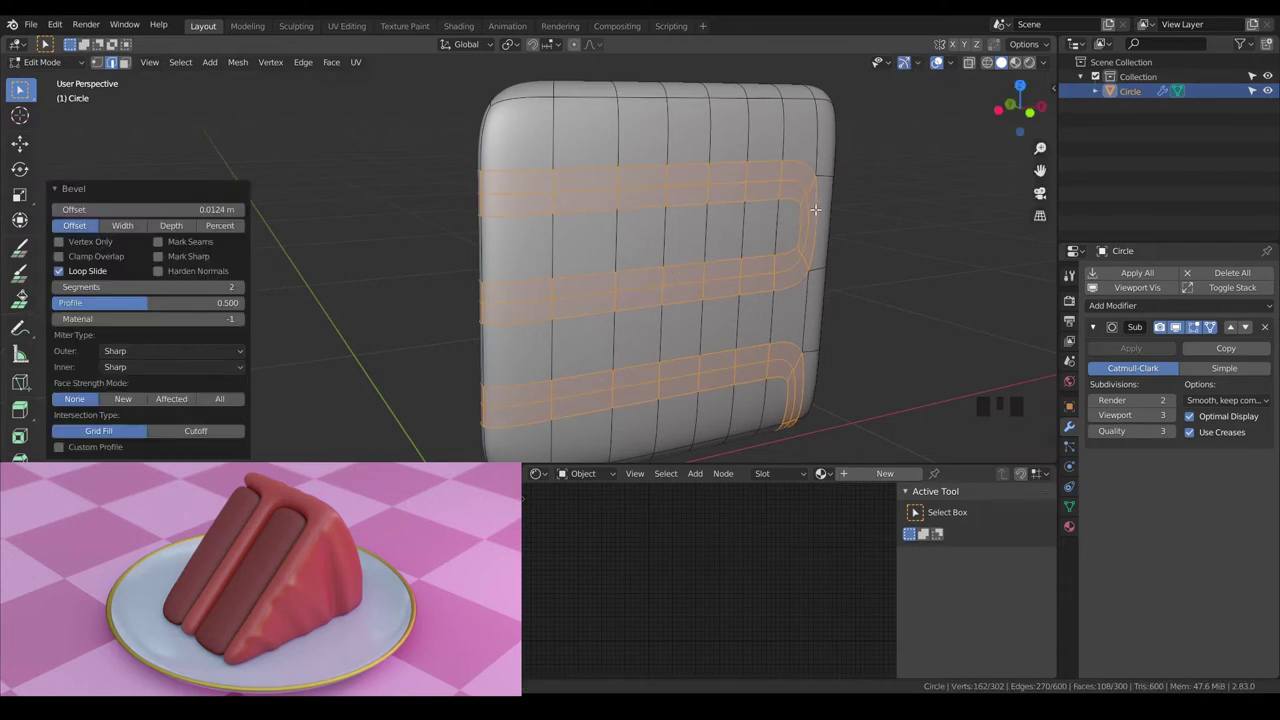
Shrink the selection to each band's centre loop and push them inward as grooves, with X-ray on.
key(KP_Subtract)
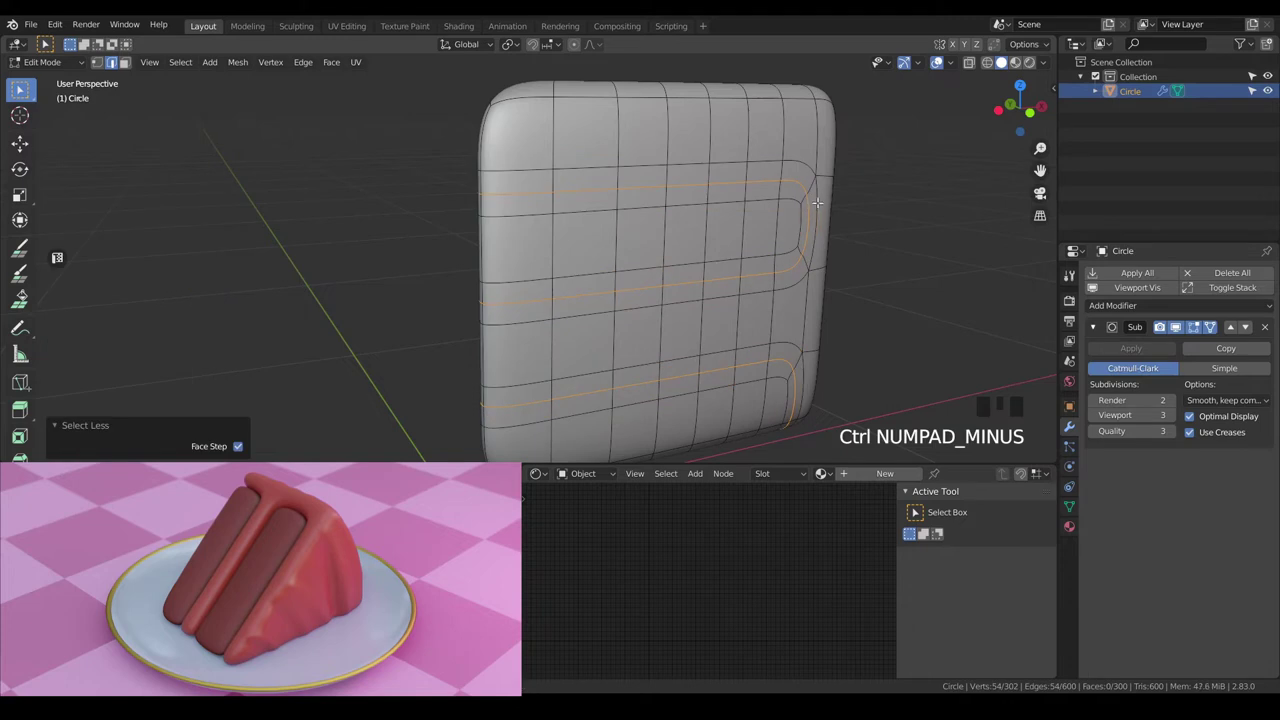
key(alt+s)
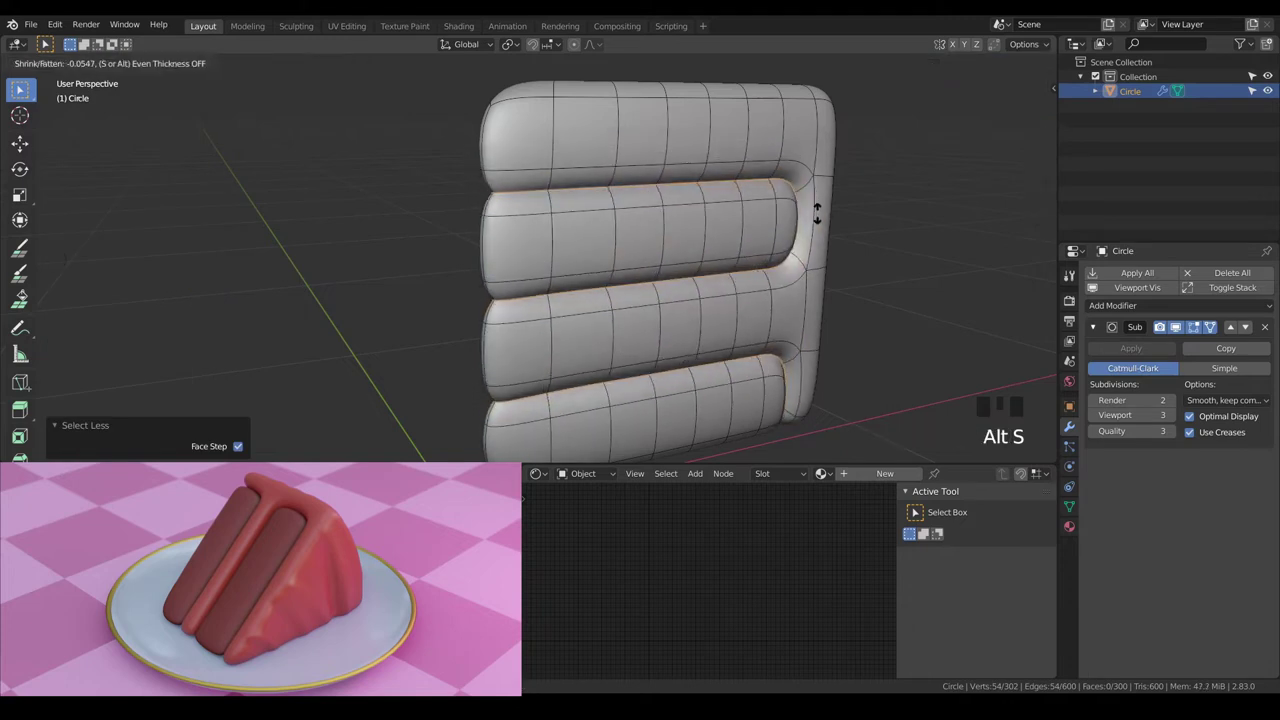
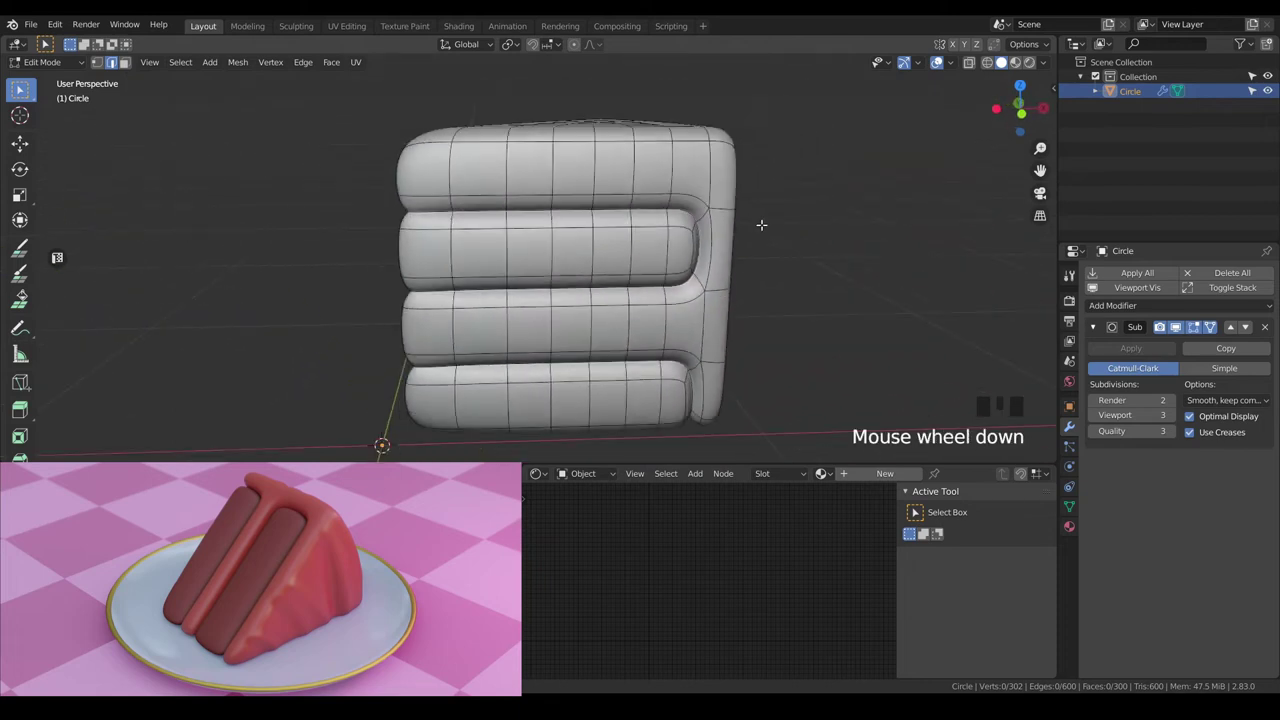
key(KP_1)
key(a)
key(a)
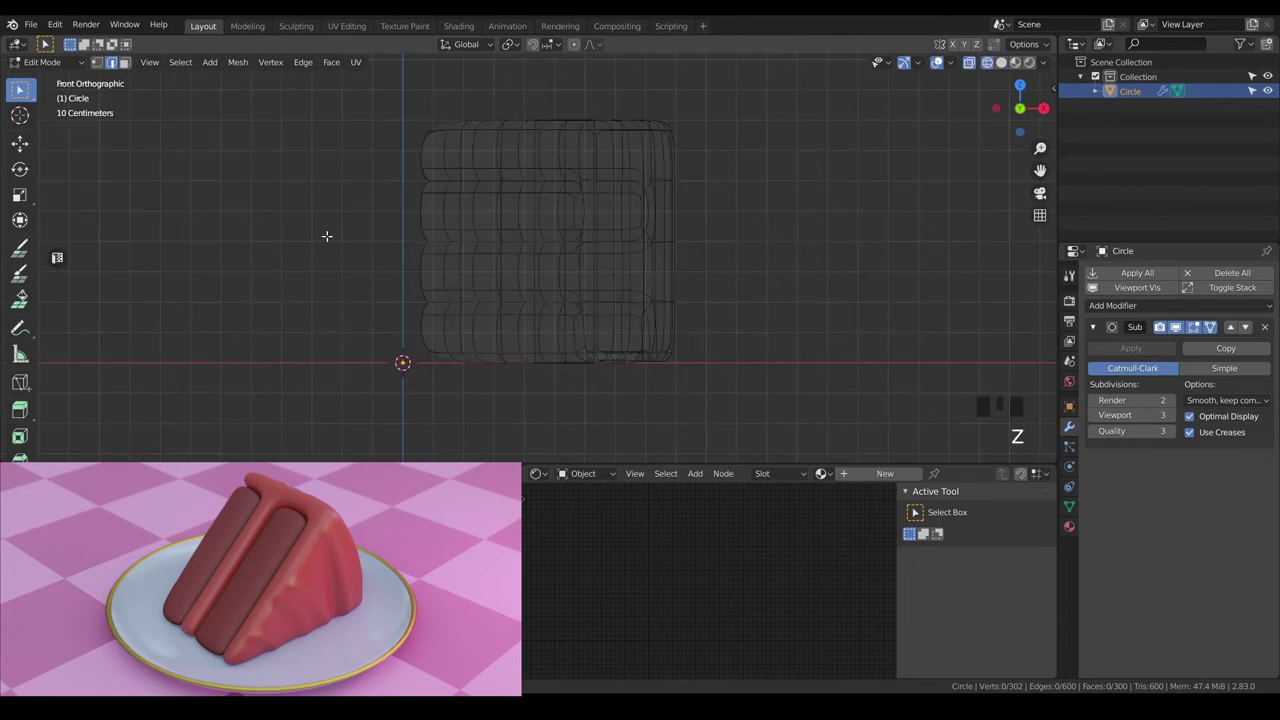
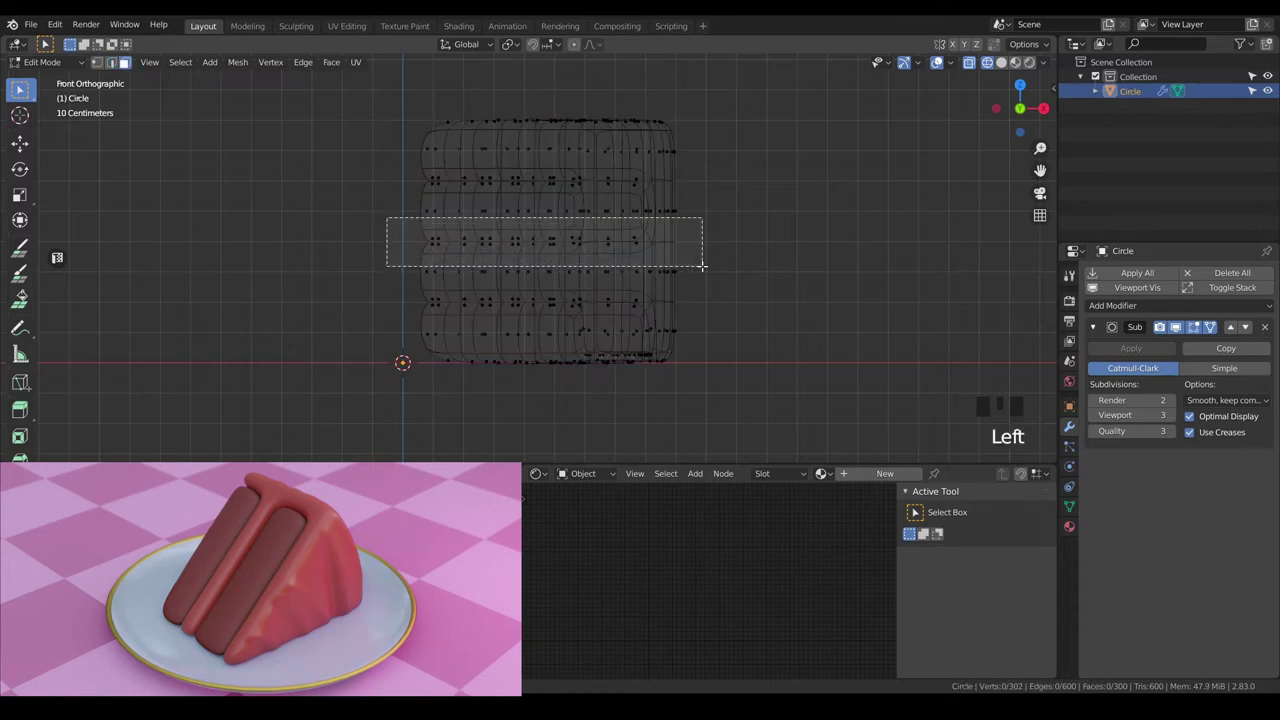
Move the middle band of vertices down and lower the top layer along Z.
scroll(up, 3)
key(g)
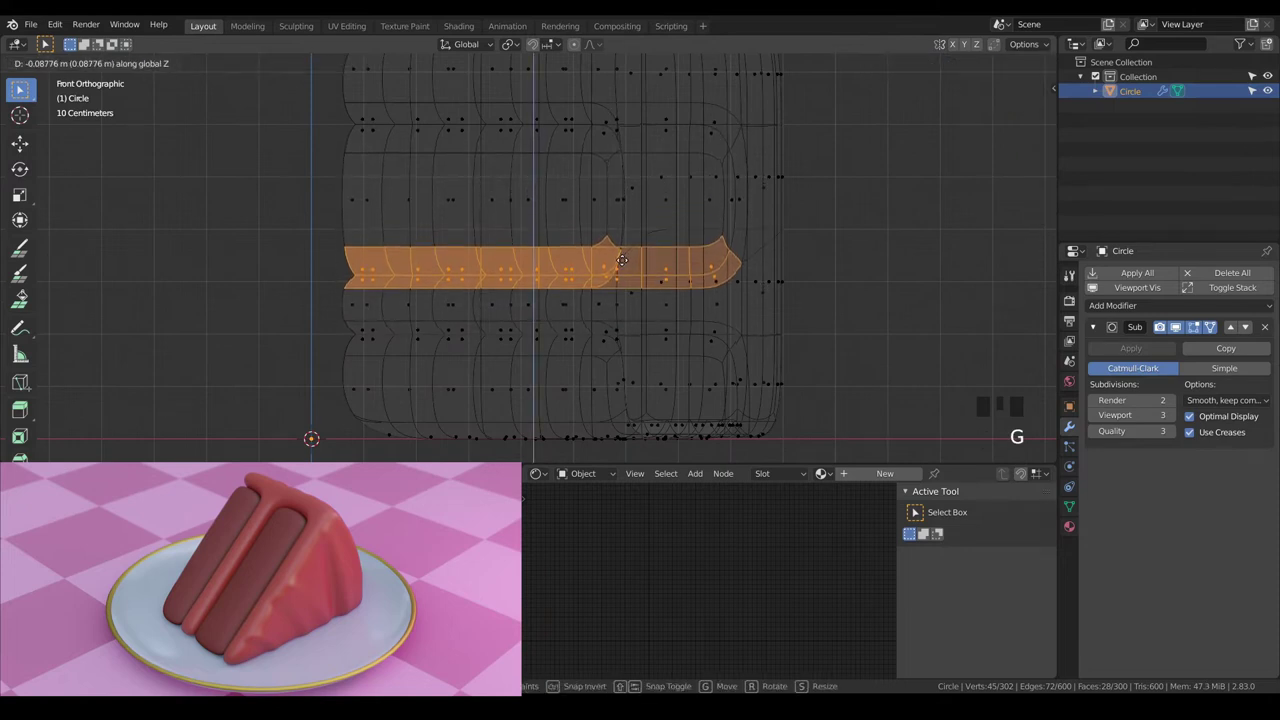
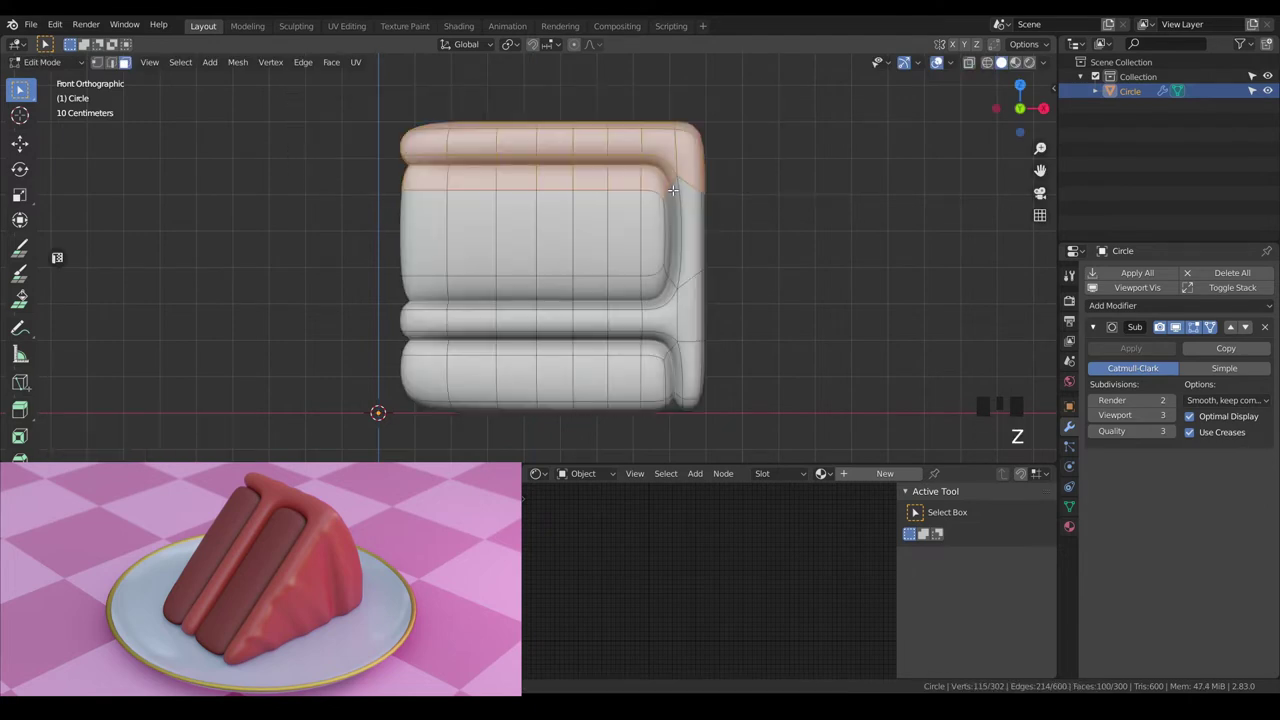
key(g)
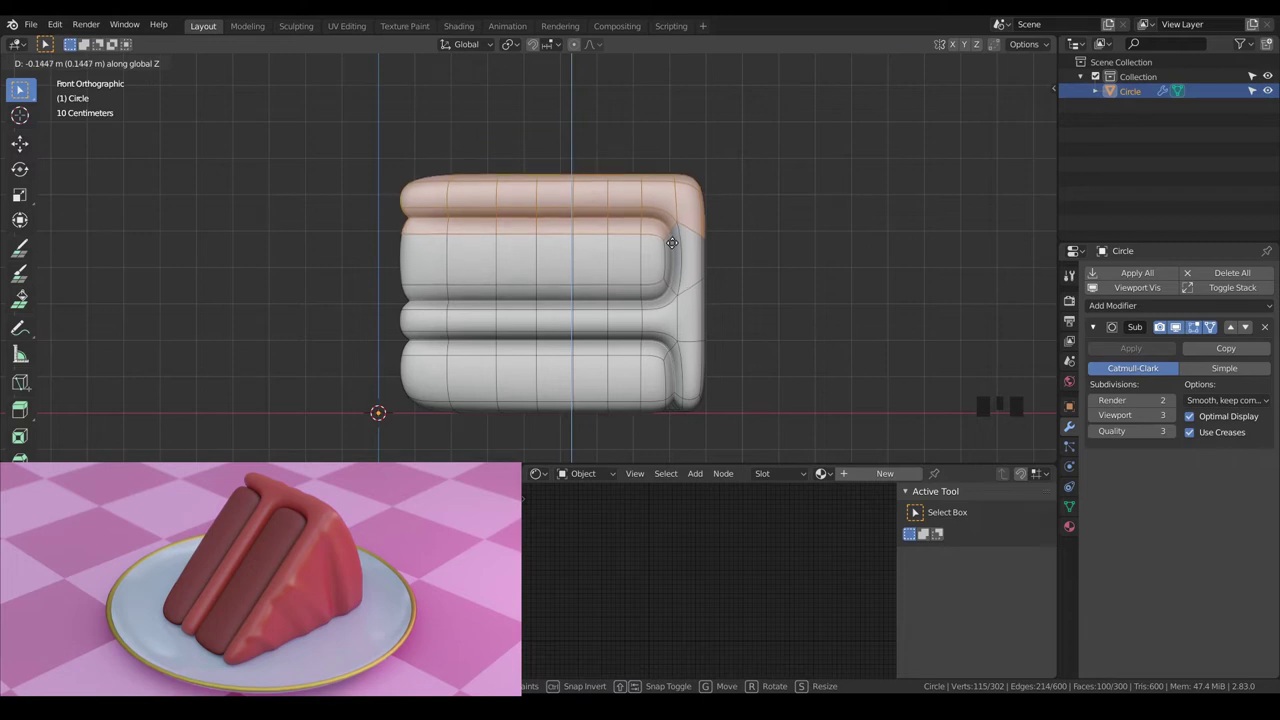
key(g)
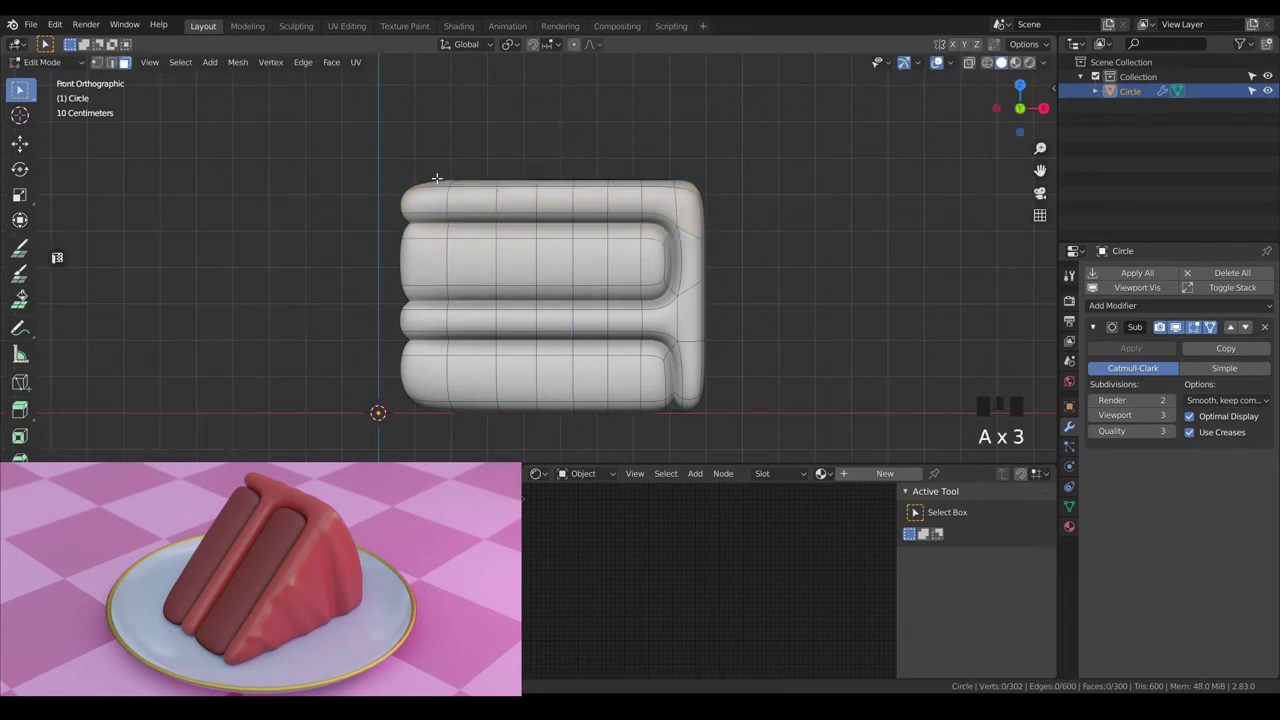
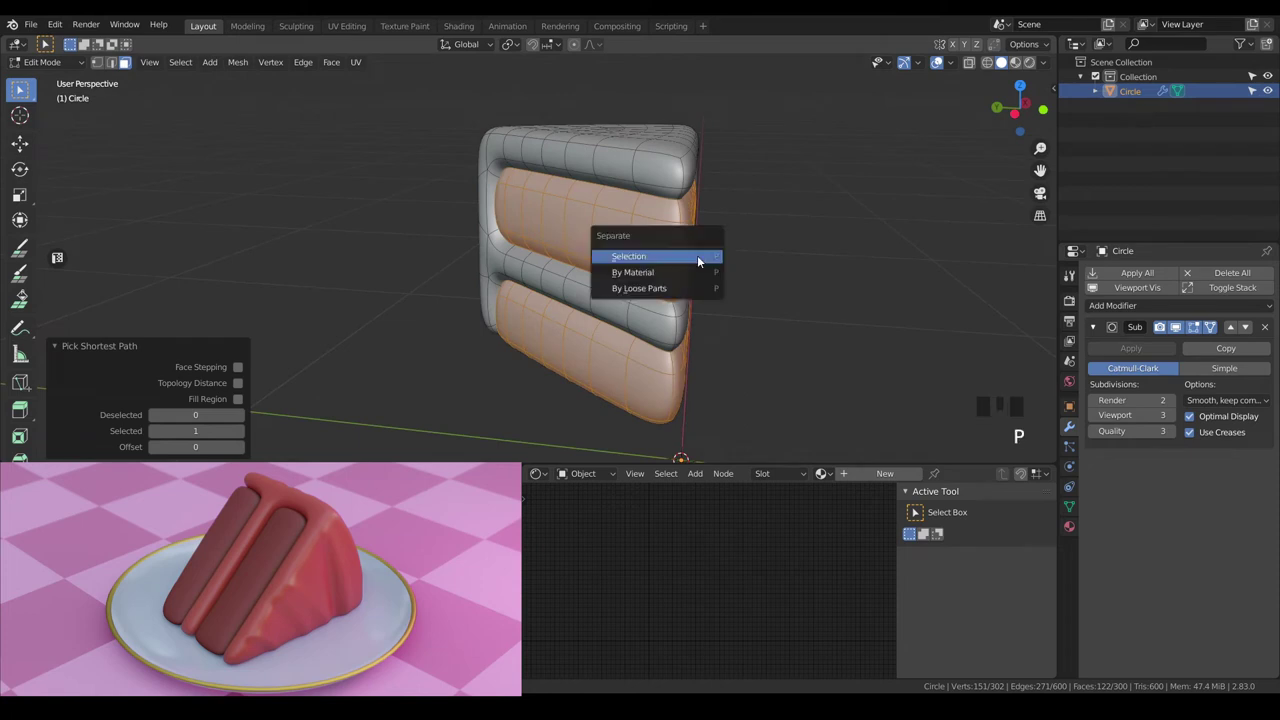
Separate the selected sponge faces into their own object with P > Selection.
key(Tab)
click(653, 169)
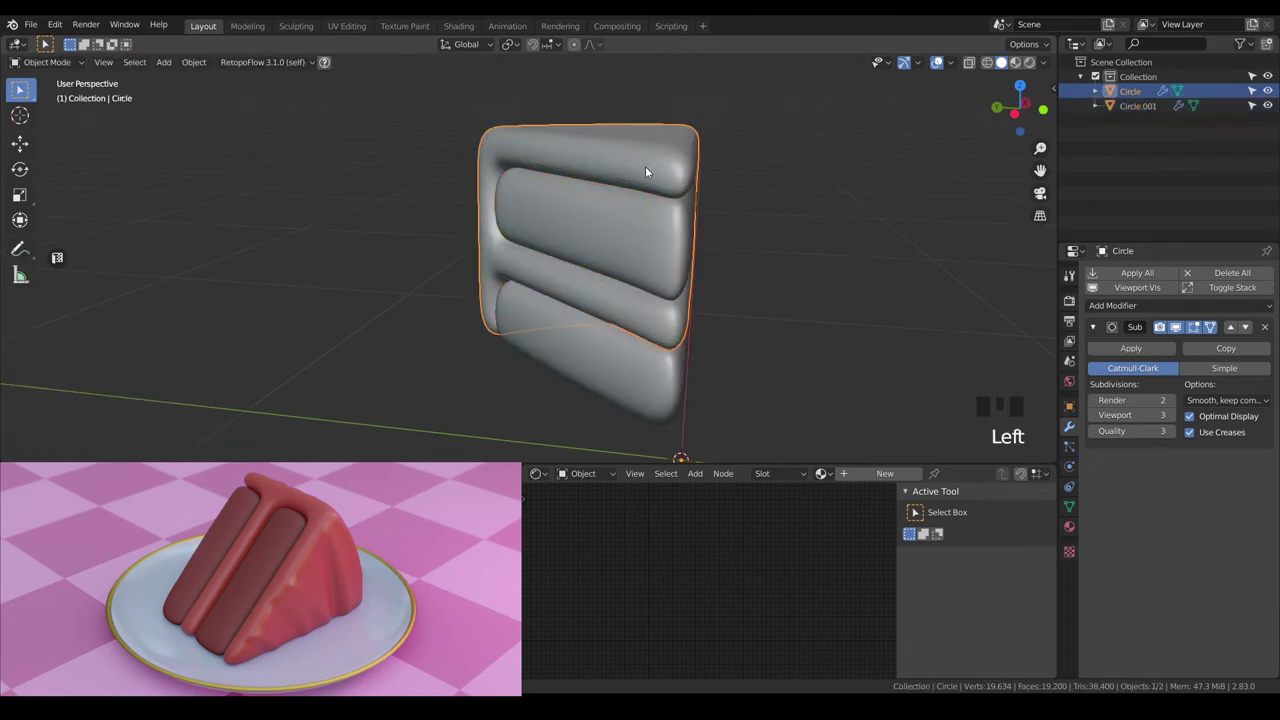
Isolate the frosting shell in local view and enter Edit Mode on its mesh.
key(KP_Divide)
key(Tab)
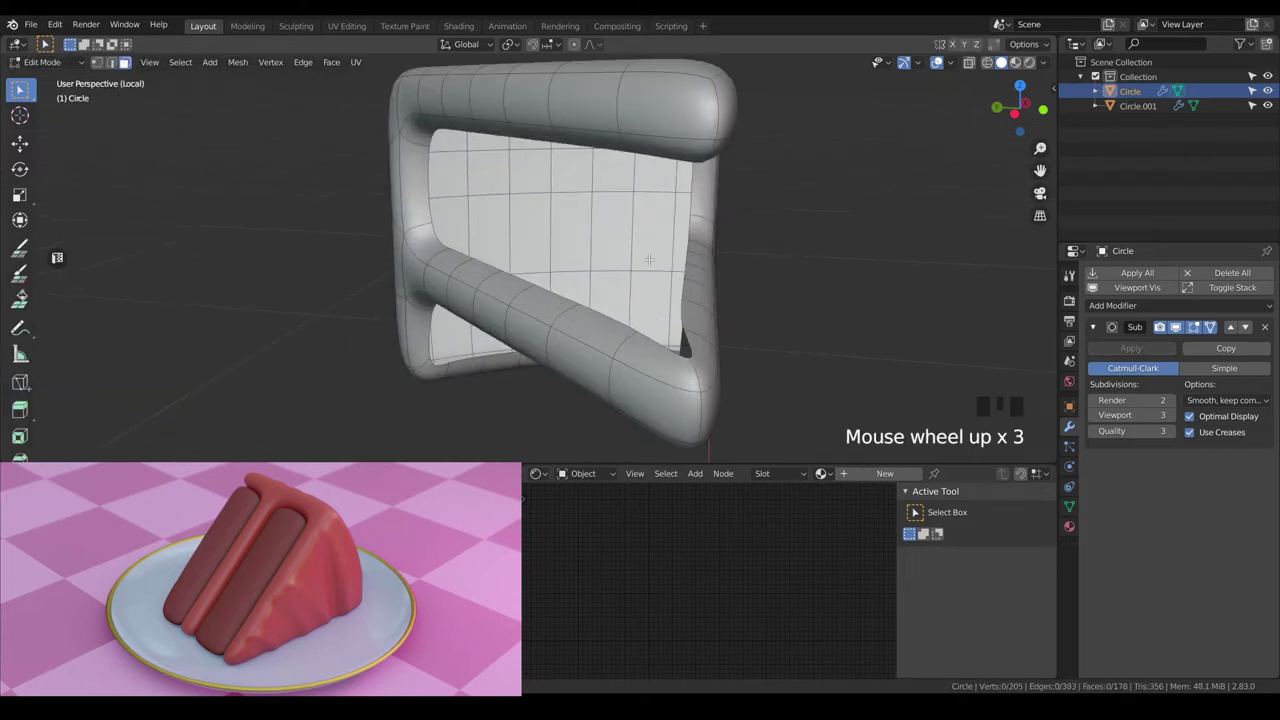
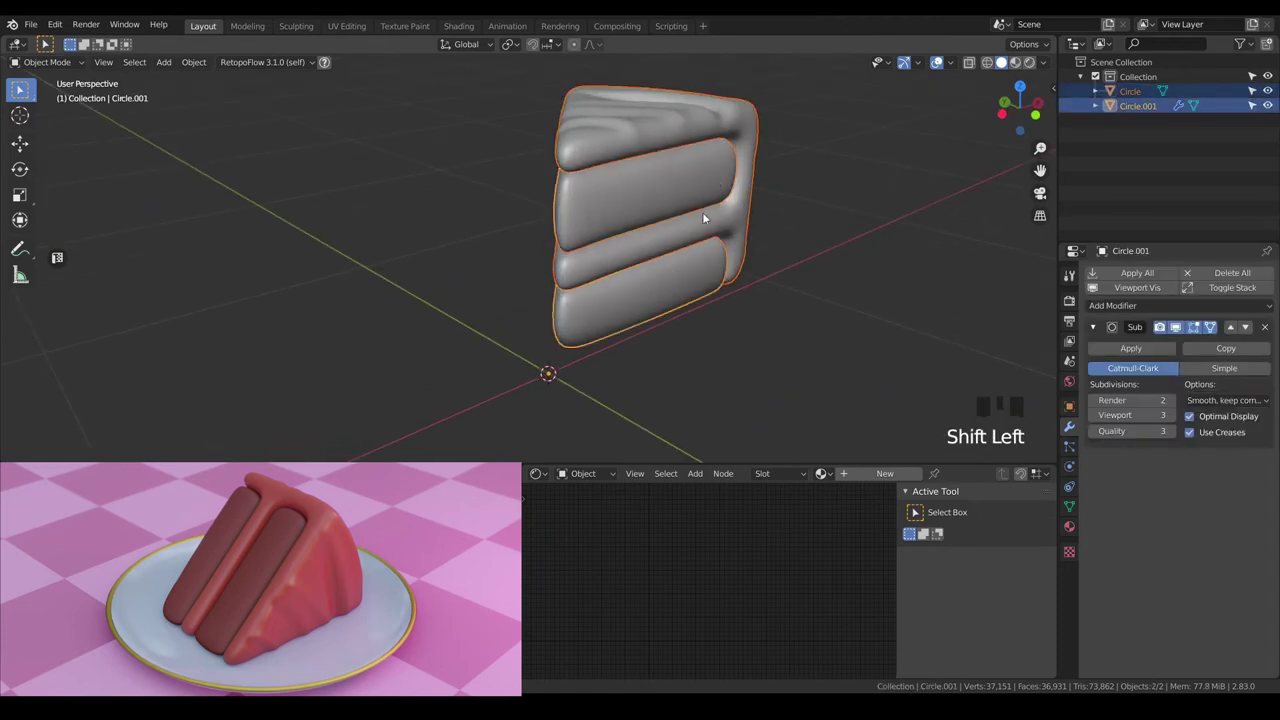
From the Right view, rotate the cake slice -90° so it tips onto its side.
scroll(down, 3)
key(KP_7)
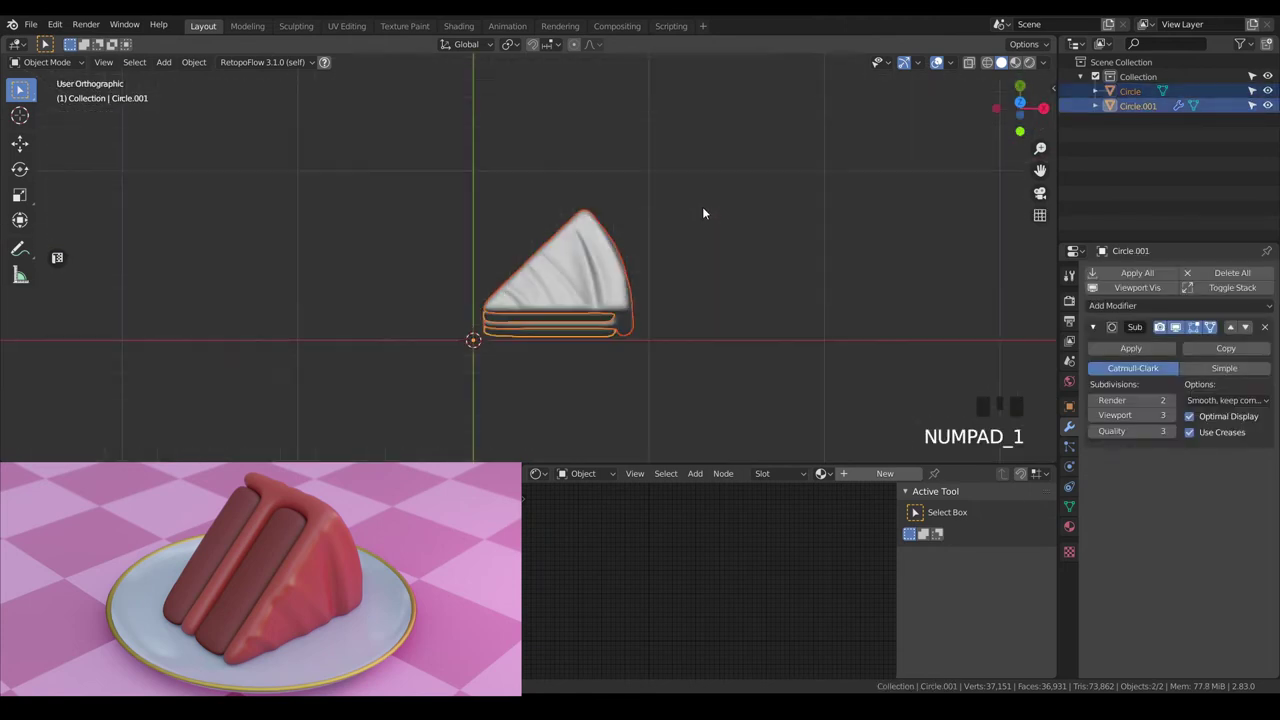
key(KP_3)
key(r)
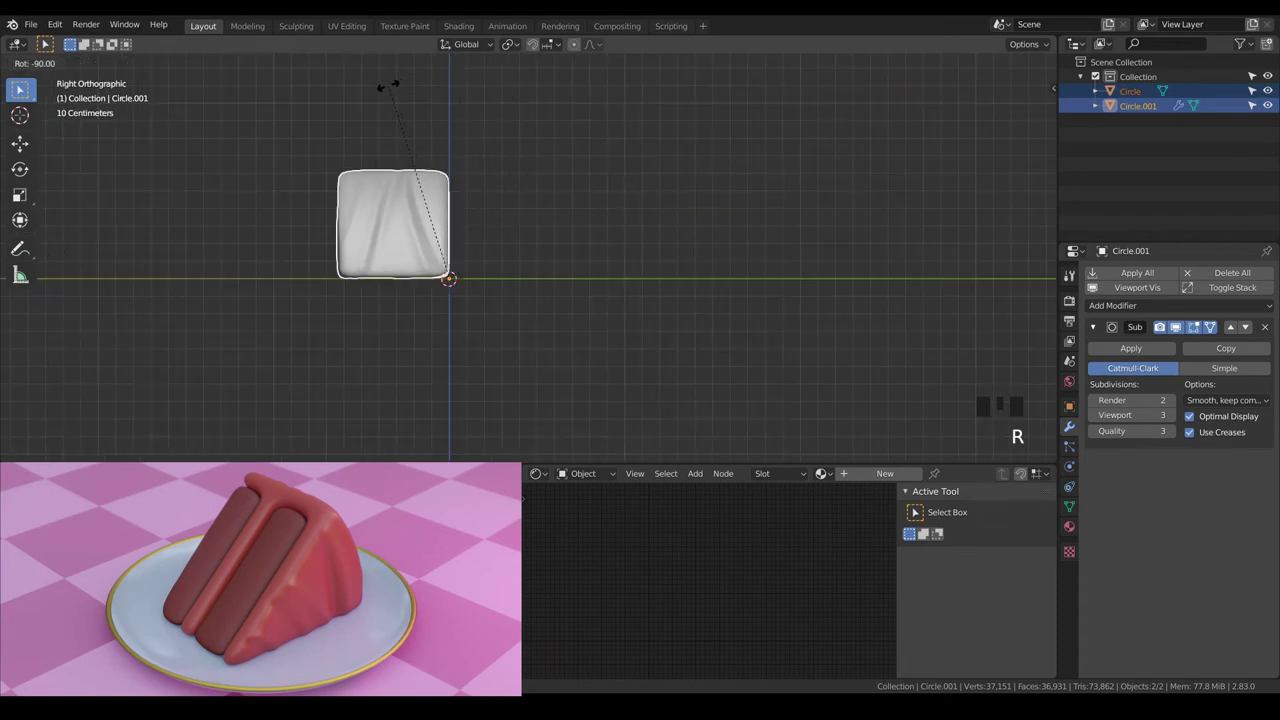
drag(452, 140, 574, 139)
From the Top view, rotate the slice -35° around Z to sit diagonally.
key(KP_7)
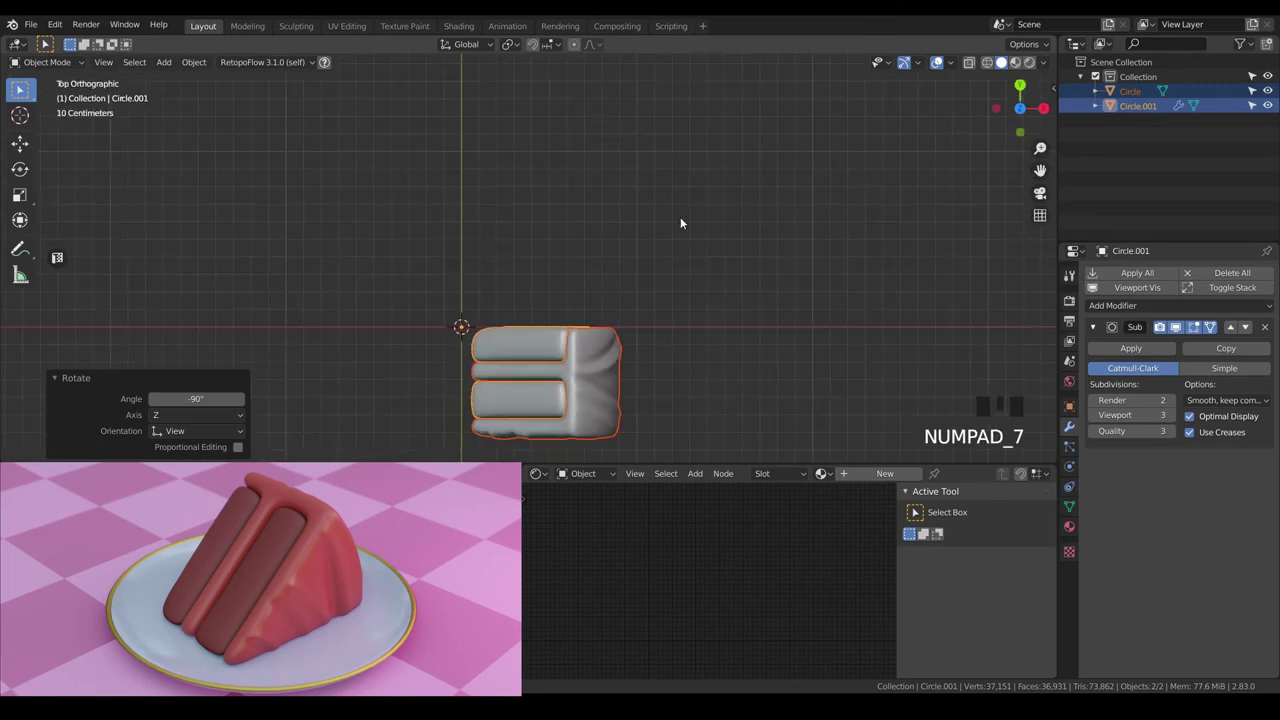
key(r)
key(g)
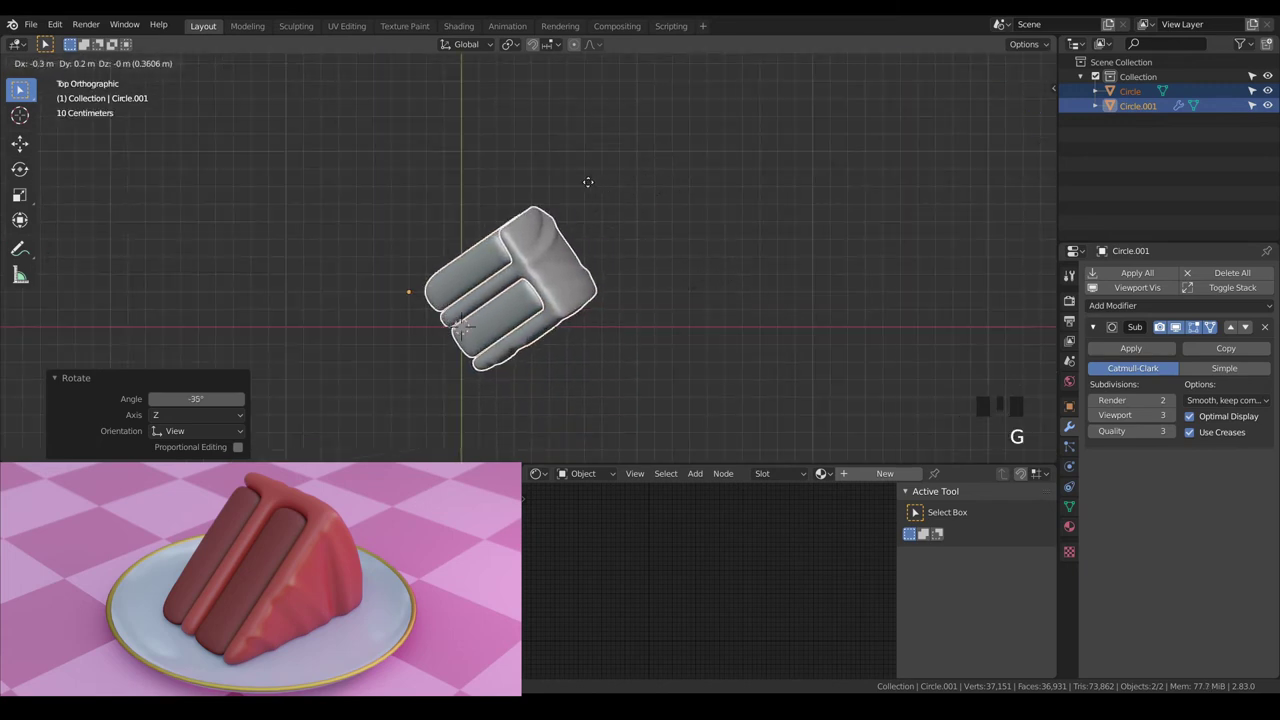
key(a)
key(a)
drag(597, 271, 701, 175)
key(shift+a)
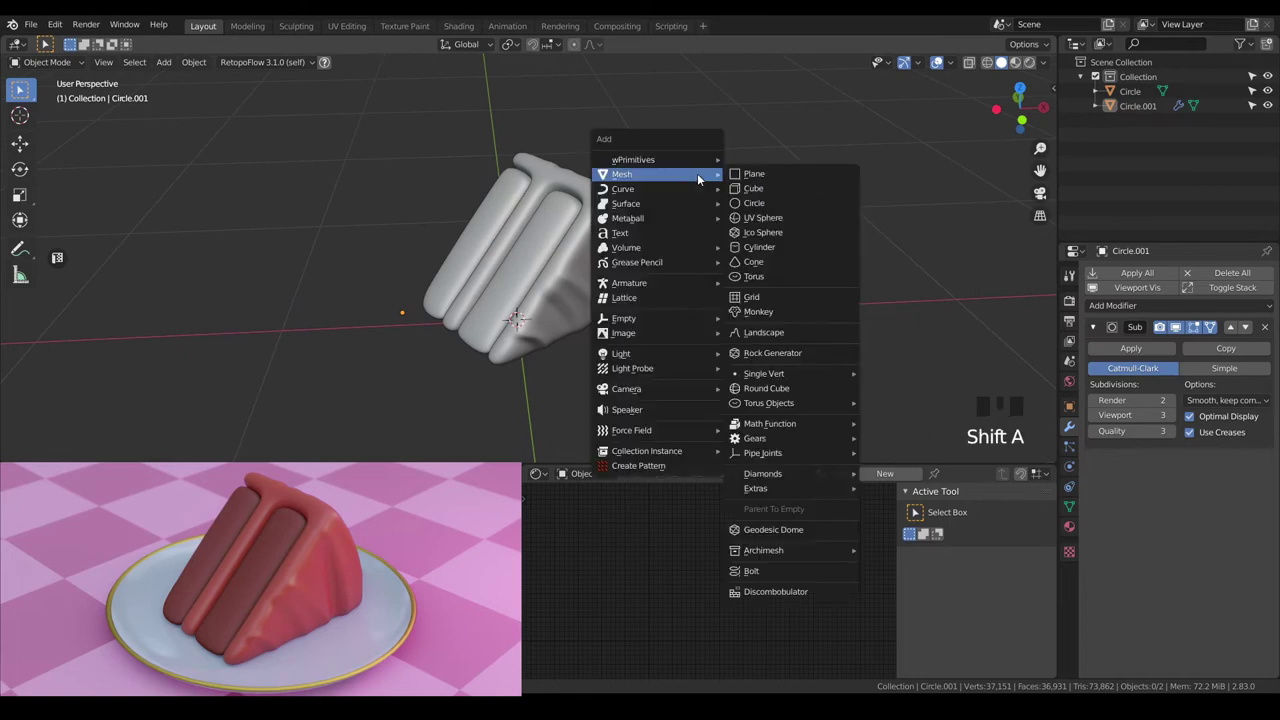
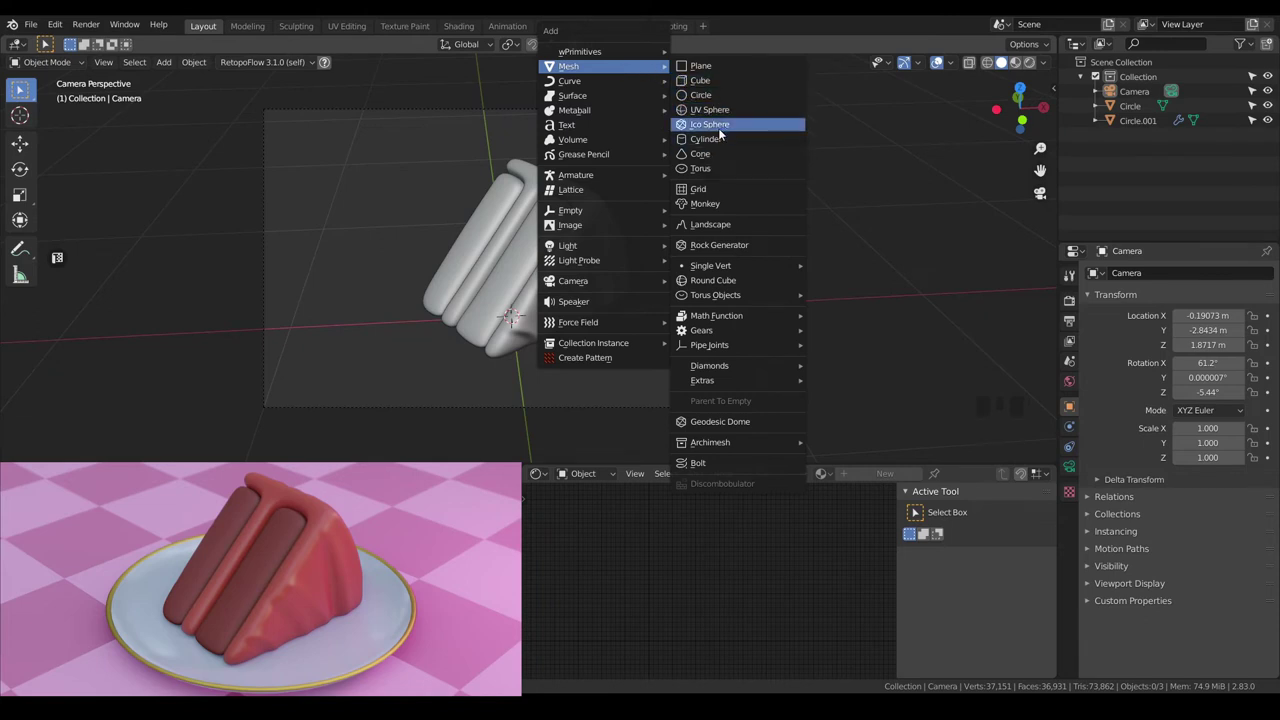
Scale the new circle down to 0.7 from the top view to fit under the slice.
scroll(down, 3)
key(KP_7)
key(s)
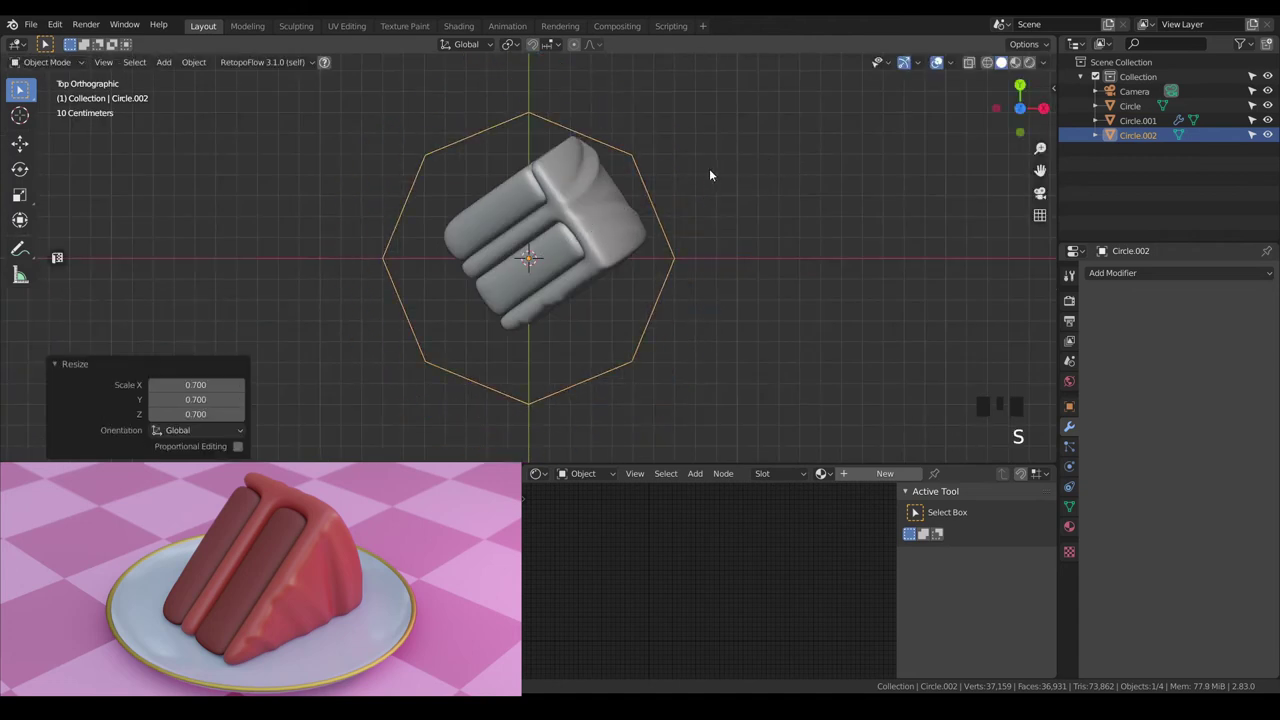
Extrude the circle's edge outward into a wider ring and raise it to form the plate rim.
key(Tab)
key(a)
key(a)
key(Tab)
key(Tab)
key(a)
key(e)
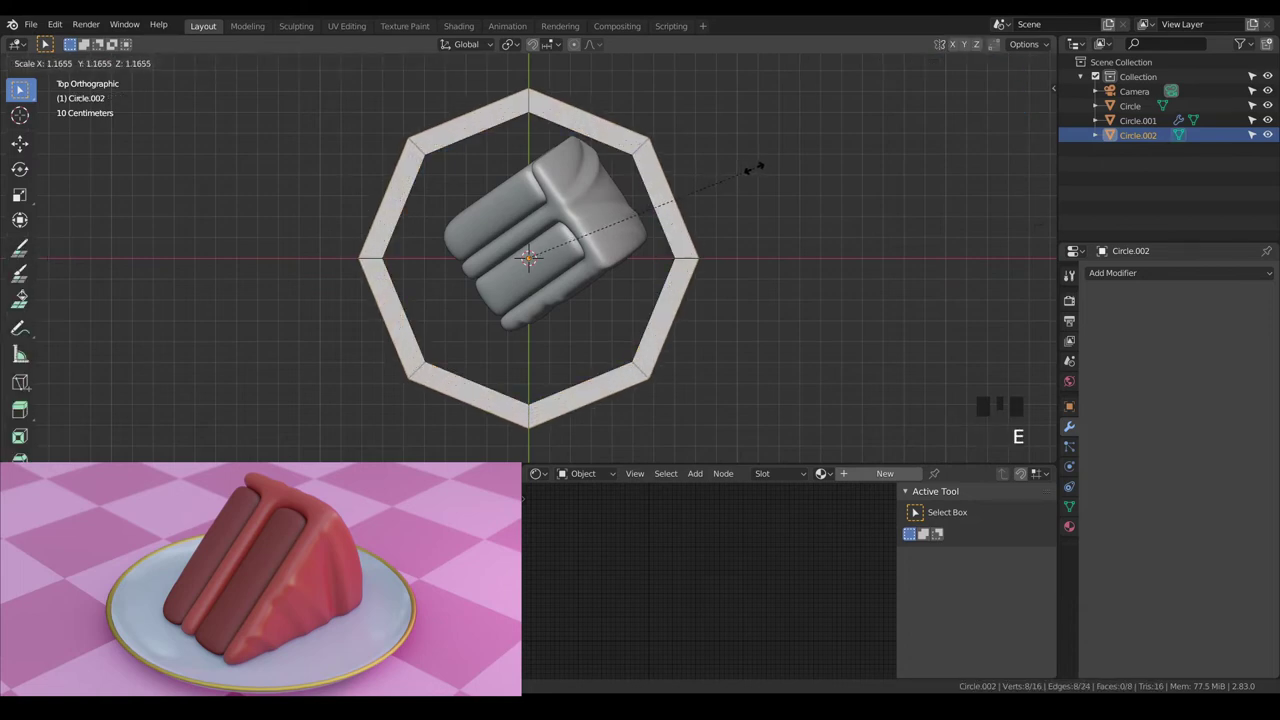
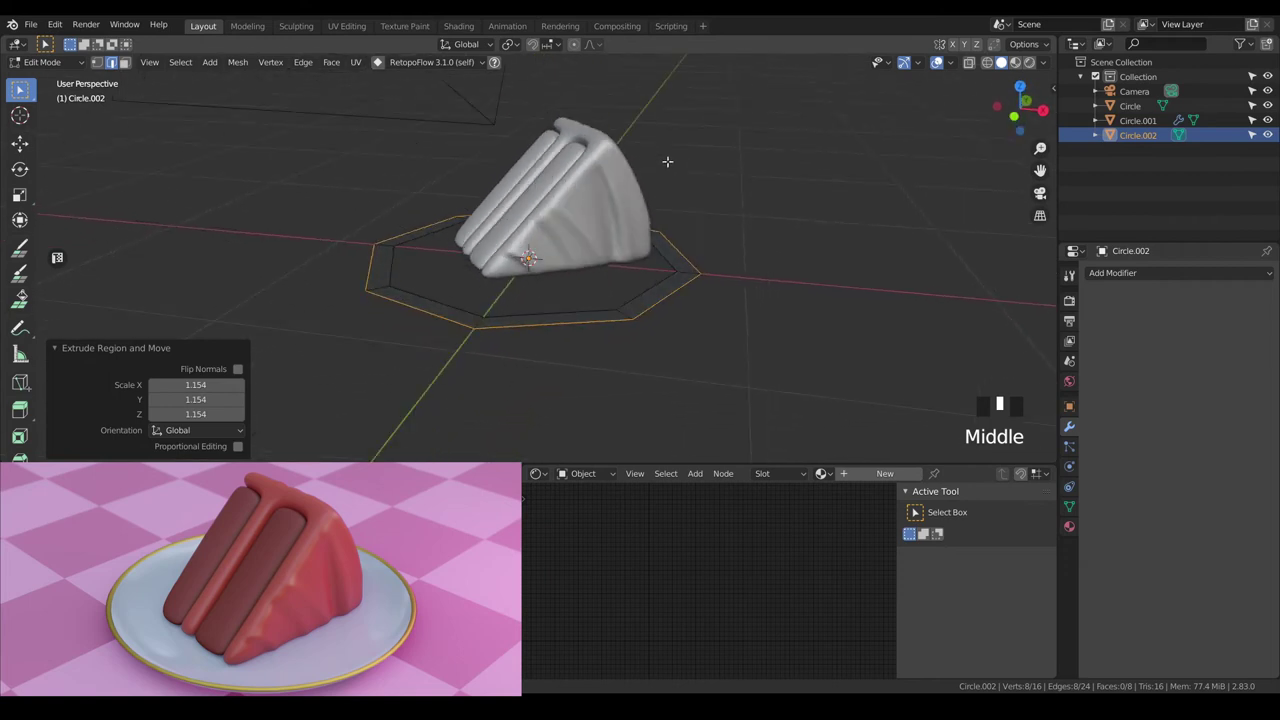
scroll(up, 3)
key(g)
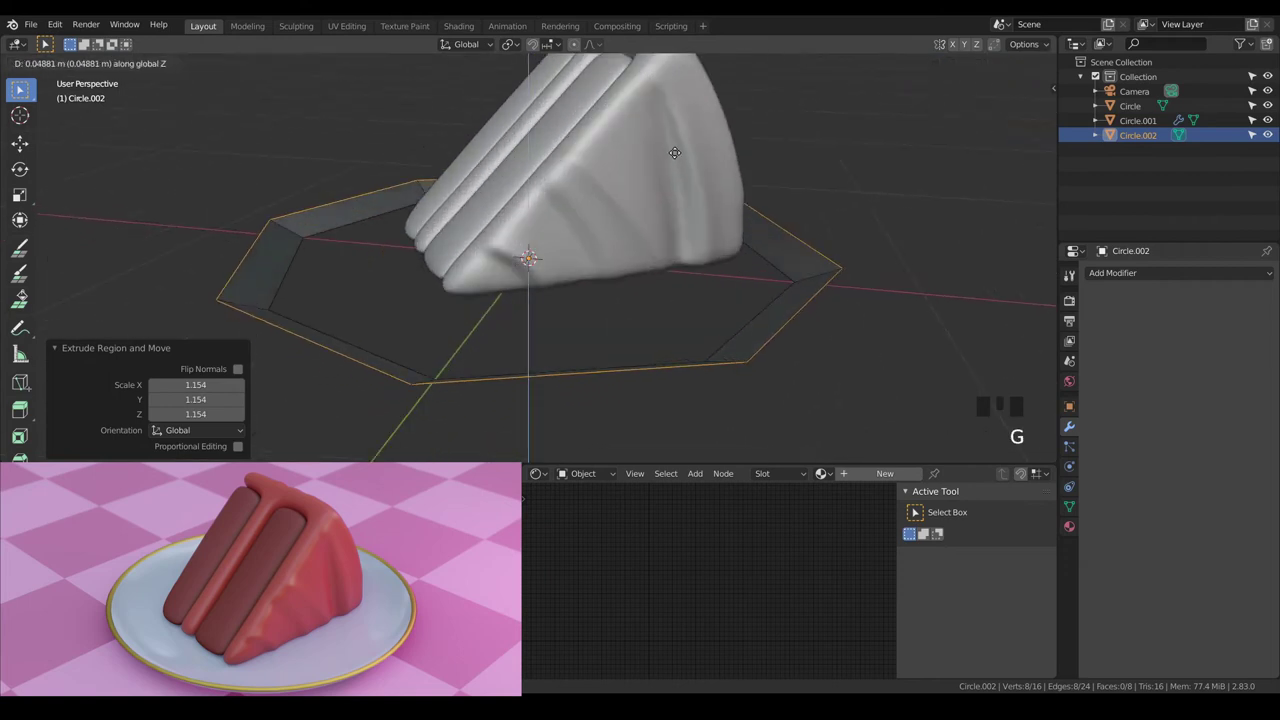
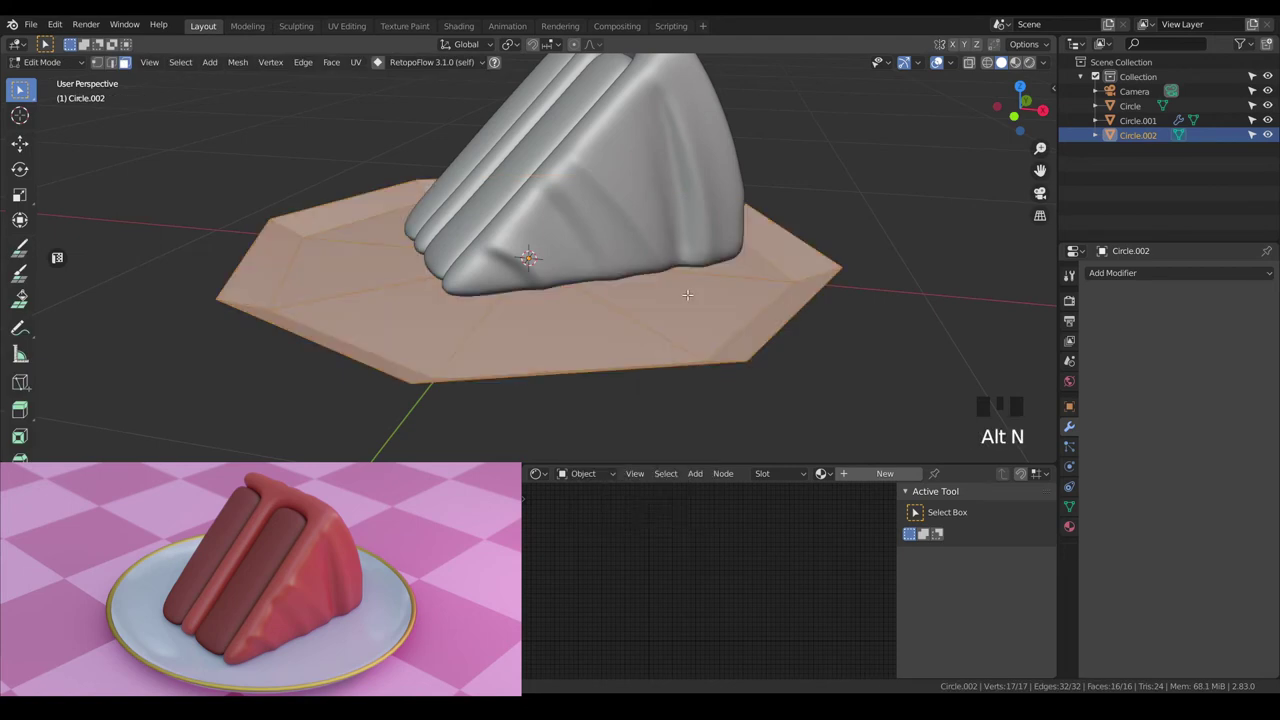
Fill the plate's open centre with faces and finish editing its shape.
key(a)
key(a)
key(Tab)
scroll(down, 3)
drag(702, 285, 674, 305)
Smooth the plate with a level-3 Subdivision Surface and shift it under the slice.
key(ctrl+3)
scroll(up, 3)
drag(688, 291, 711, 271)
key(KP_7)
key(g)
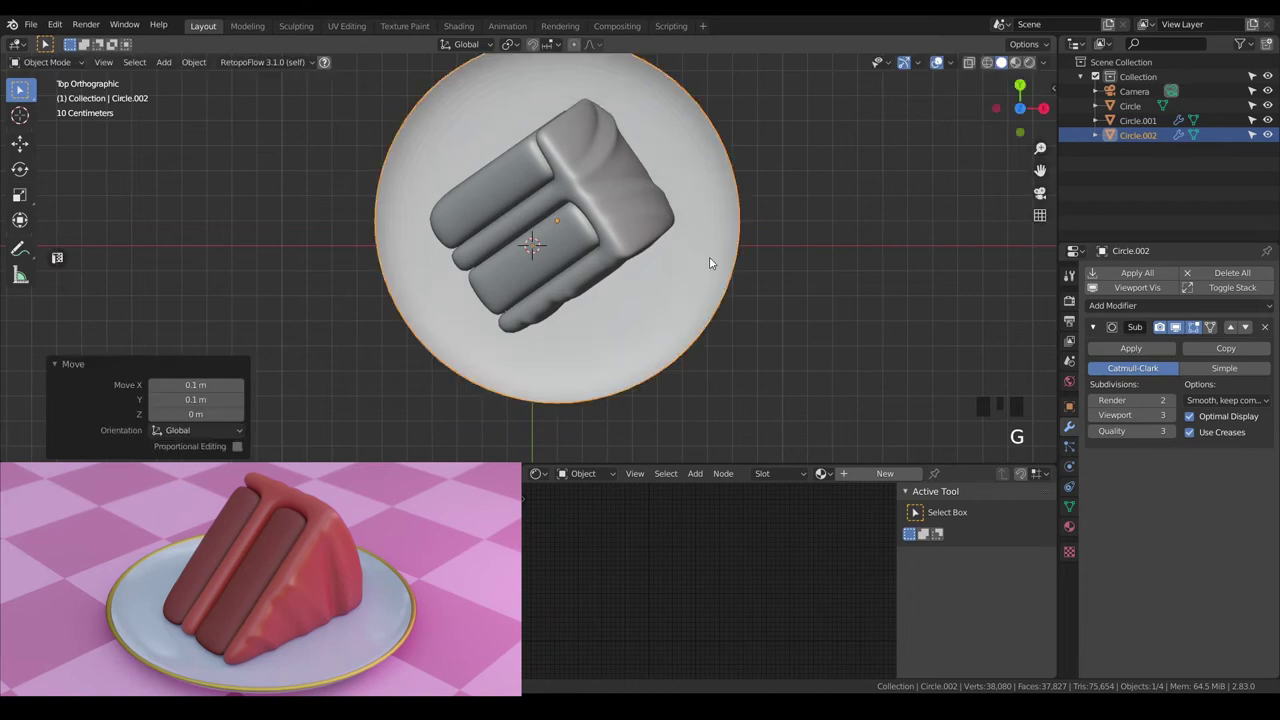
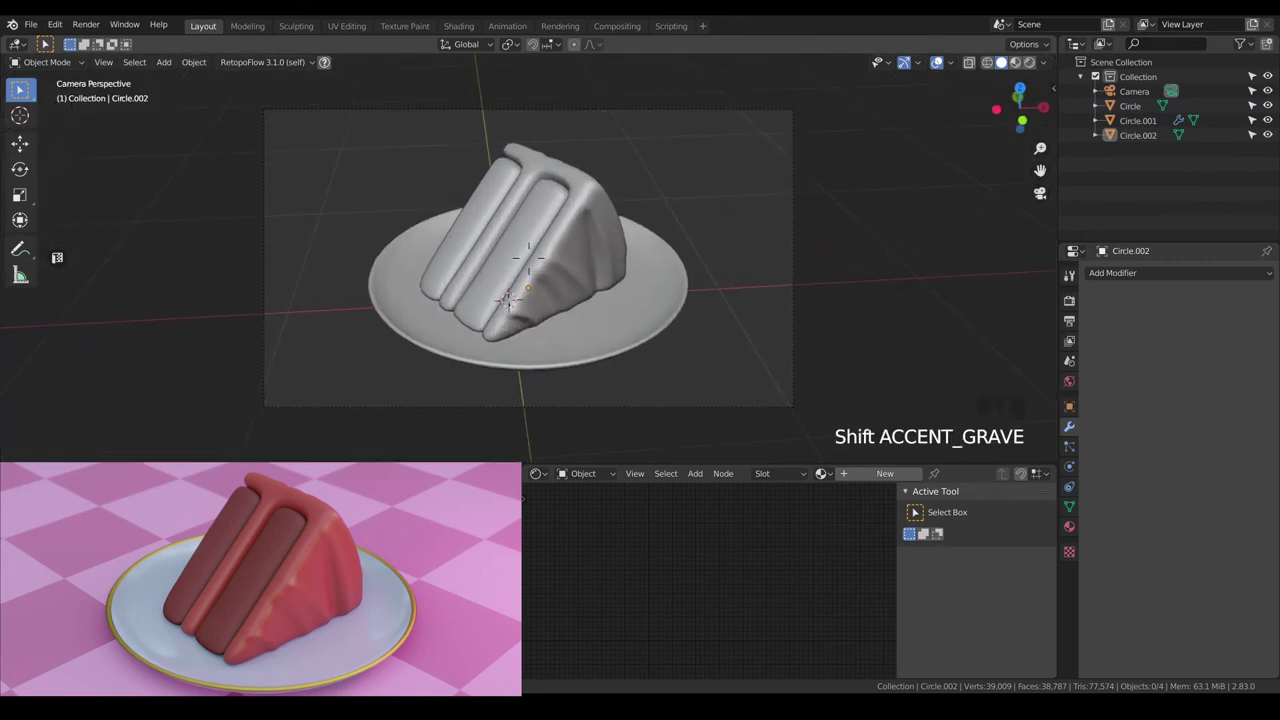
Add a Plane mesh and scale it up into a large ground surface.
key(a)
key(a)
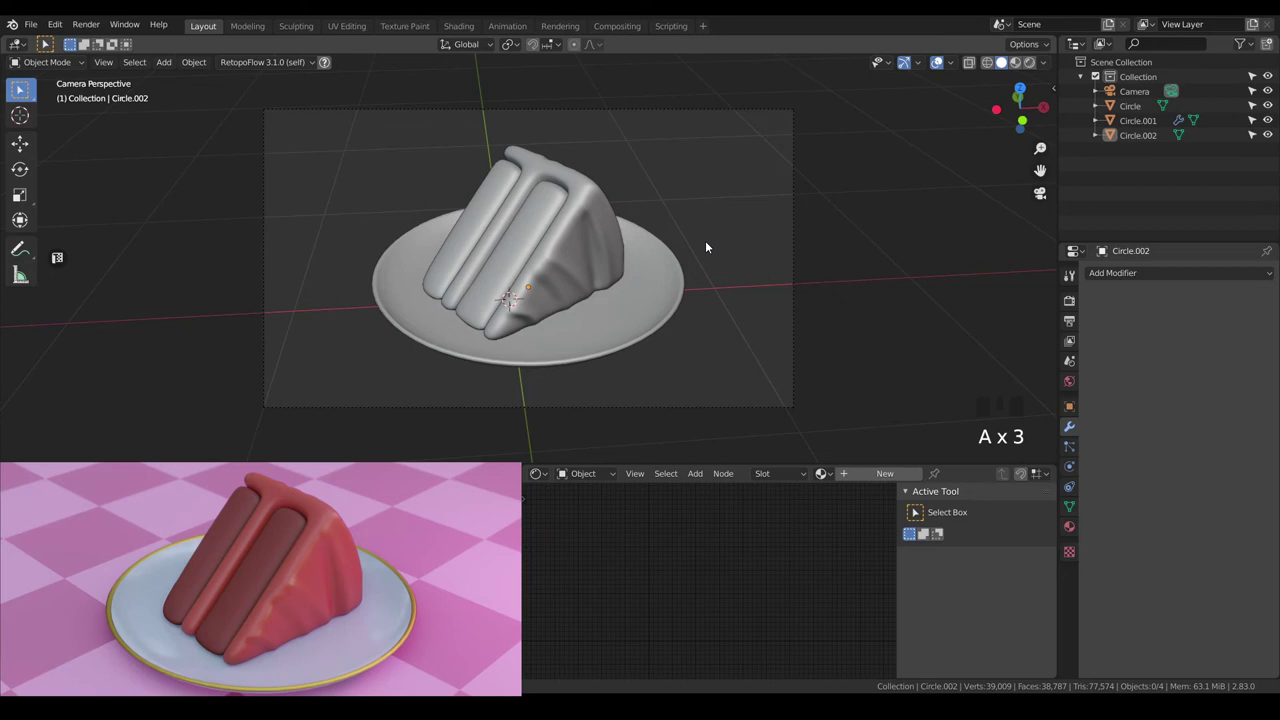
key(shift+a)
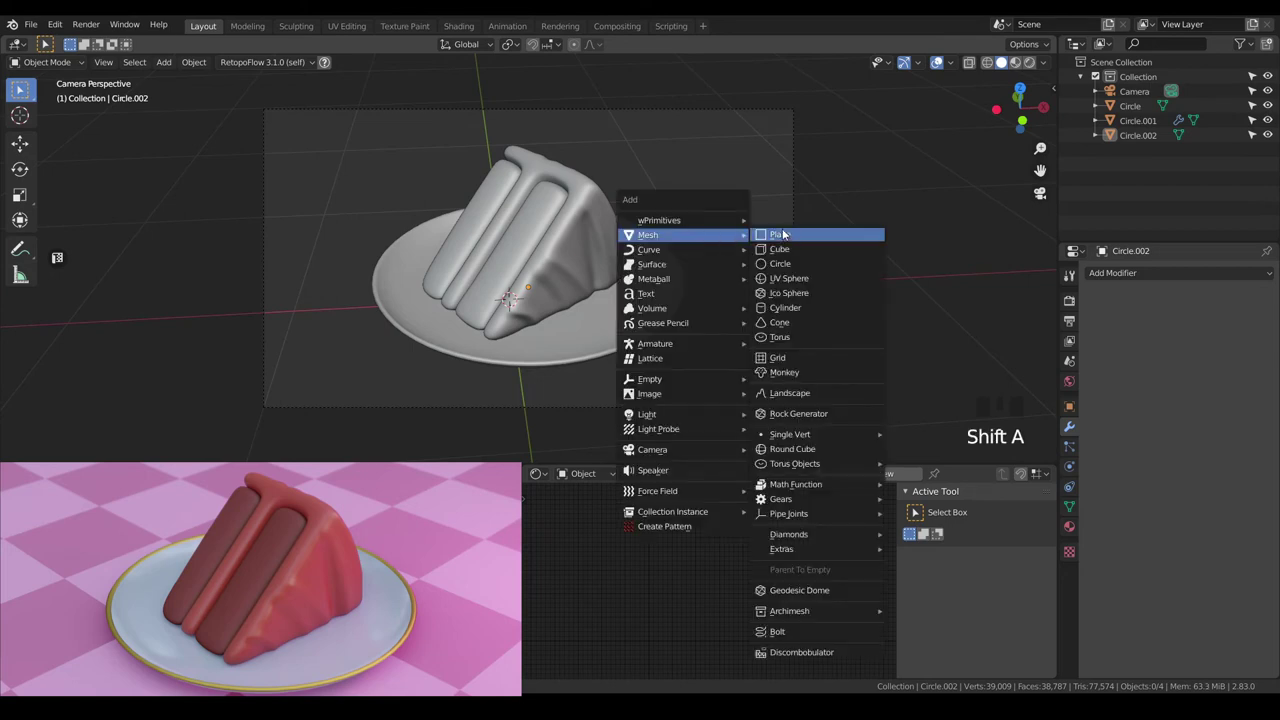
scroll(down, 3)
key(s)
key(a)
key(a)
From the front view, move the ground plane down along Z to sit just under the plate.
scroll(up, 3)
drag(574, 208, 722, 293)
click(722, 293)
key(KP_1)
scroll(up, 3)
key(g)
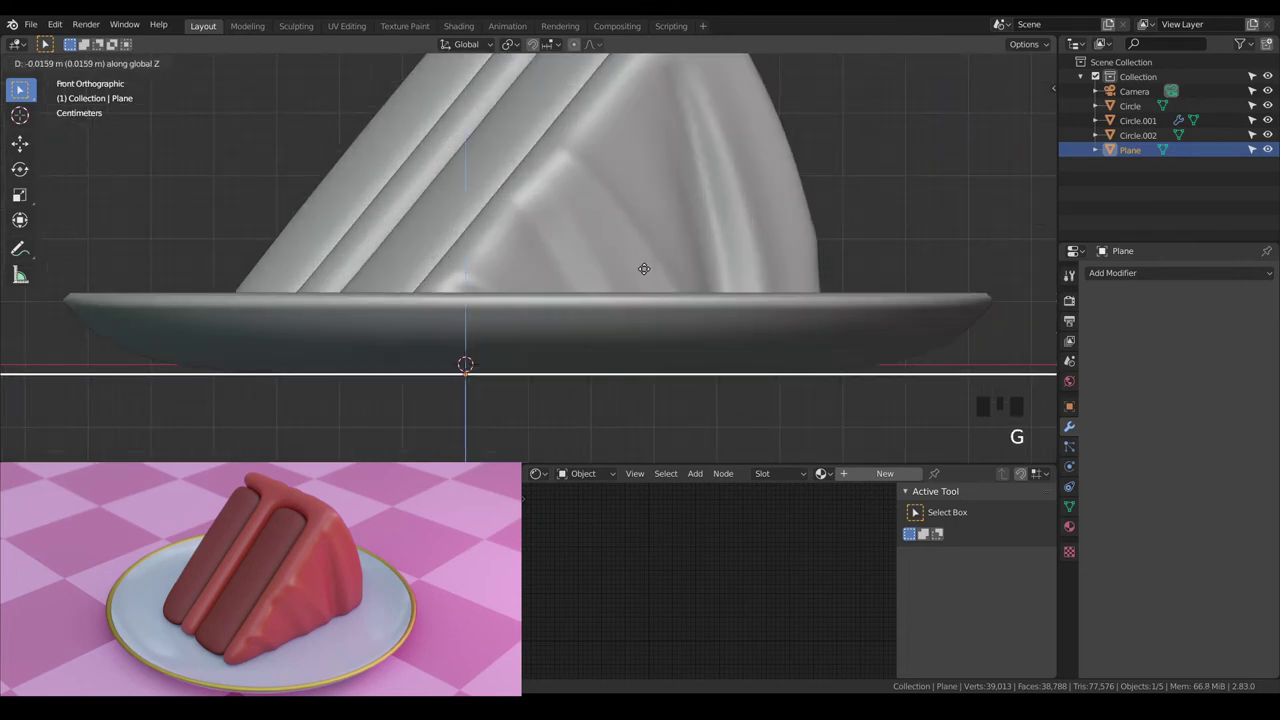
key(a)
key(a)
View the scene through the camera in Material Preview shading.
scroll(down, 3)
key(KP_0)
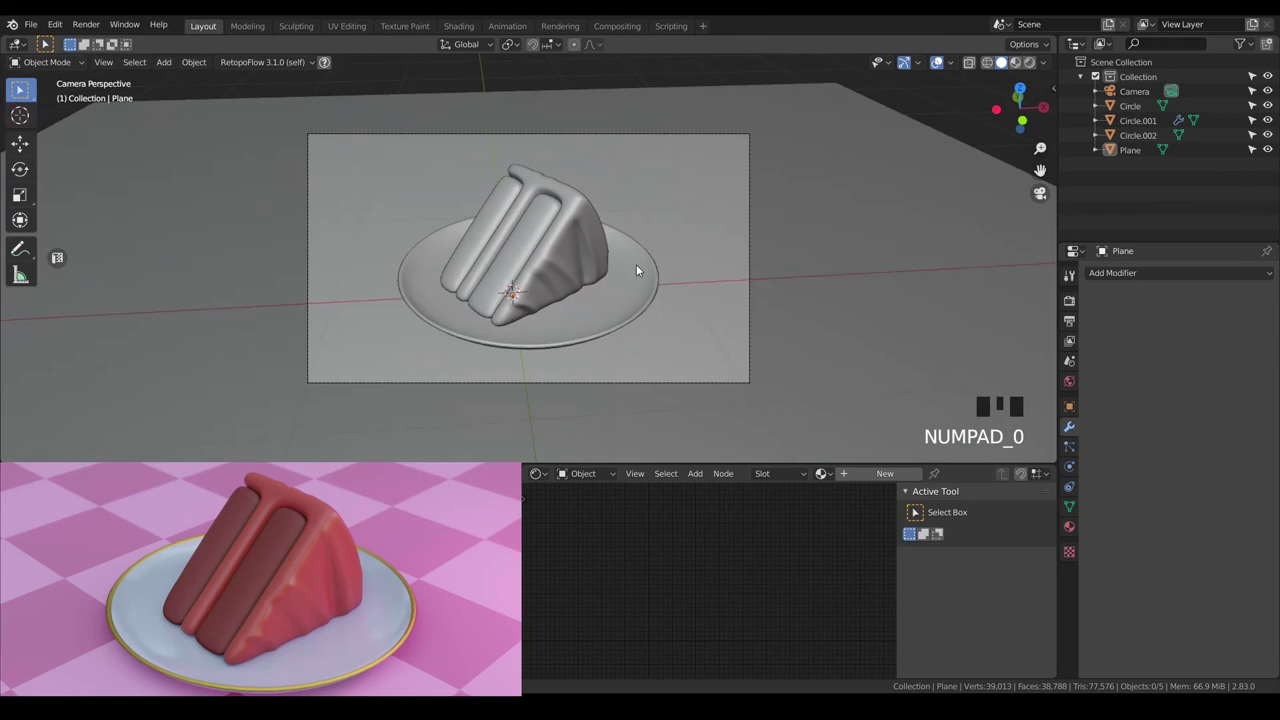
click(1019, 64)
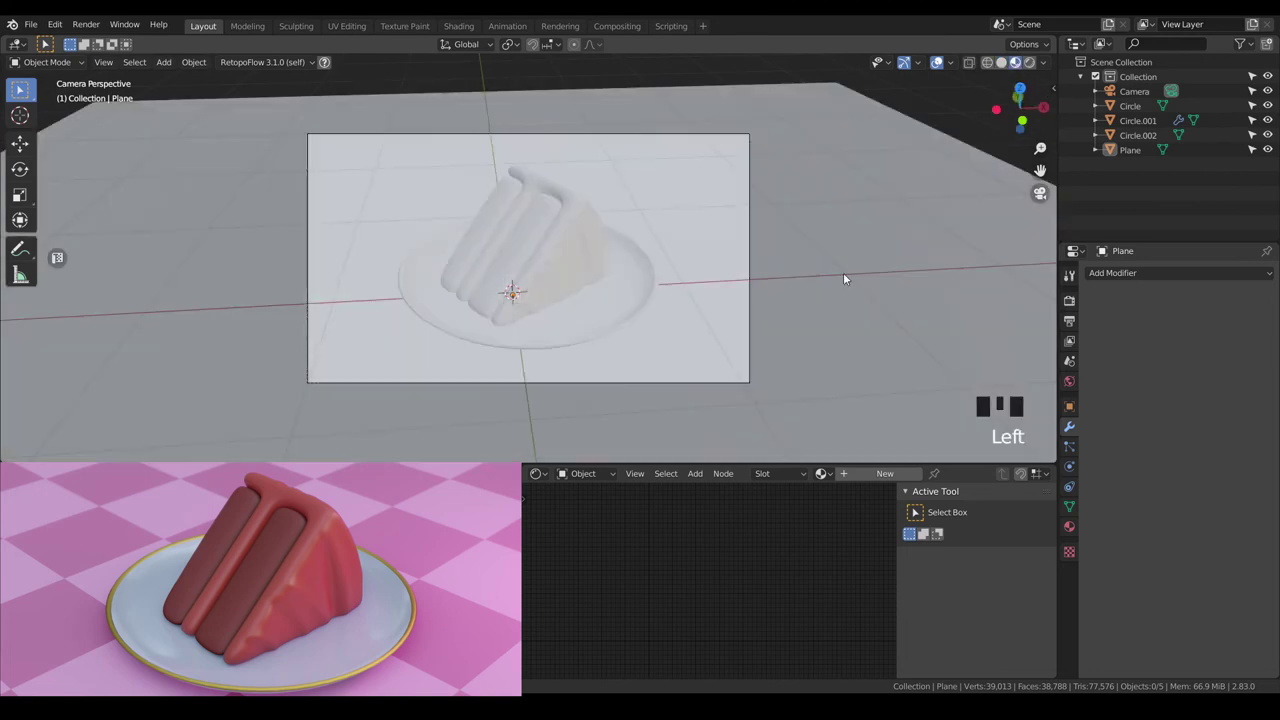
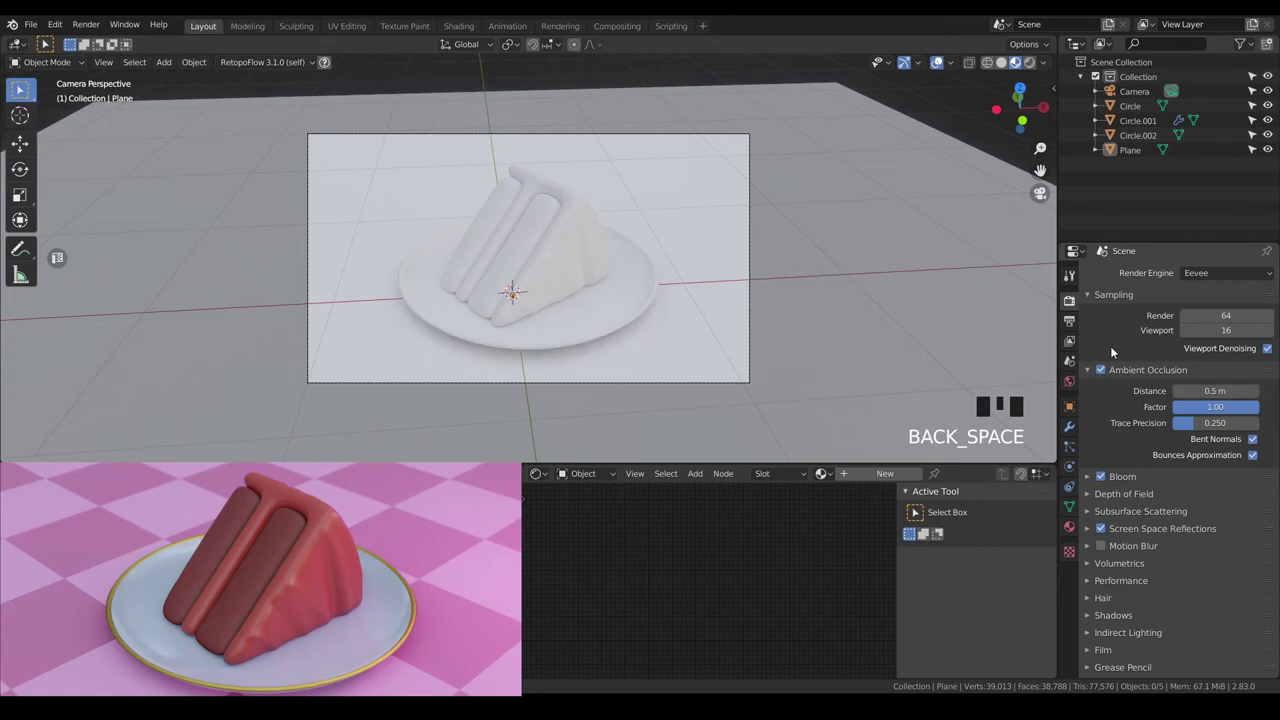
Give the cake shell (Circle) Subsurface 0.1 with a red subsurface colour.
key(a)
key(a)
scroll(up, 3)
click(598, 262)
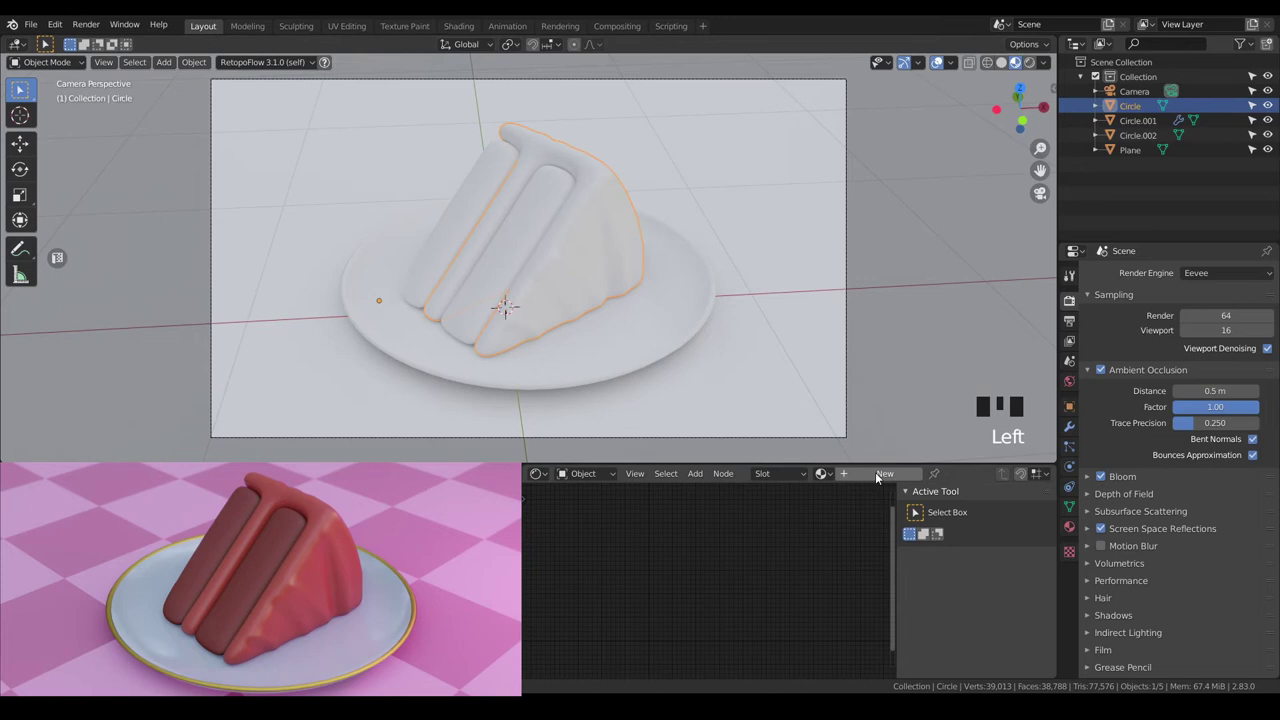
drag(879, 474, 745, 564)
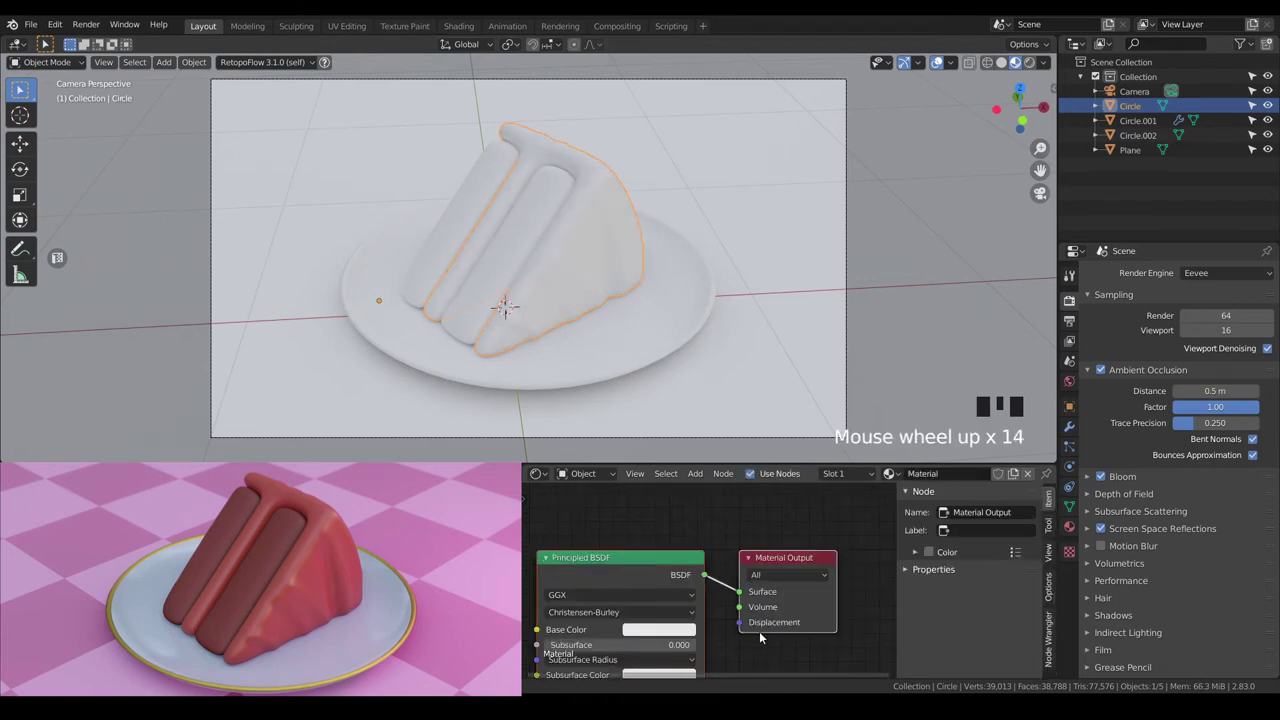
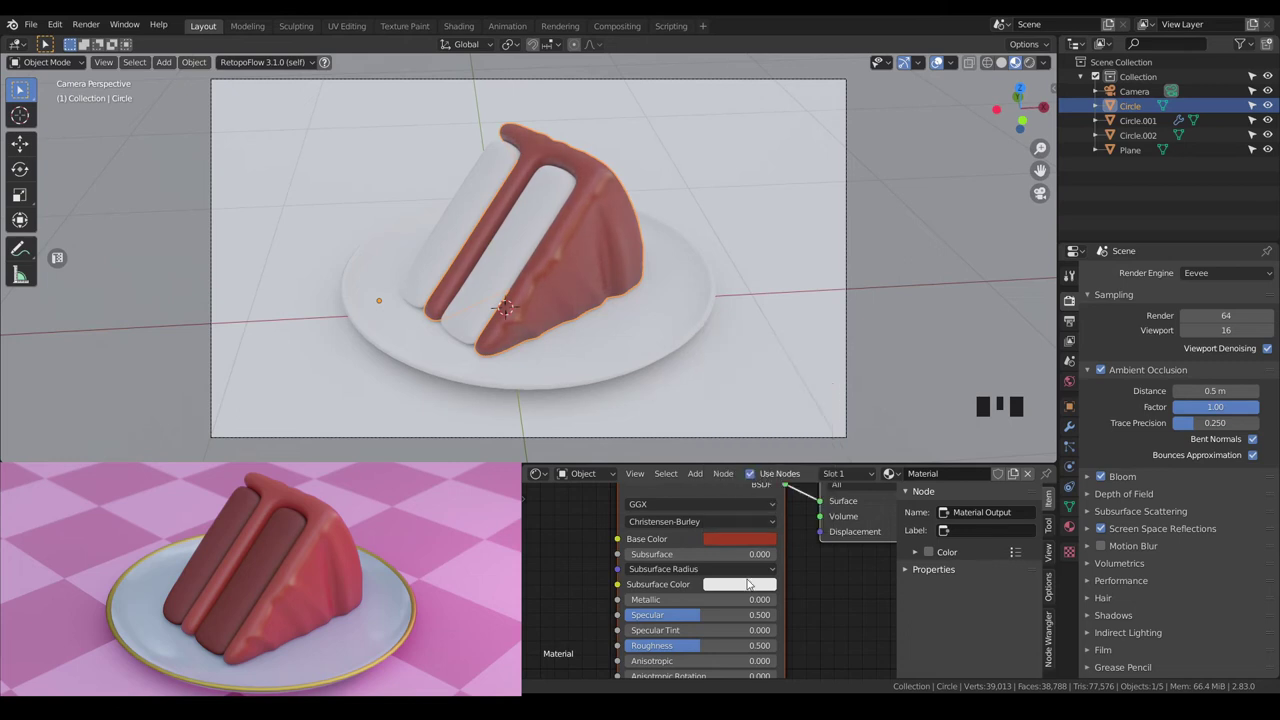
click(759, 591)
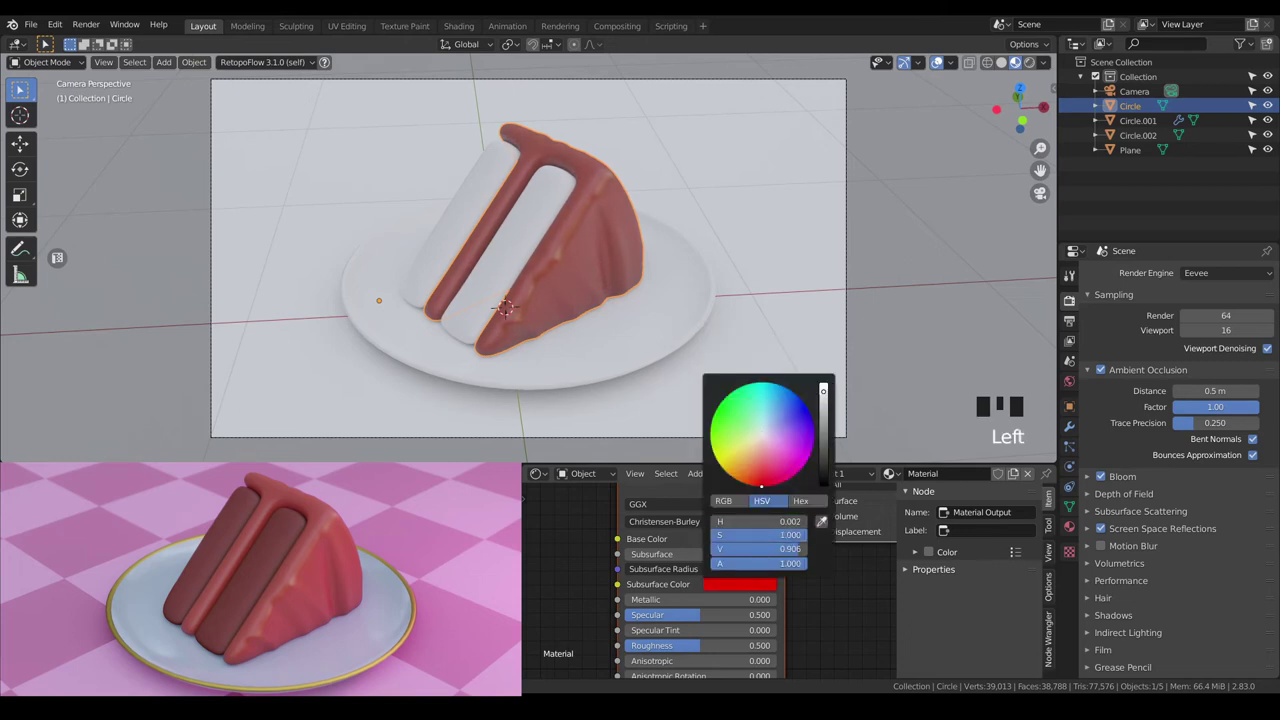
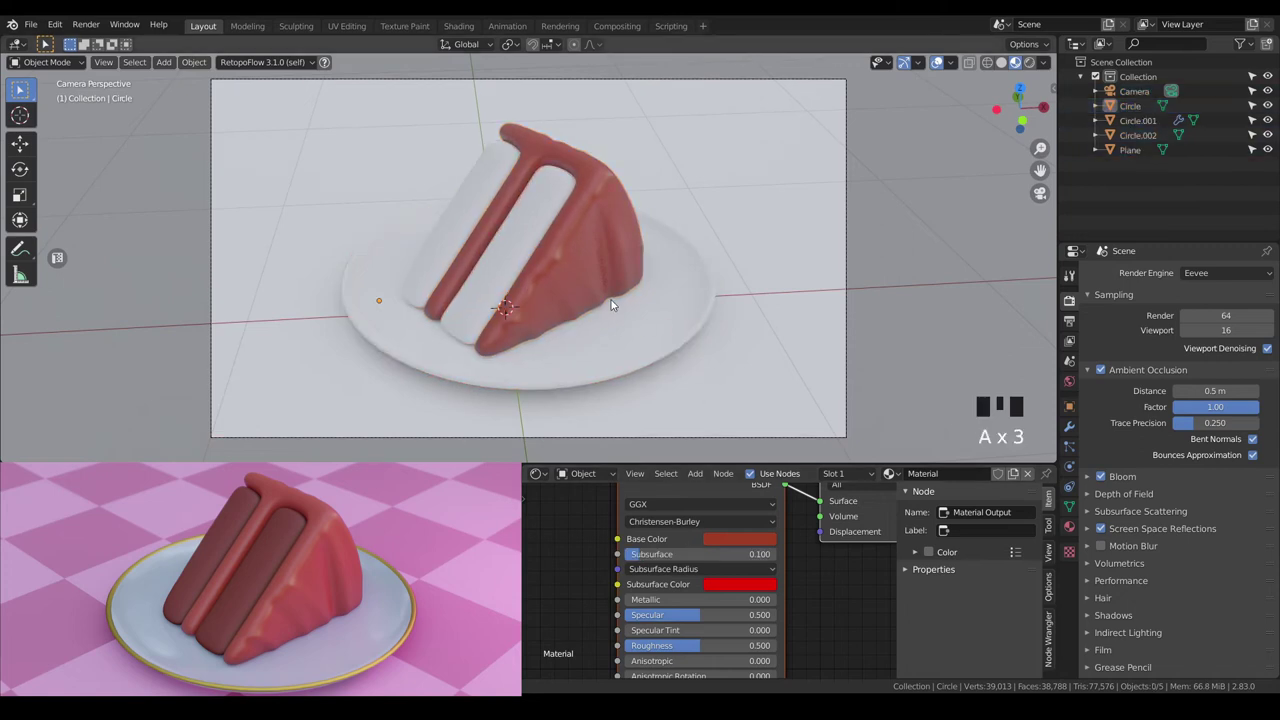
Select the cream filling layers (Circle.001) for their own material.
drag(620, 298, 619, 226)
click(619, 226)
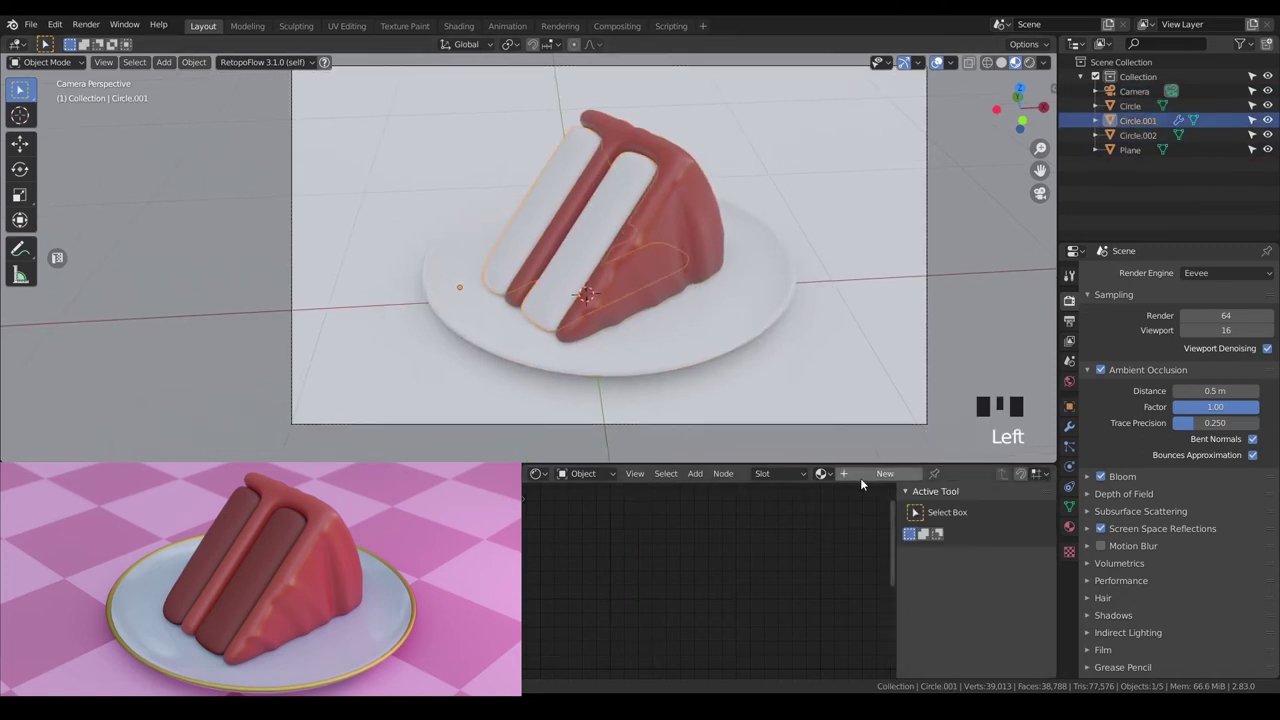
Make the filling material dark red with Roughness 0.712, then select the plate.
drag(868, 476, 726, 539)
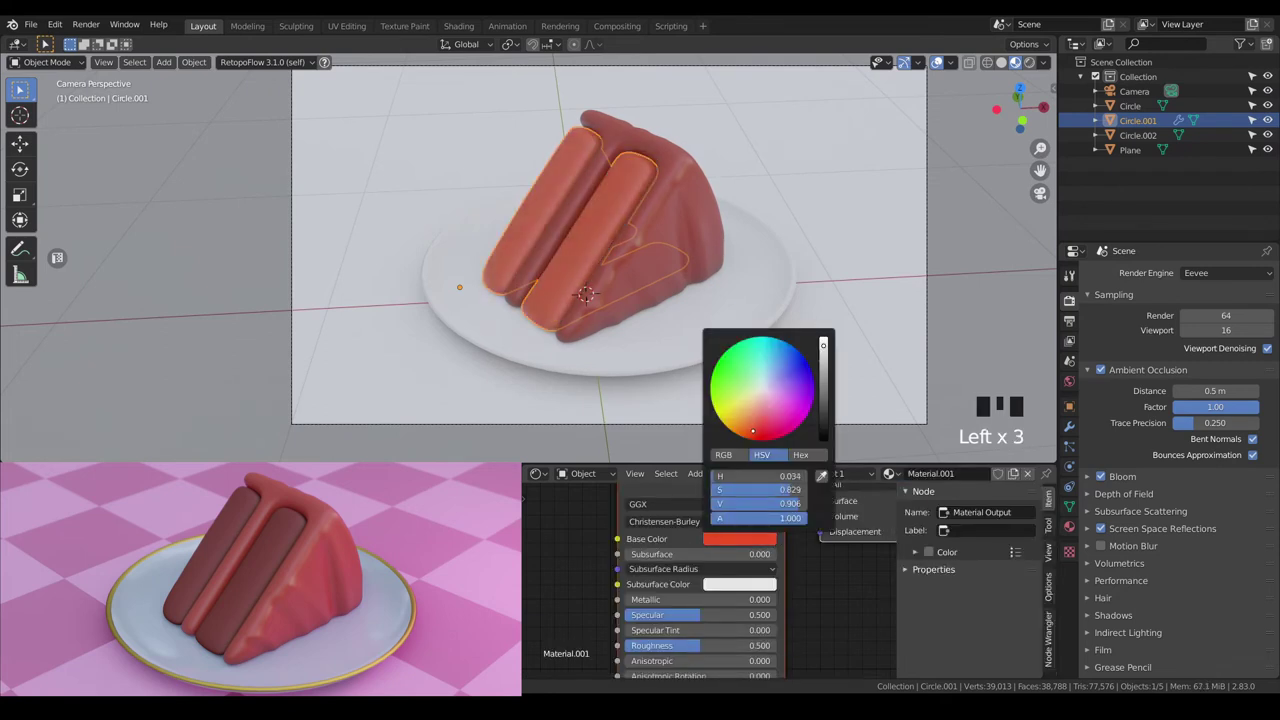
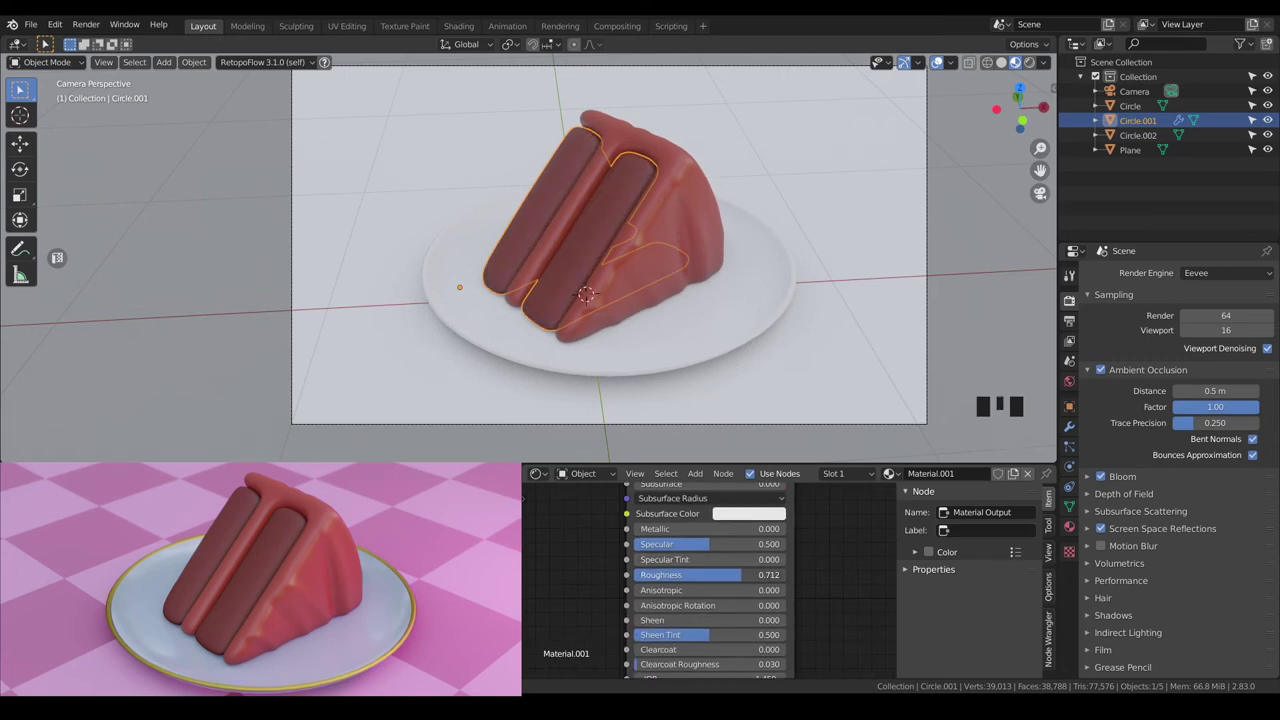
scroll(down, 3)
key(a)
key(a)
scroll(up, 3)
middle_click(732, 313)
scroll(down, 3)
click(708, 304)
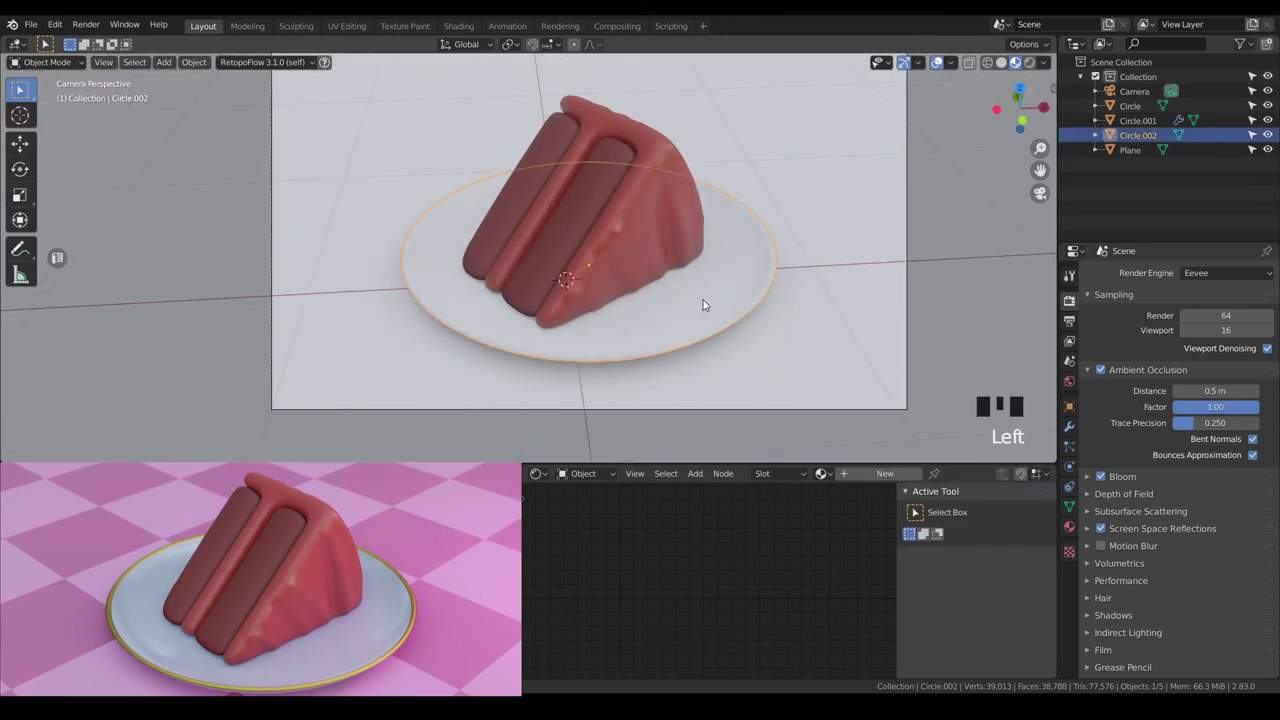
Give the plate (Circle.002) a pale blue base material, adjusting metallic and colour.
drag(866, 468, 808, 532)
drag(808, 532, 663, 588)
drag(663, 588, 726, 533)
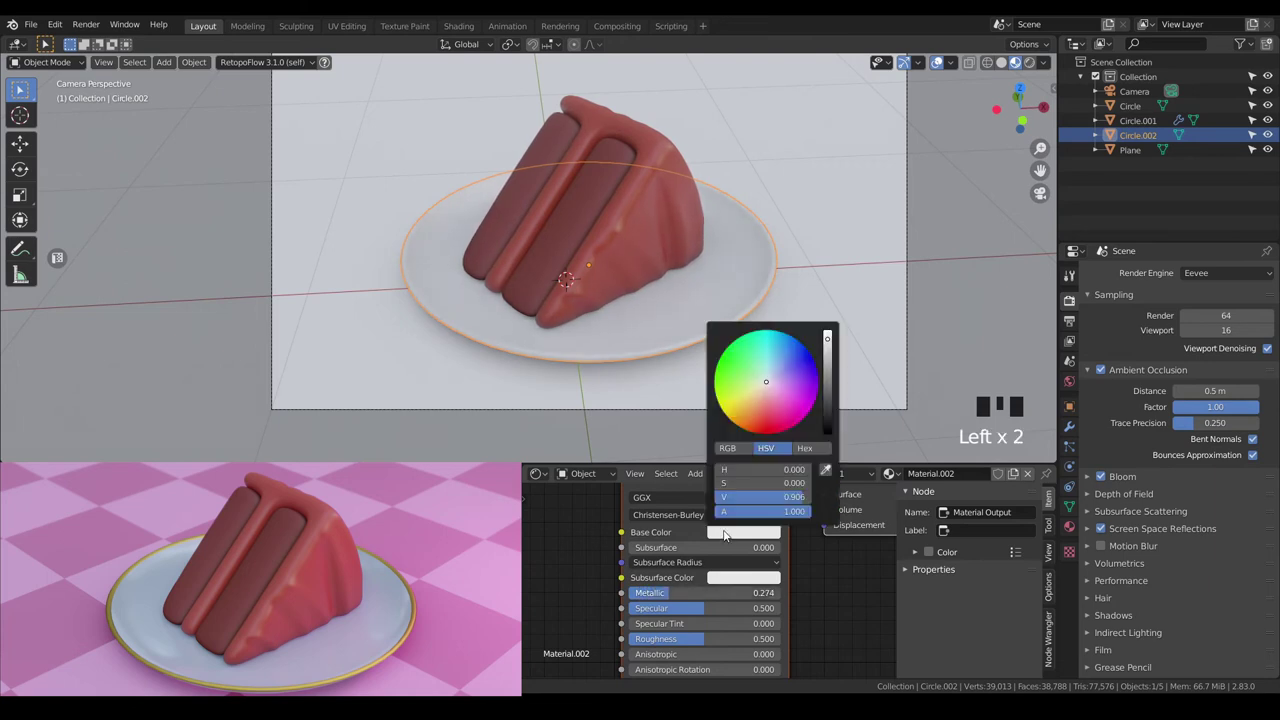
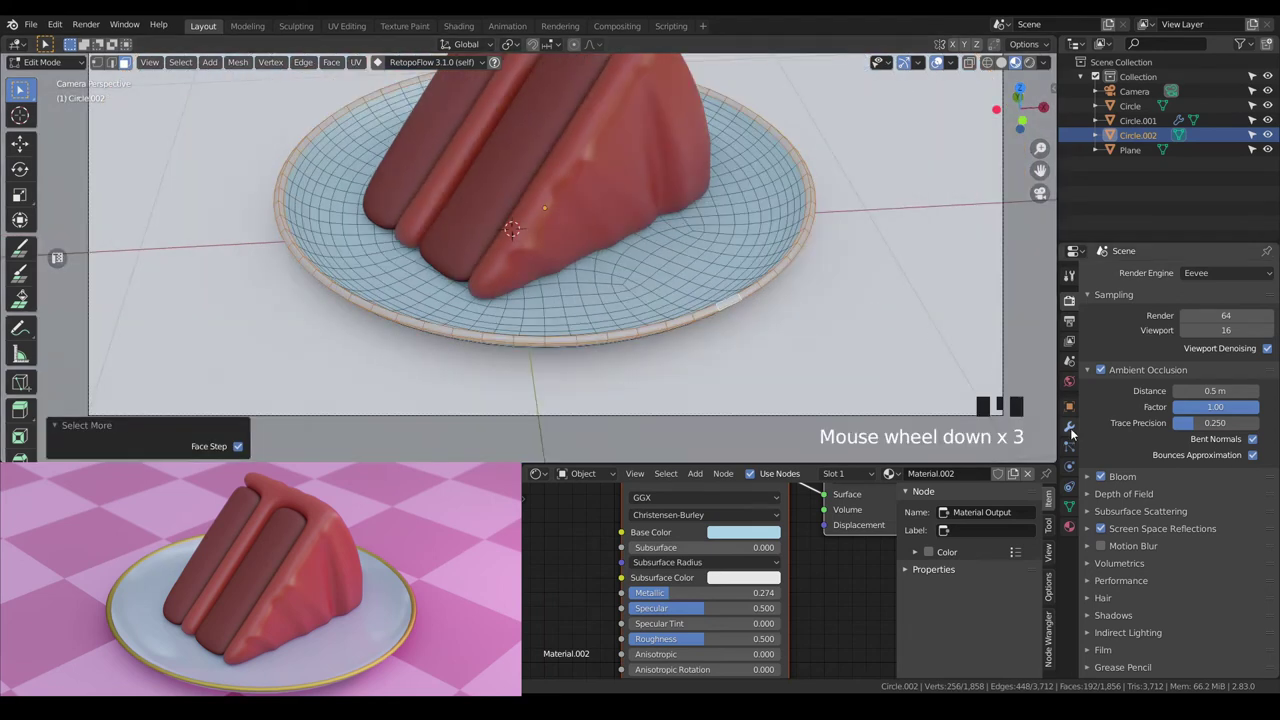
Assign the rim faces a second gold material with Metallic 1 and Roughness 0.591.
click(1079, 533)
drag(1270, 276, 1119, 384)
click(1119, 384)
key(Tab)
click(1236, 507)
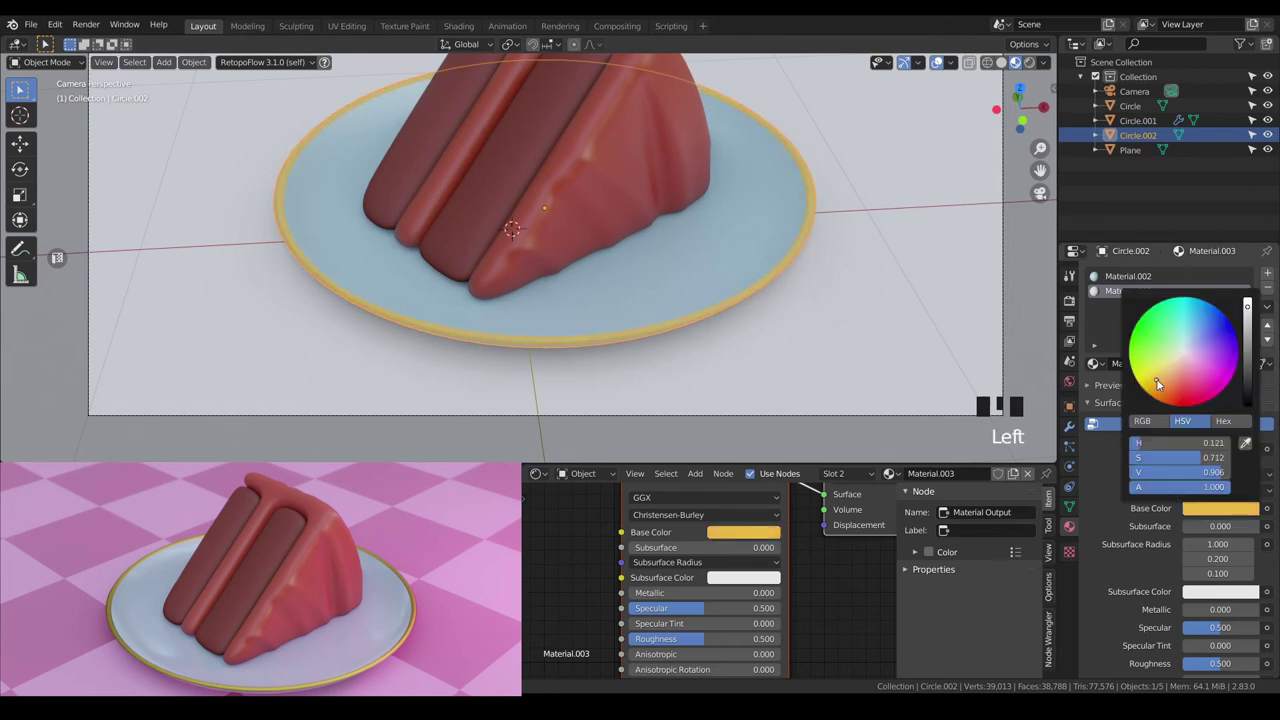
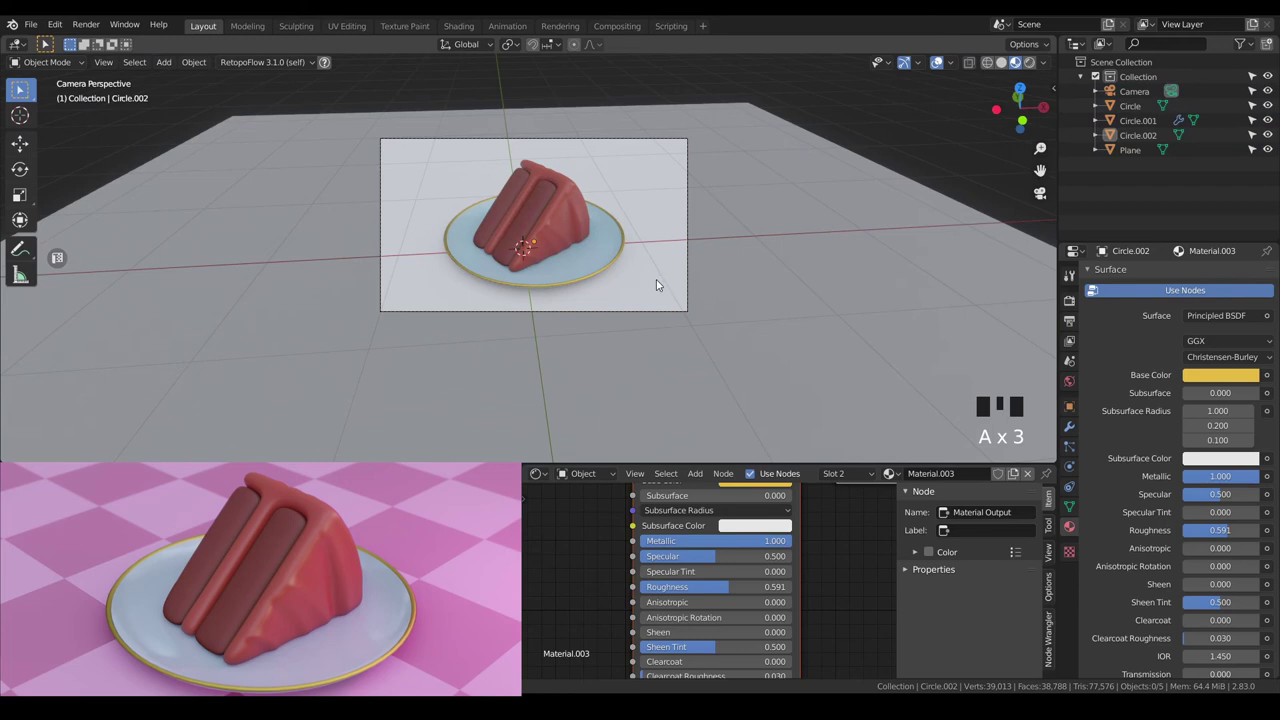
Shift the plate slightly along X with G X and confirm its position.
scroll(up, 3)
click(667, 272)
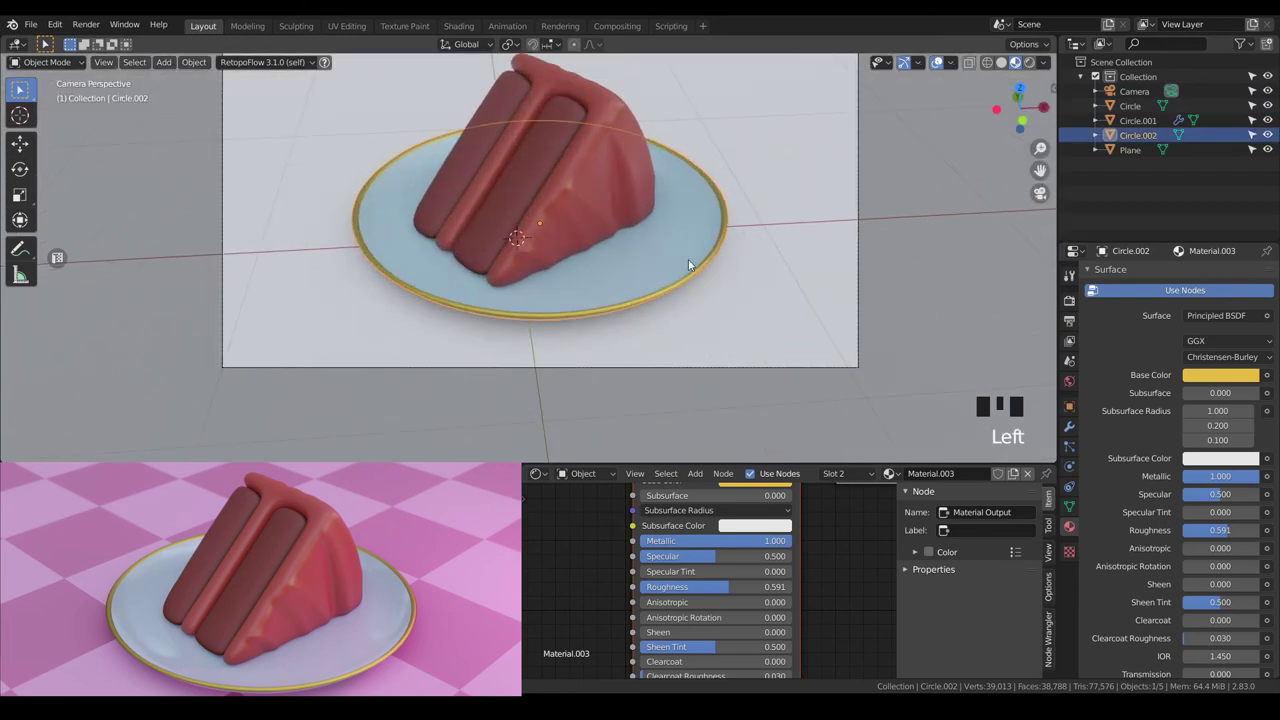
key(g)
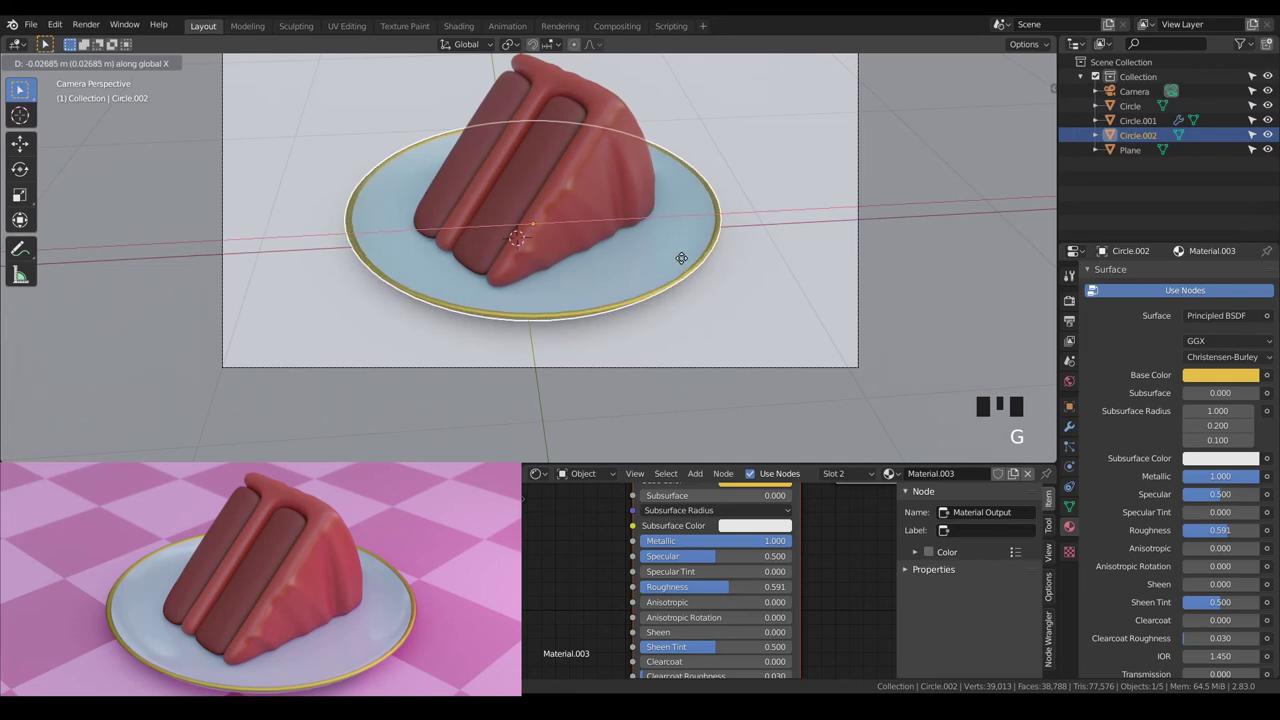
scroll(down, 3)
key(a)
key(a)
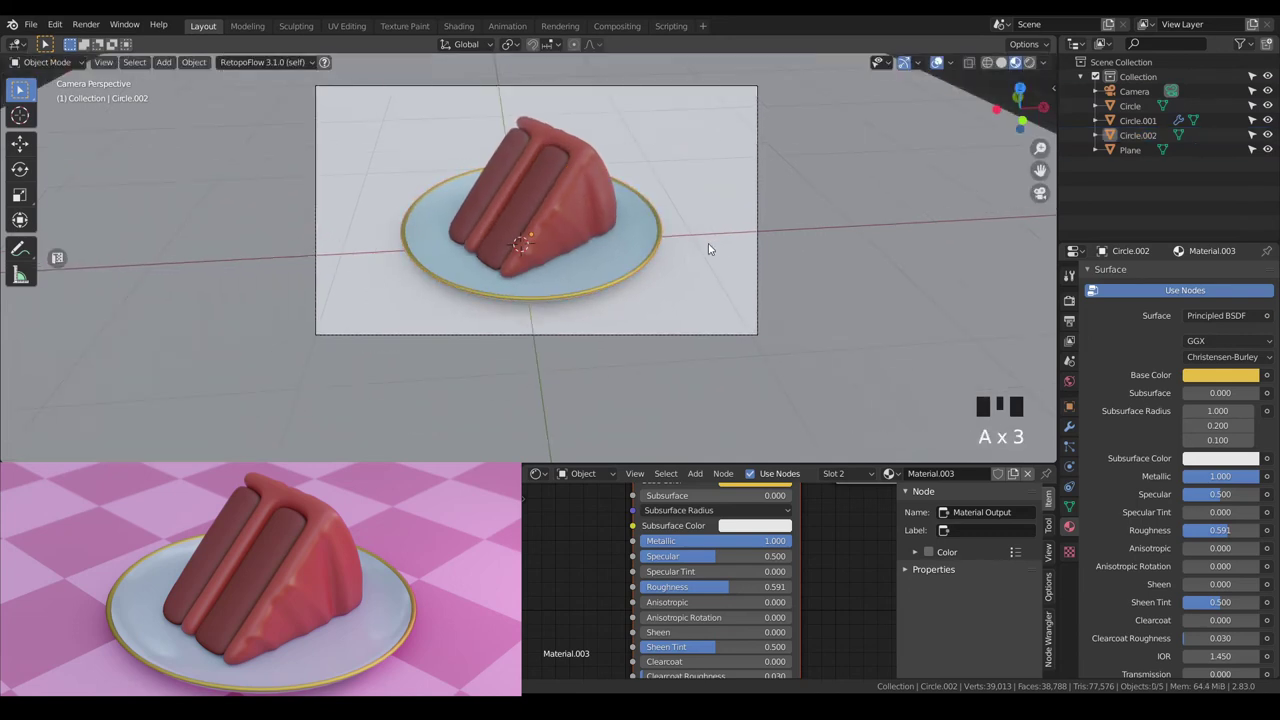
key(`)
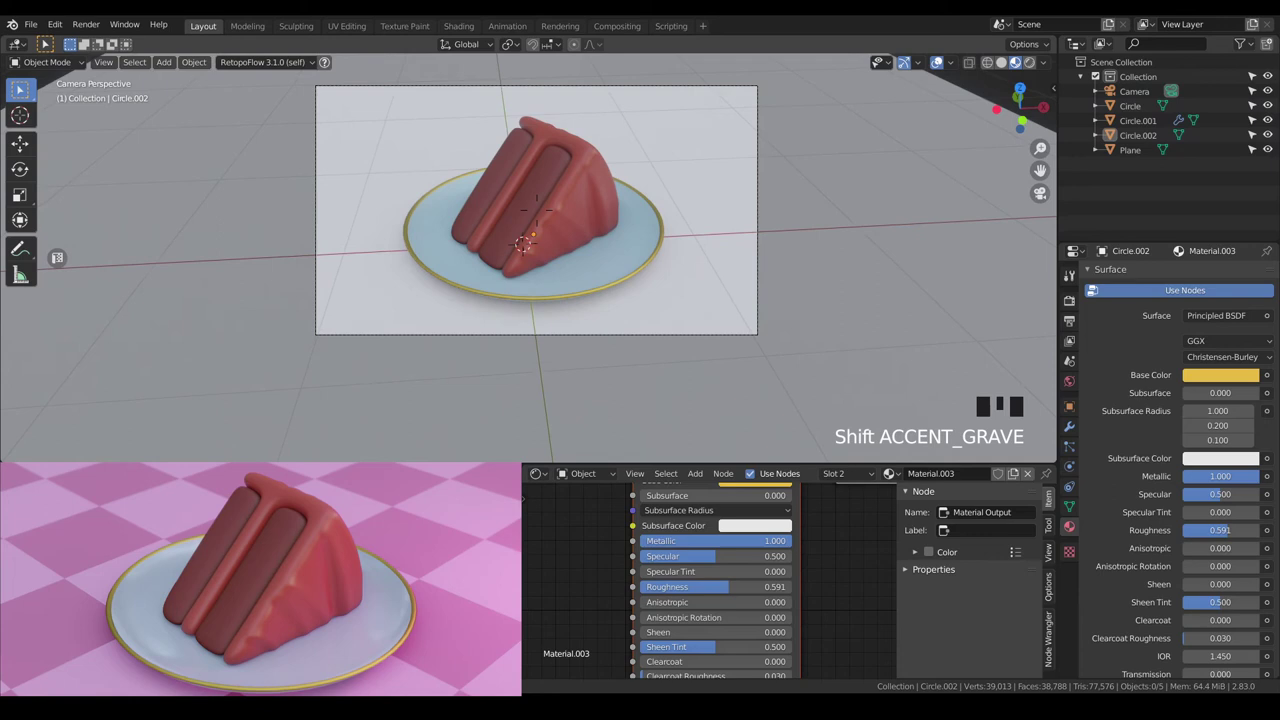
key(a)
key(a)
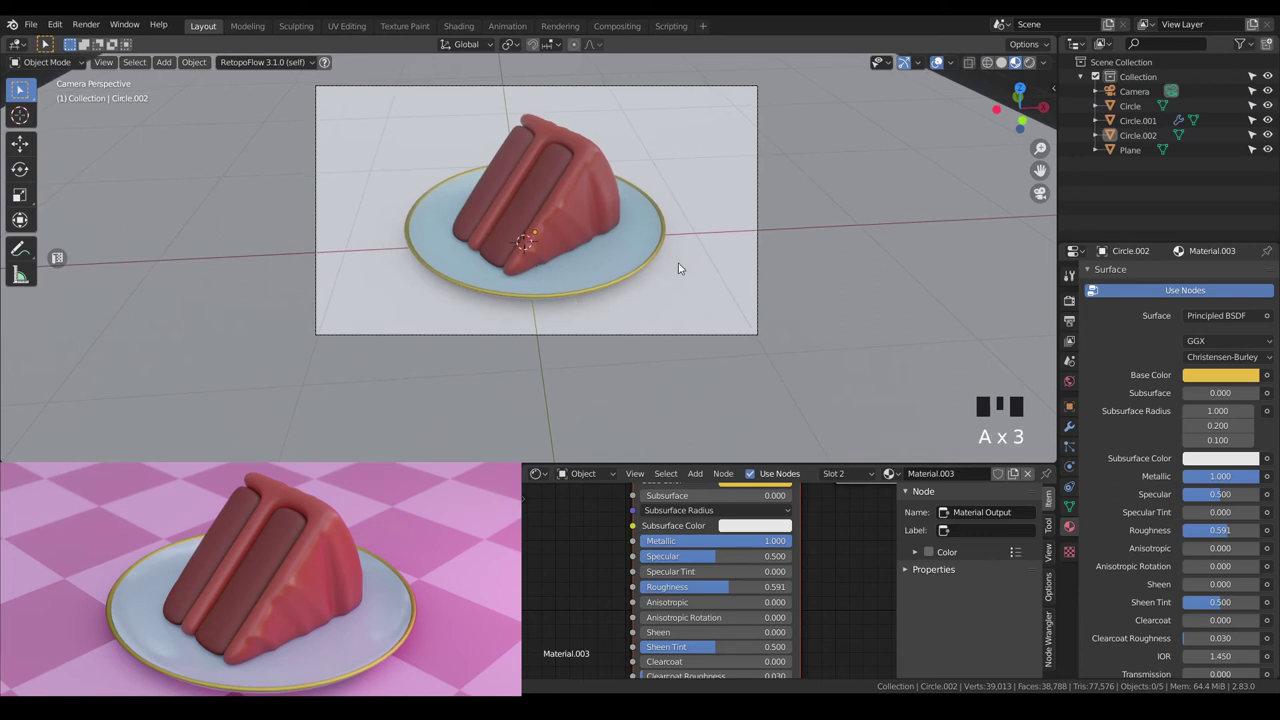
Select the ground plane and give it a new material.
click(793, 257)
drag(888, 467, 785, 542)
scroll(down, 3)
drag(645, 564, 672, 560)
click(672, 560)
Feed a Checker Texture at scale 13.1 into the plane's Base Color with Roughness 1.0.
key(shift+a)
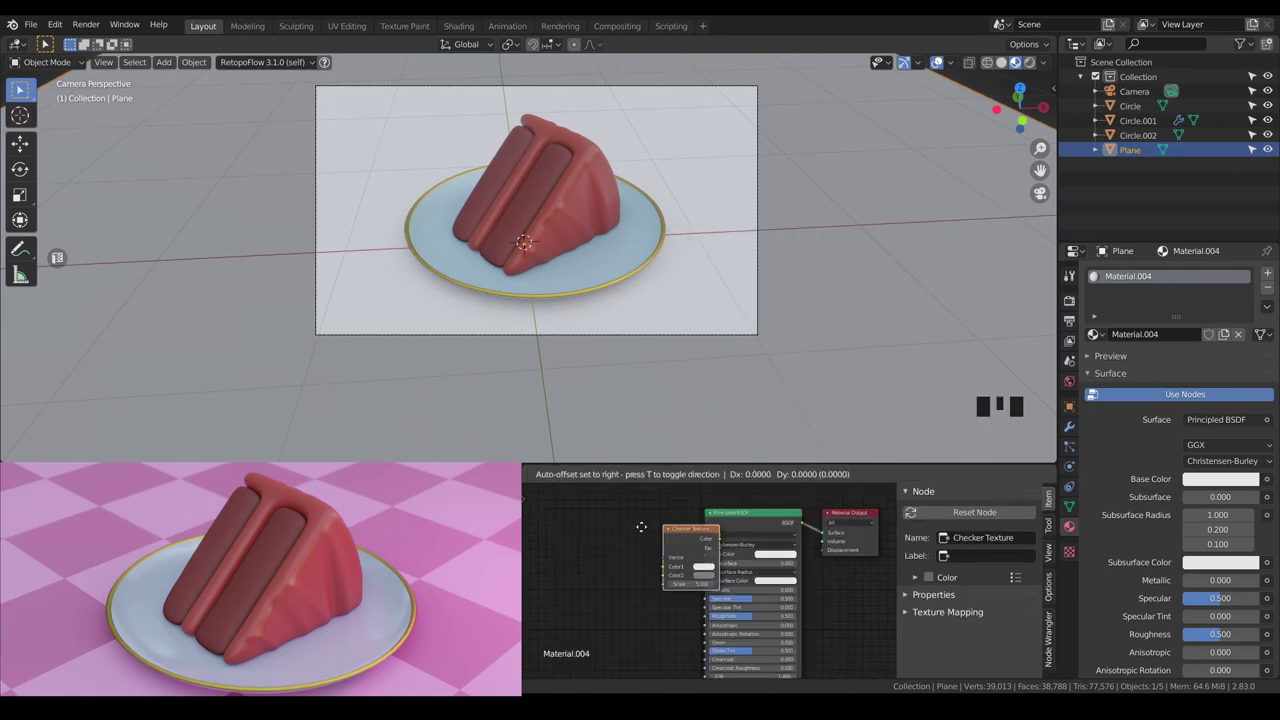
scroll(up, 3)
click(641, 505)
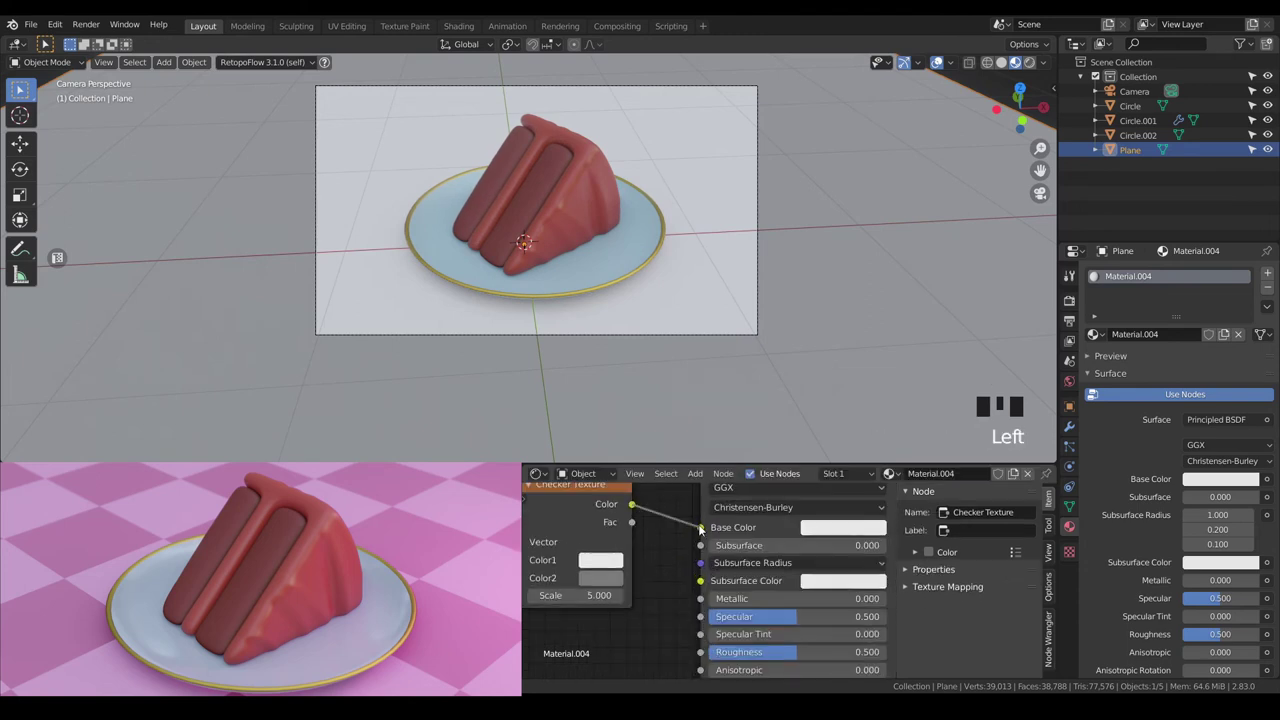
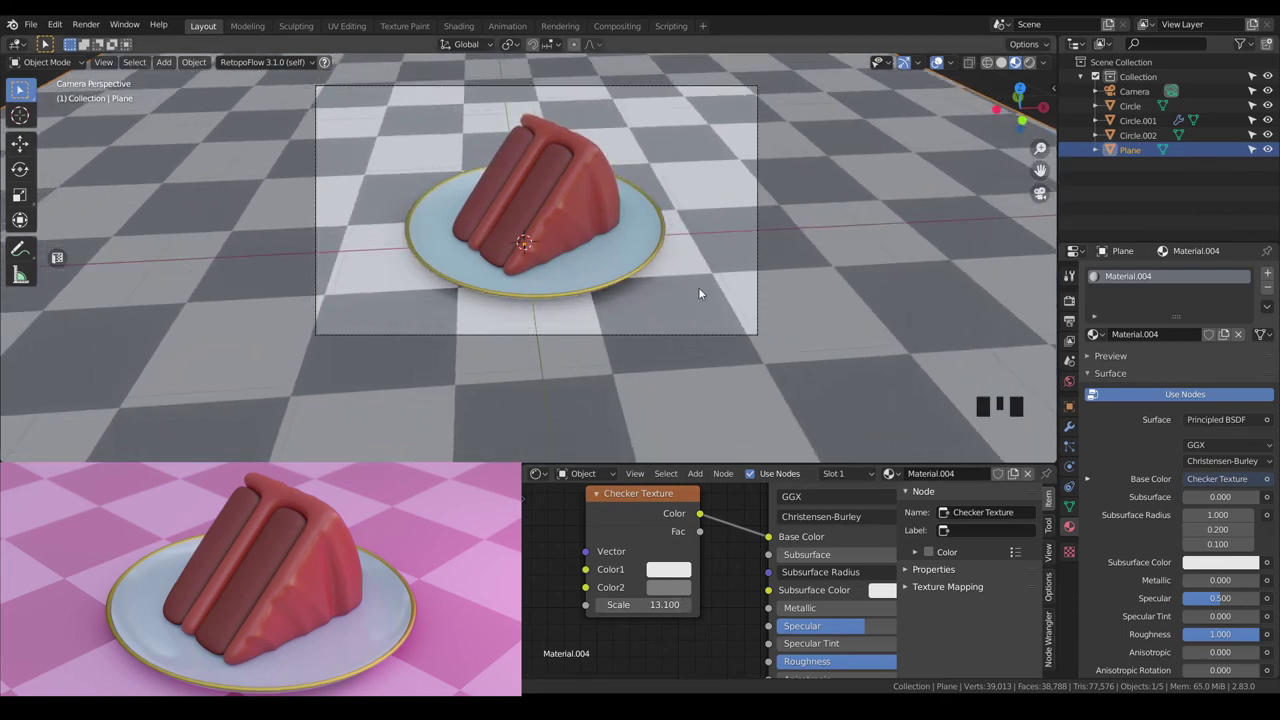
click(824, 220)
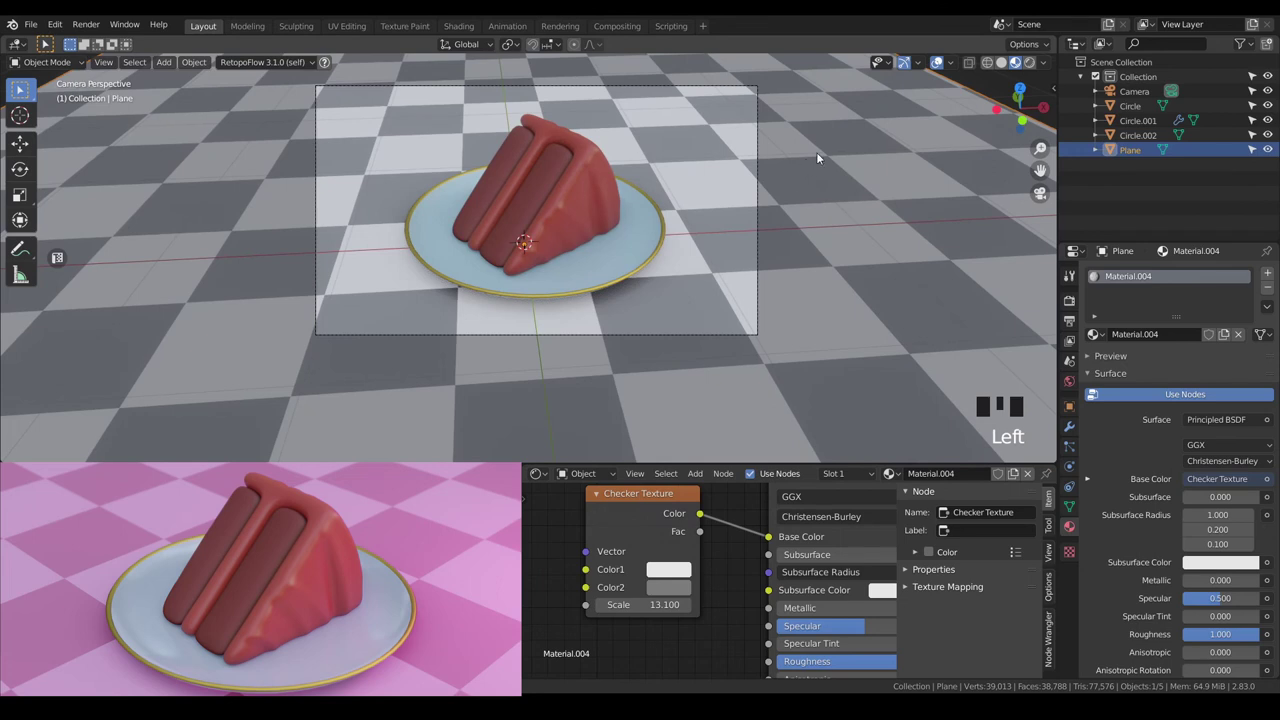
key(r)
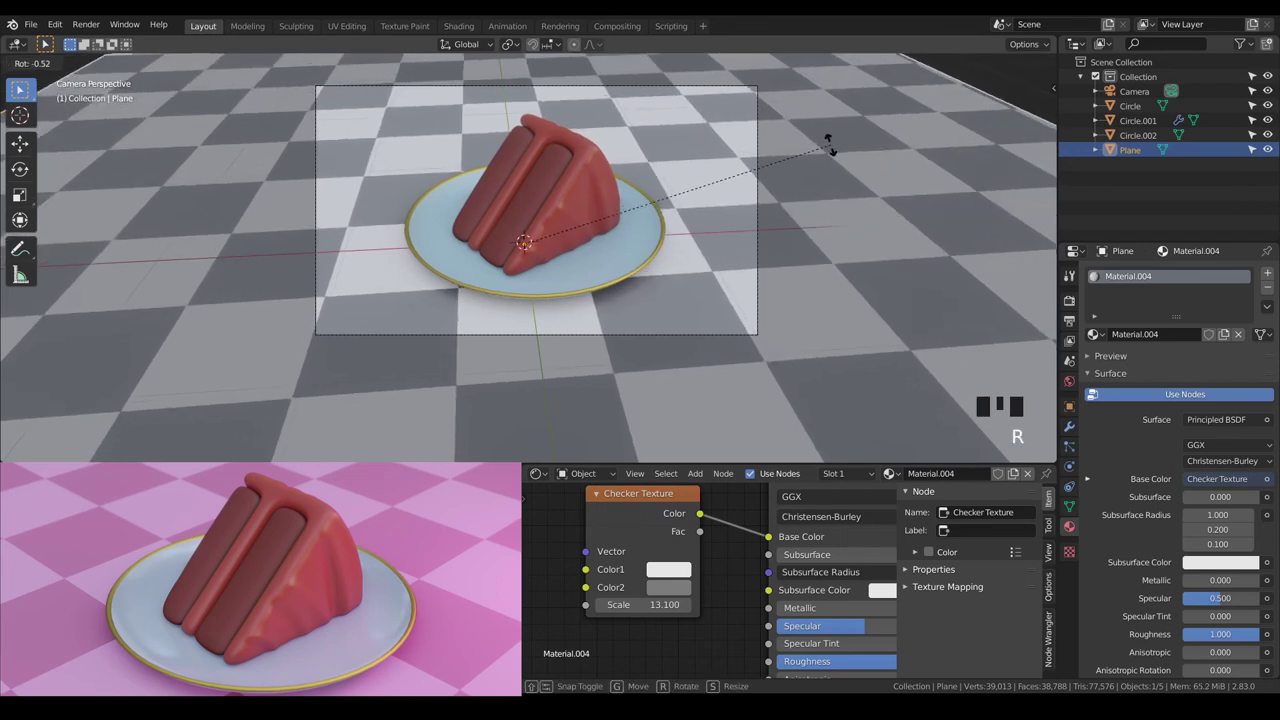
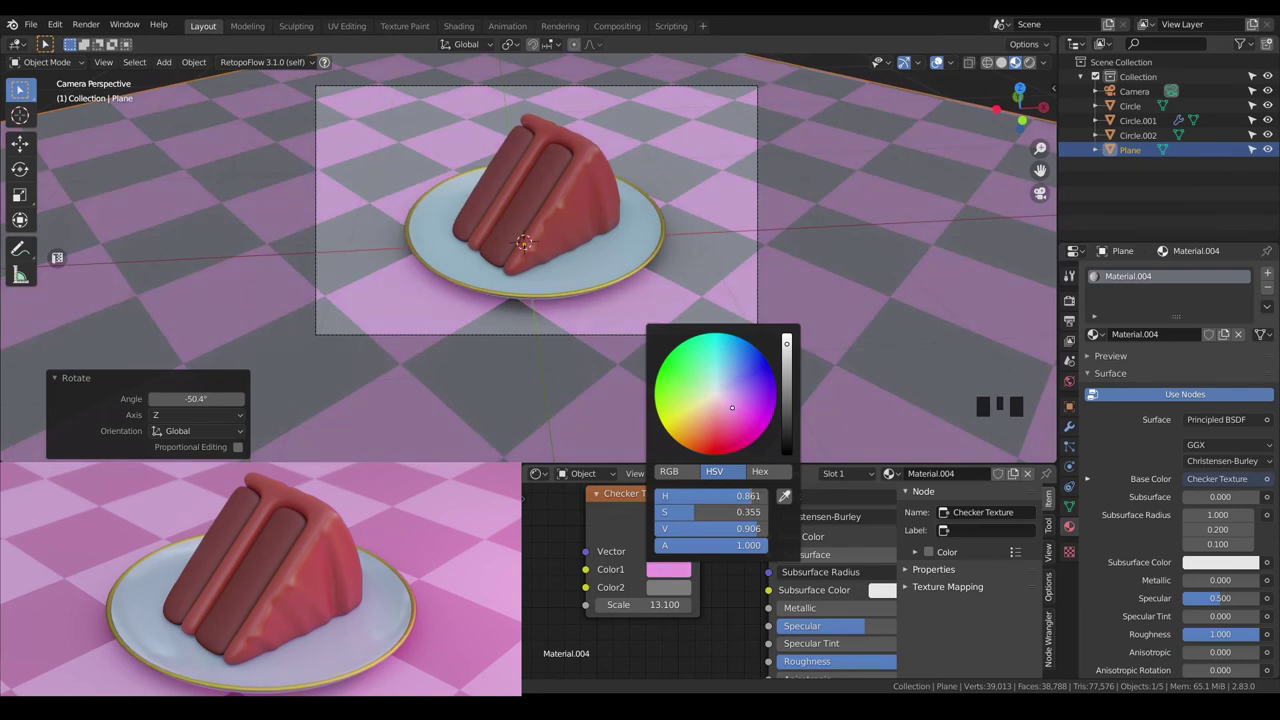
Rotate the plane -50.4° on Z and set both checker colours to light and dark pink.
click(667, 591)
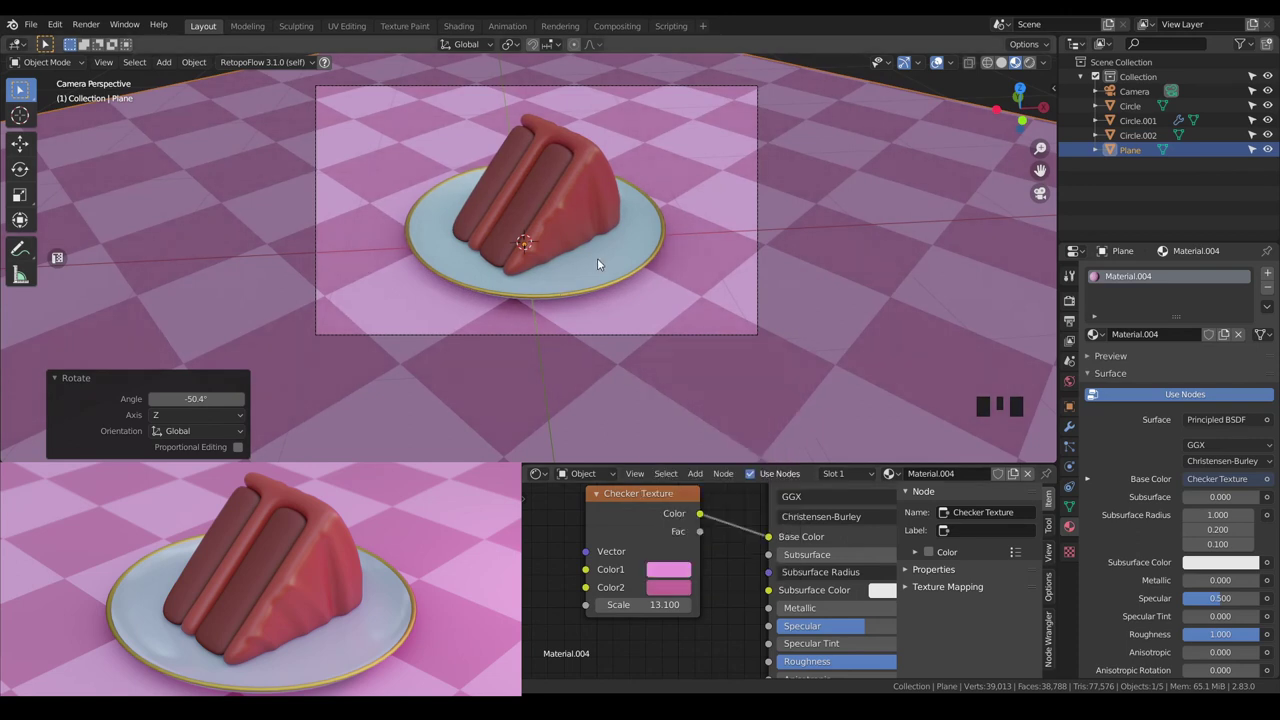
scroll(down, 3)
key(a)
key(a)
Select the cake slice and start shifting its subsurface colour toward pink.
scroll(up, 3)
scroll(up, 3)
scroll(up, 3)
click(582, 208)
drag(721, 594, 680, 243)
Settle the cake shell's subsurface colour on a vivid pinkish red.
key(a)
key(a)
scroll(down, 3)
drag(679, 243, 605, 244)
click(605, 244)
drag(718, 559, 794, 588)
click(794, 588)
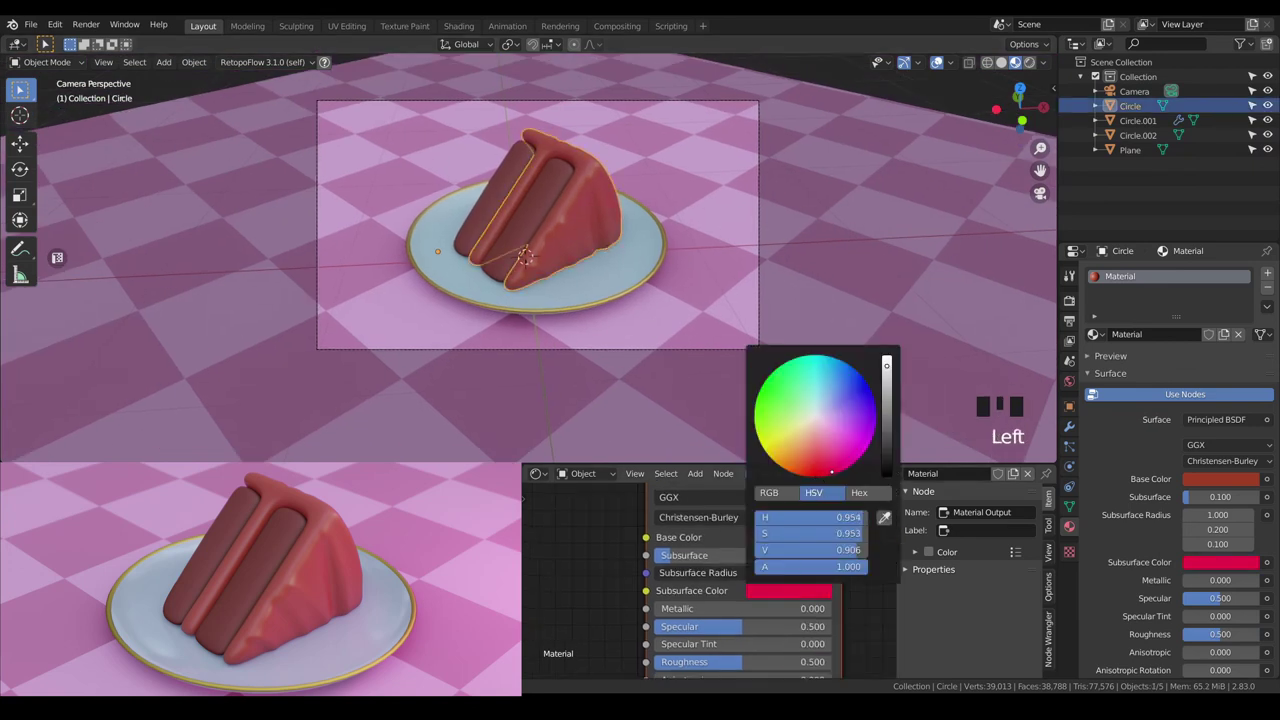
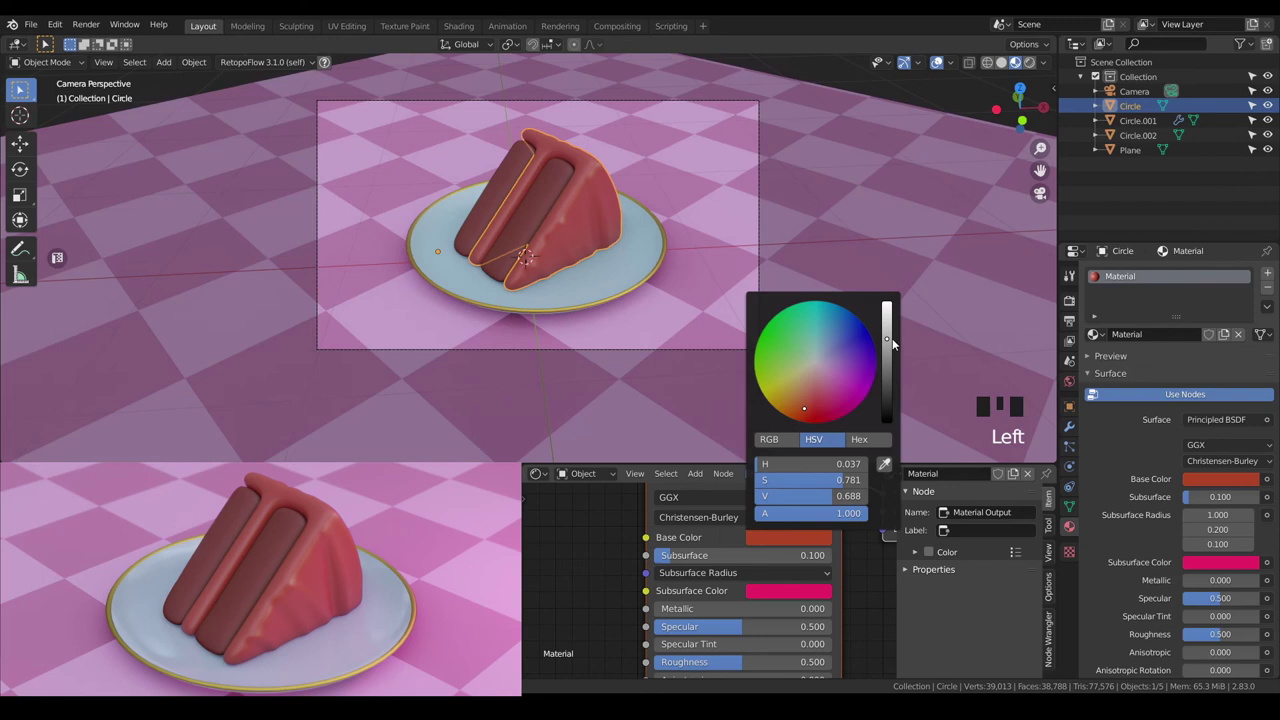
Deselect everything in the scene ready to add a new object.
key(a)
key(a)
scroll(down, 3)
Add a point light, raise it about 1 m on Z, then go to World properties.
key(shift+a)
key(shift+a)
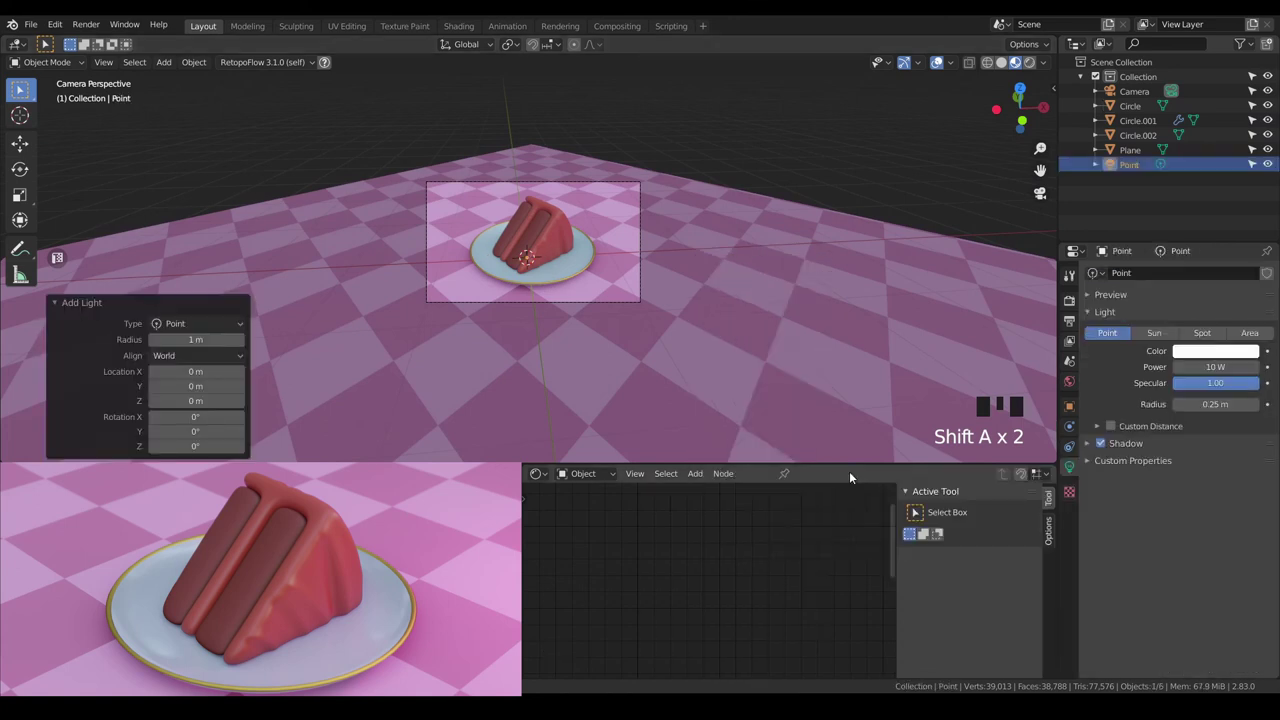
scroll(up, 3)
key(g)
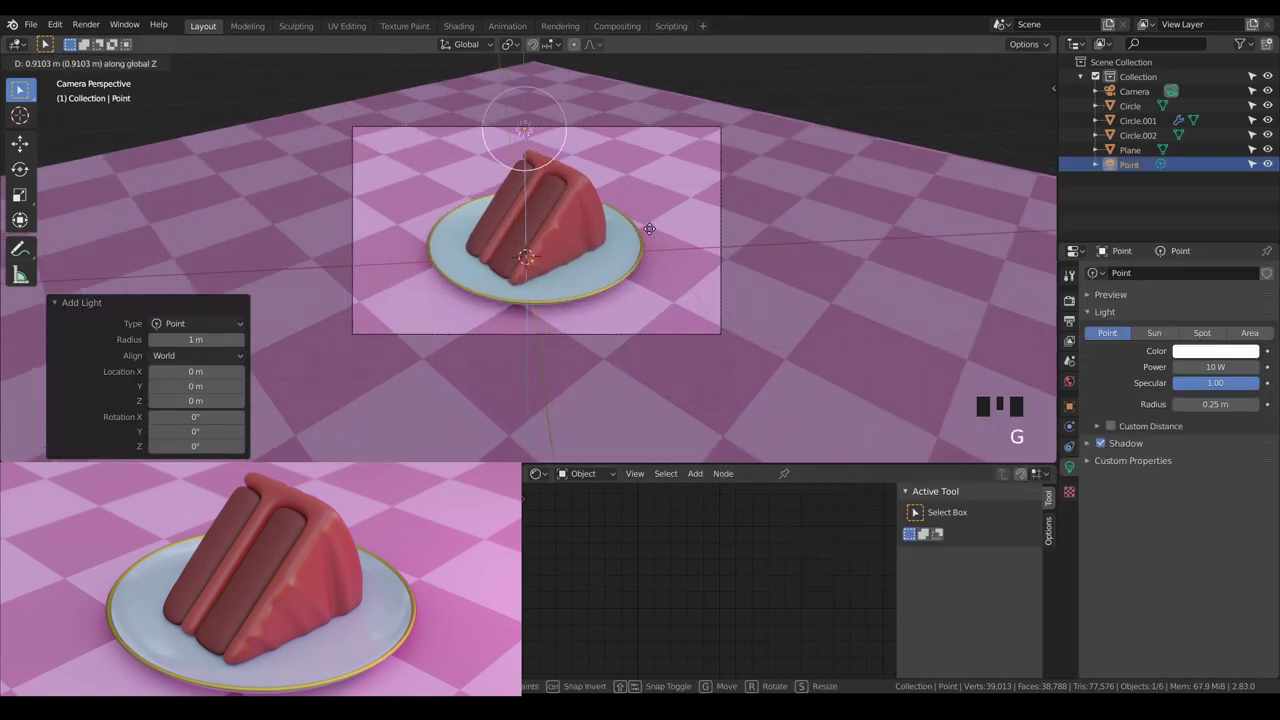
click(1035, 61)
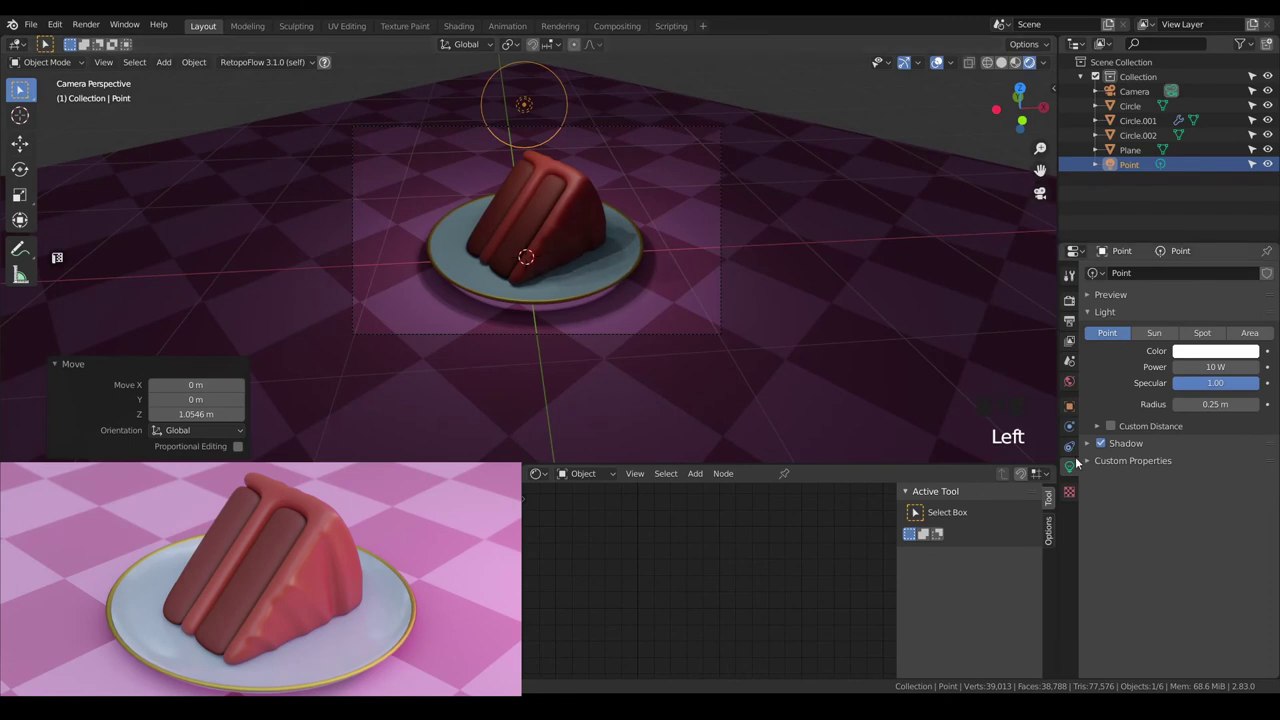
click(1079, 386)
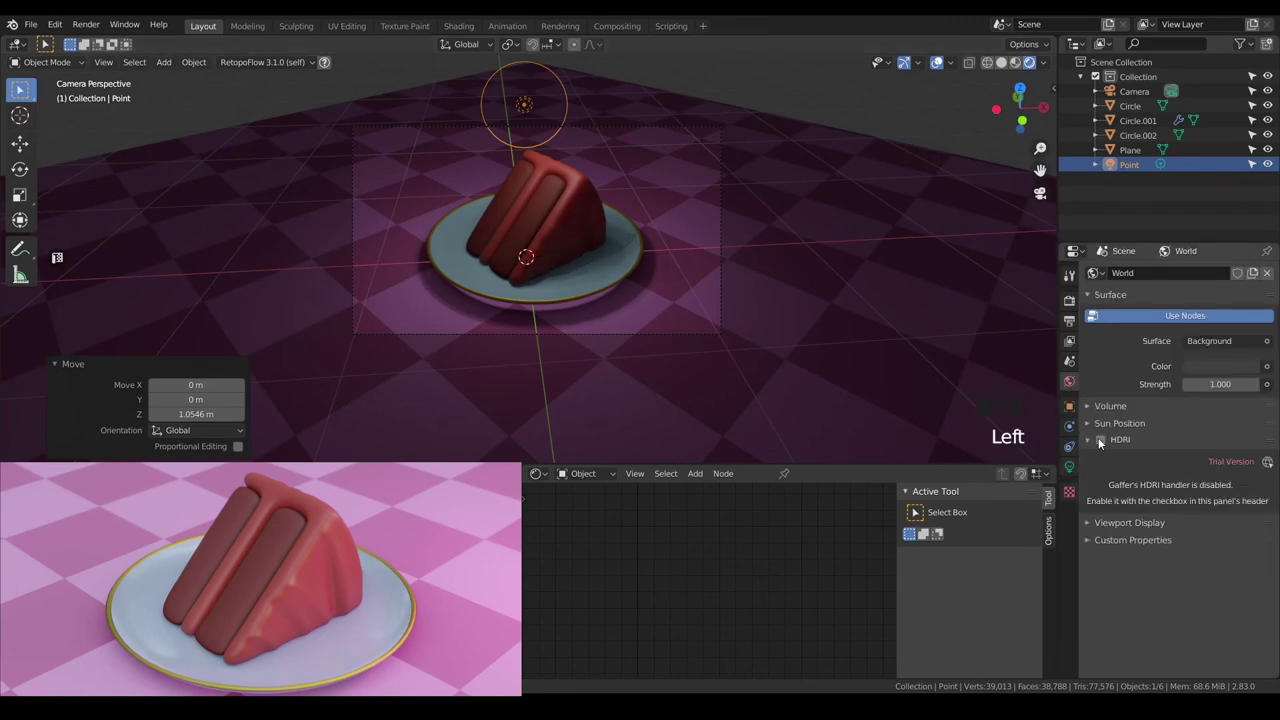
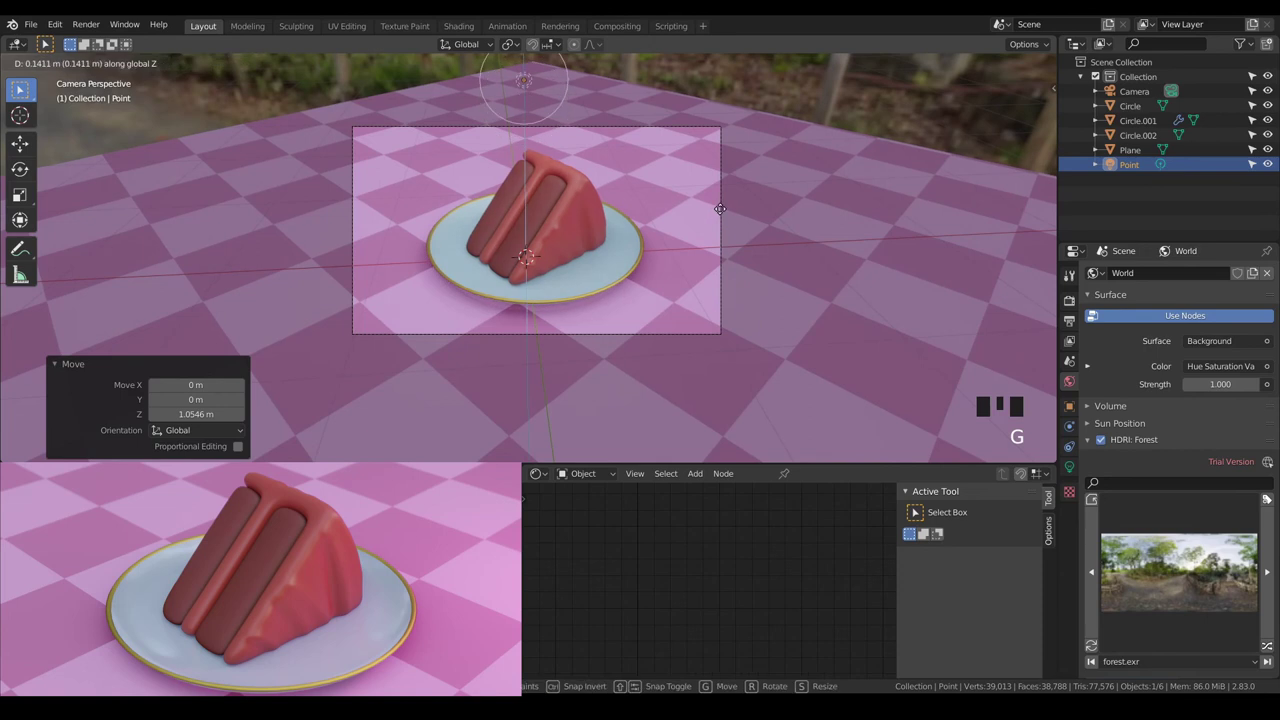
Move the point light about 1.4 m sideways off the cake.
key(g)
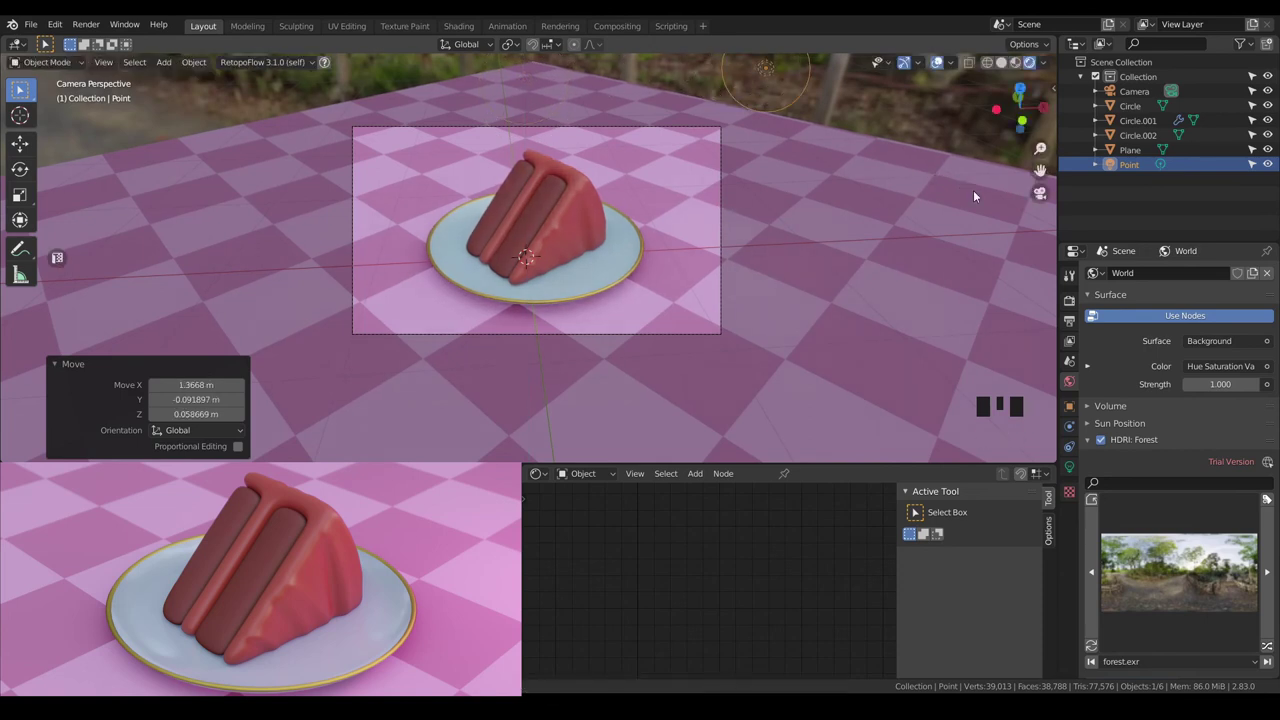
Set the point light pink at 100 W and move it lower and about 0.5 m along X.
click(1076, 466)
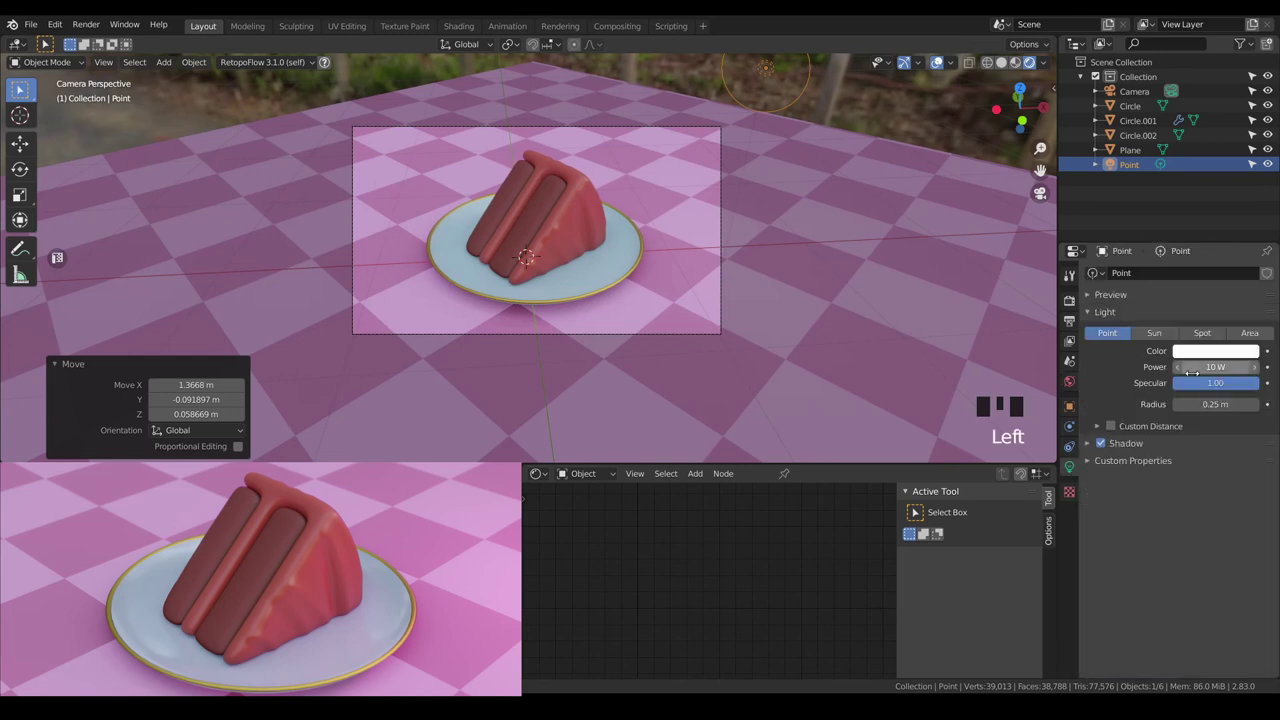
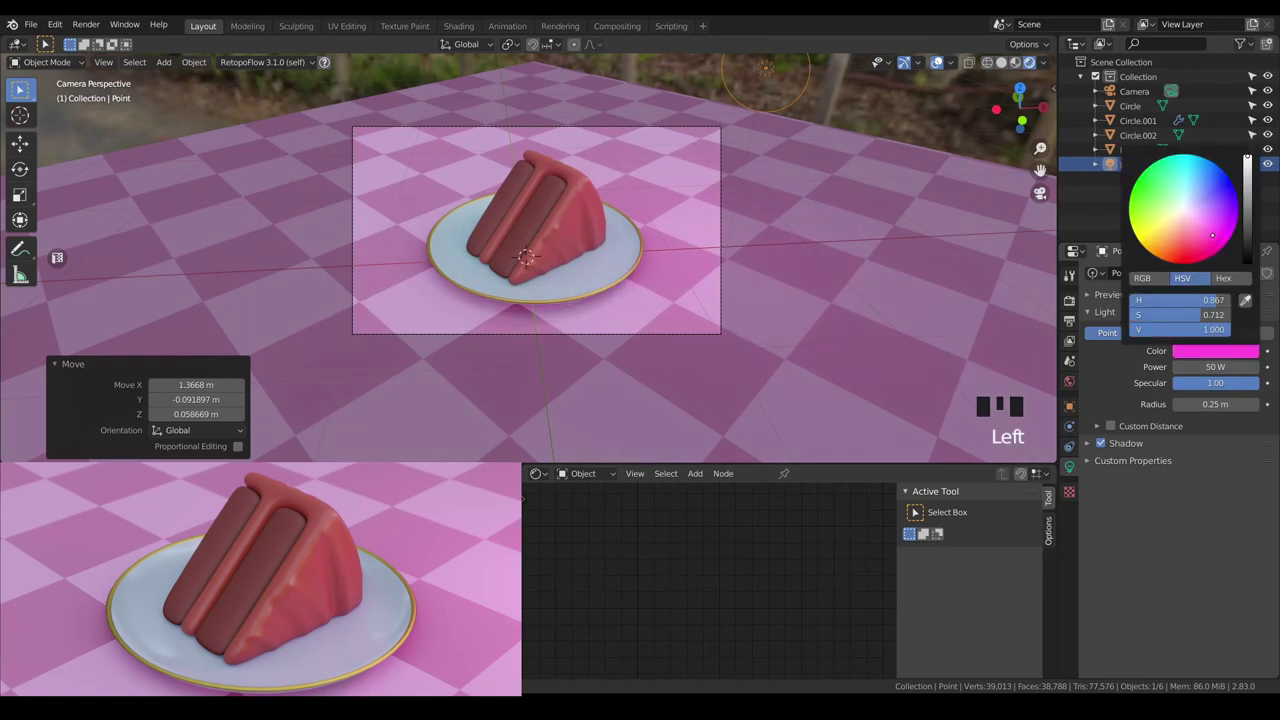
key(g)
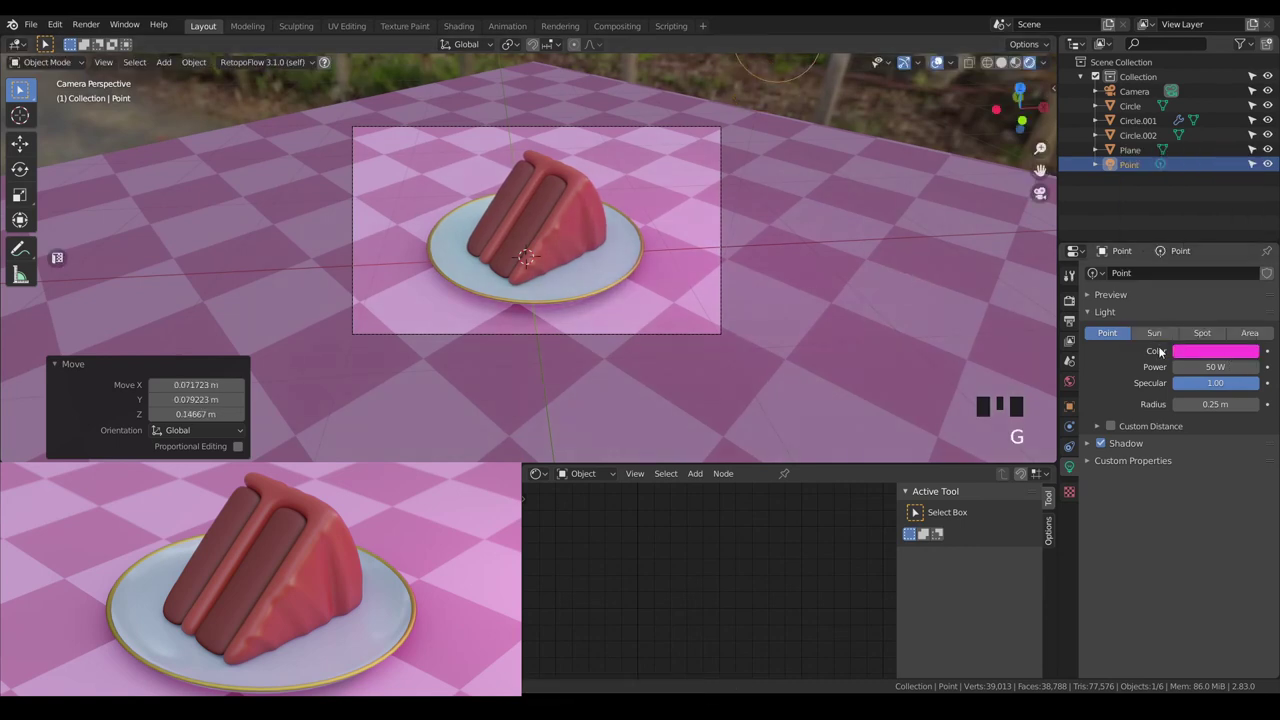
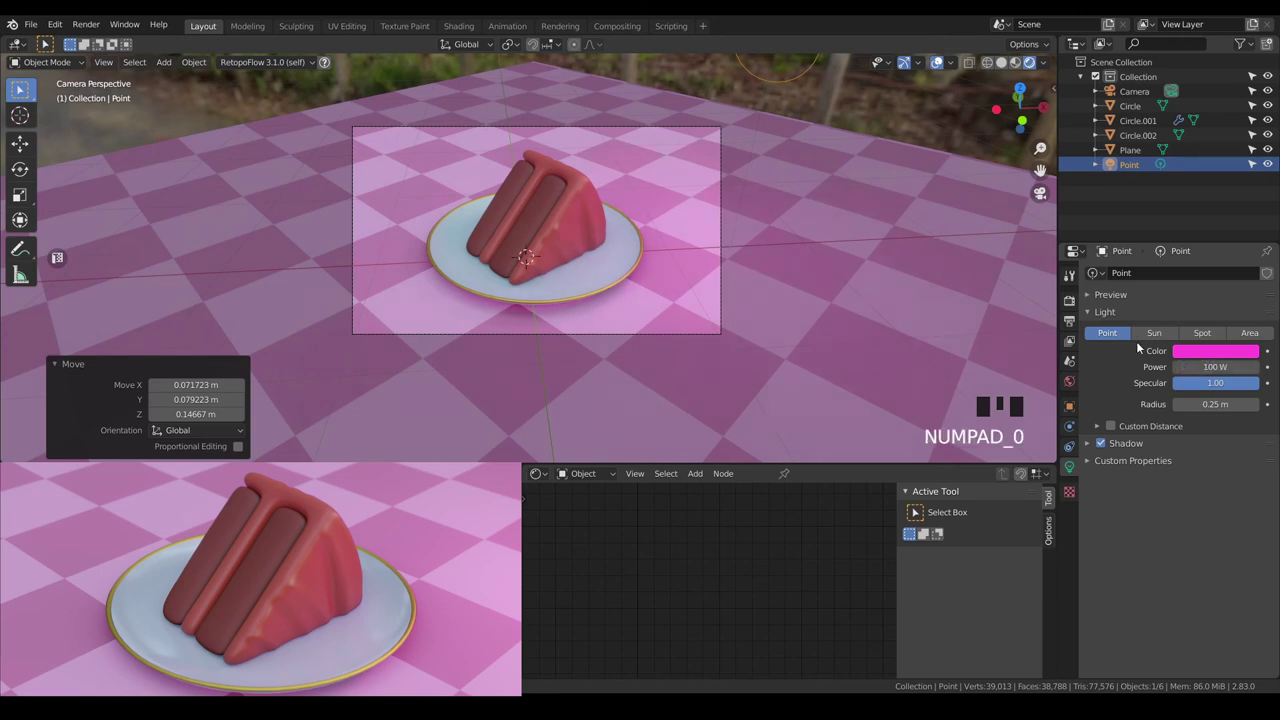
key(g)
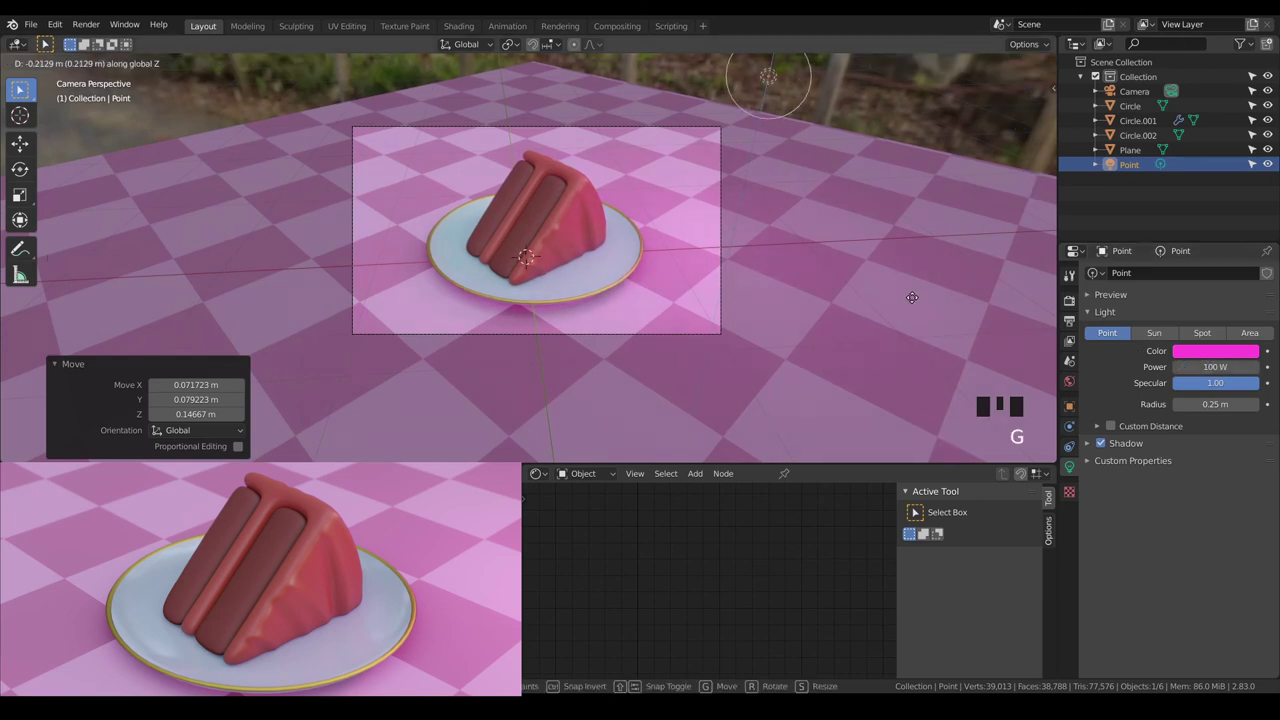
click(1236, 349)
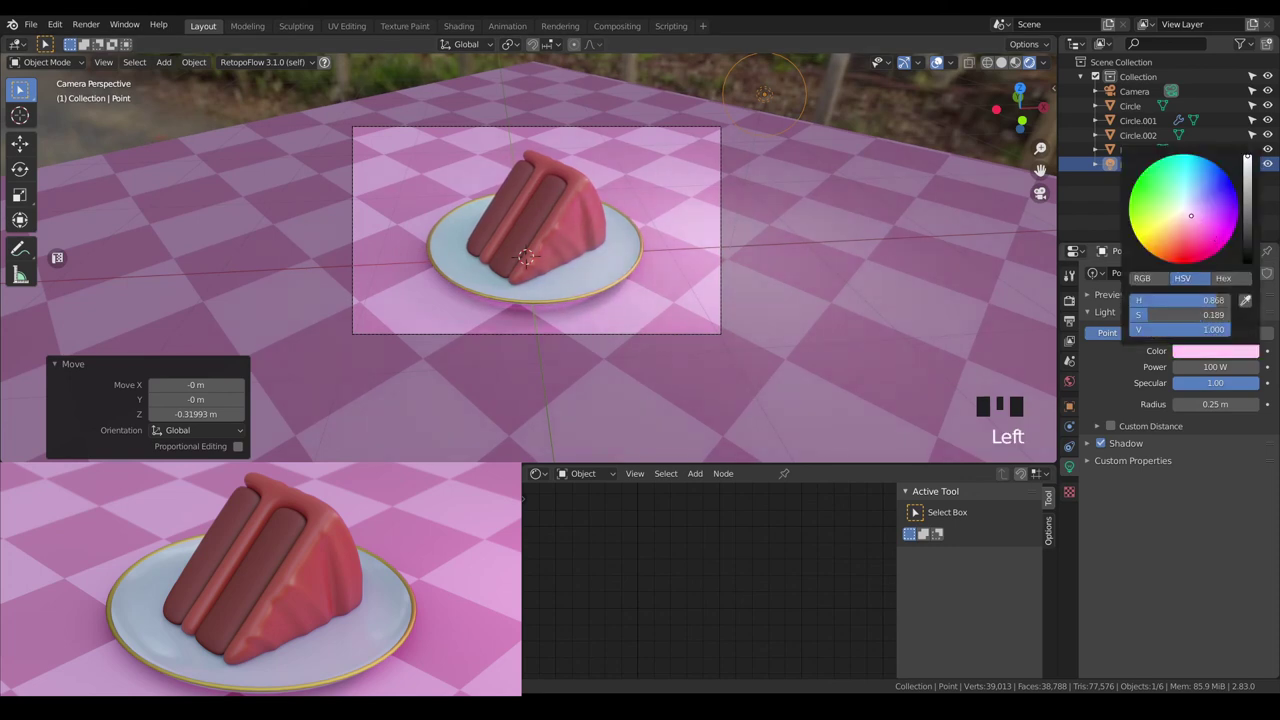
key(g)
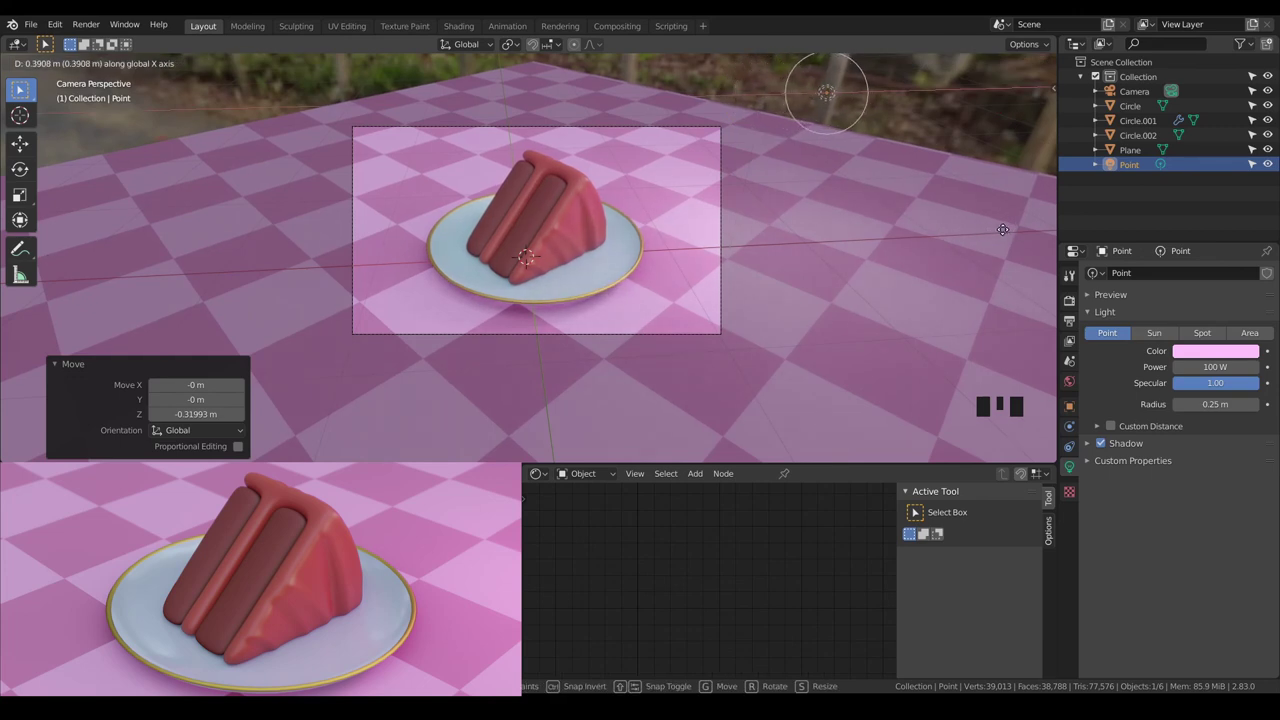
click(1196, 359)
click(1207, 356)
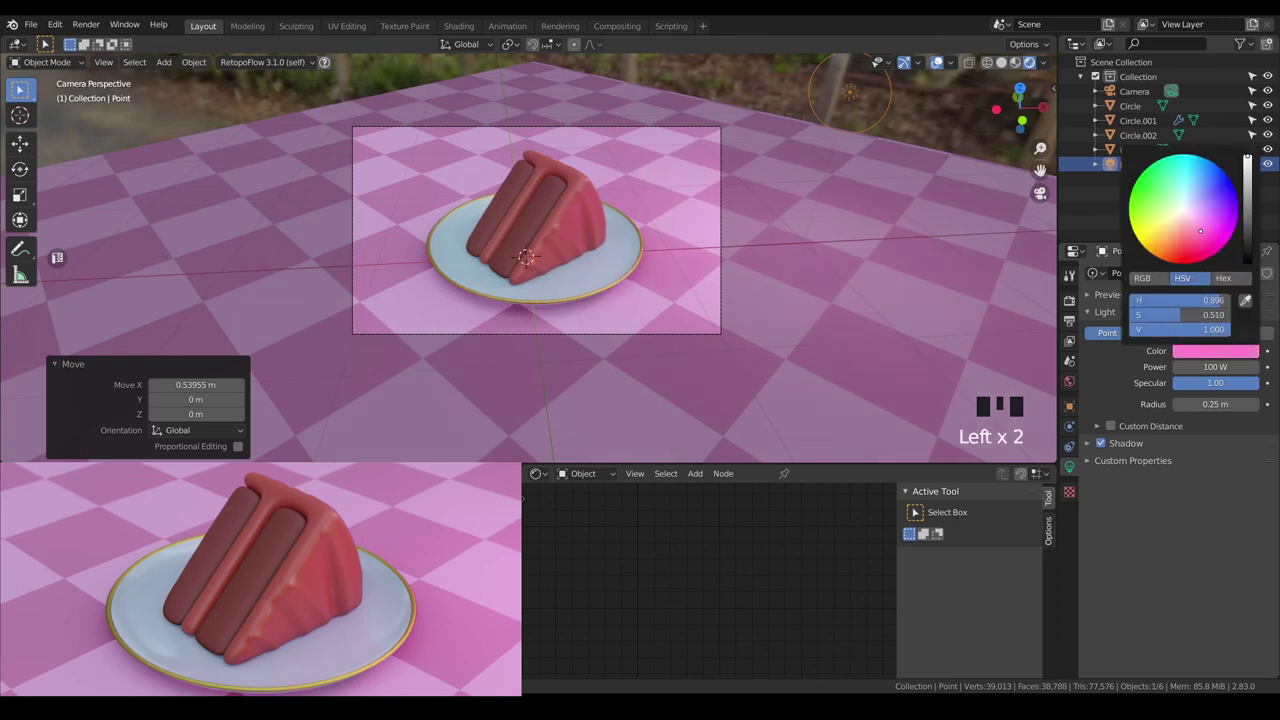
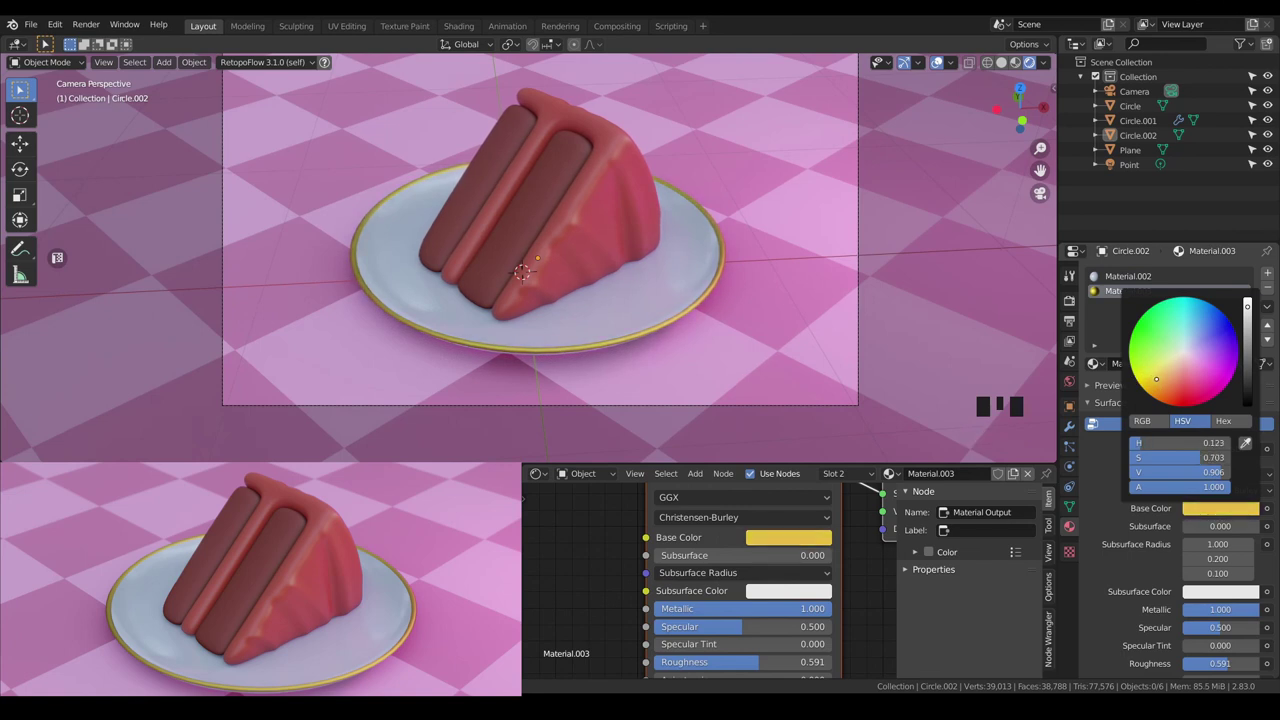
Raise the gold rim material's roughness to about 0.62 and zoom out to view the scene.
drag(756, 666, 614, 351)
scroll(down, 3)
key(a)
key(a)
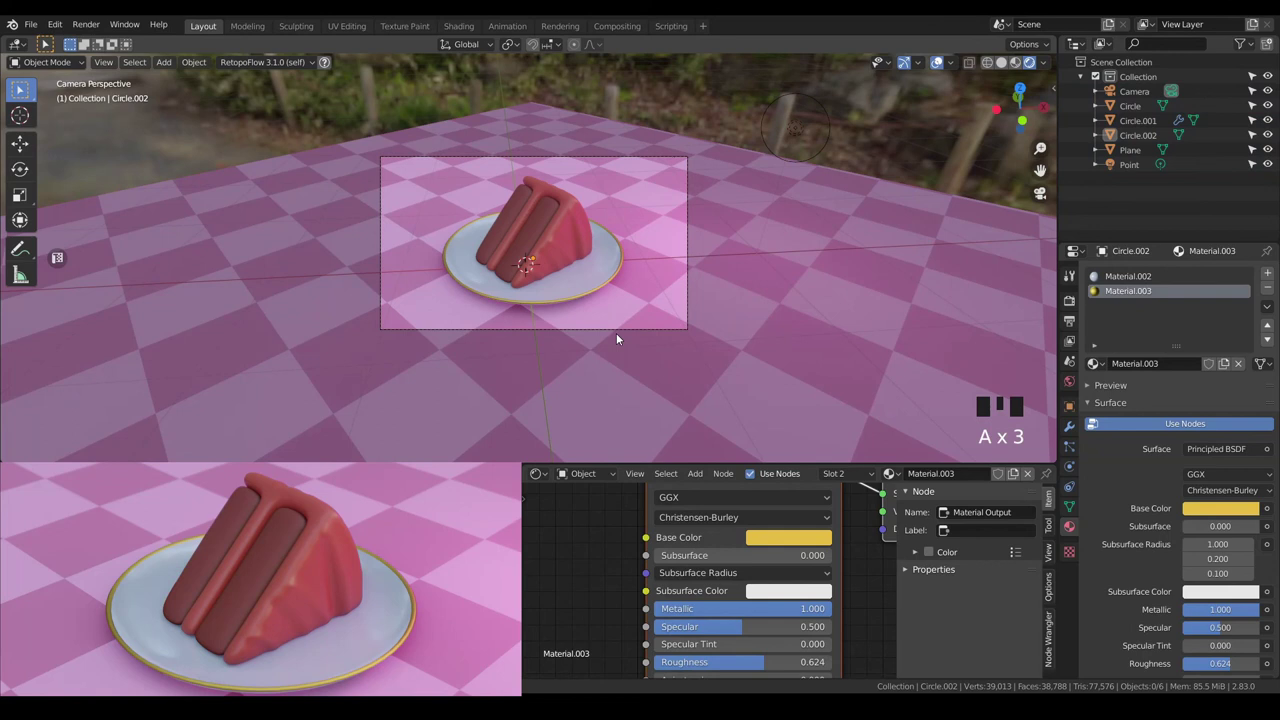
Select the Camera and show its lens and depth-of-field properties.
click(1149, 91)
click(1109, 451)
Set the camera's focus object to the cake (Circle.001) with aperture f-stop 1.1, then switch to render settings.
drag(1093, 456, 1257, 476)
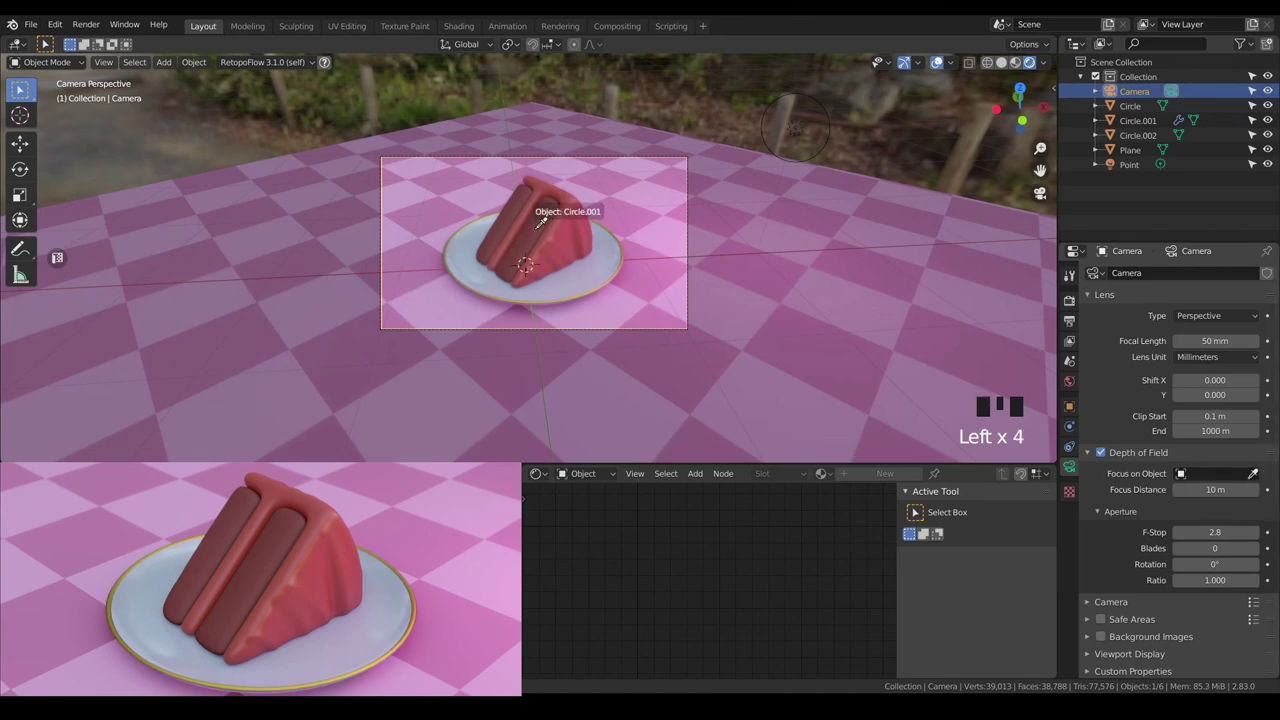
scroll(up, 3)
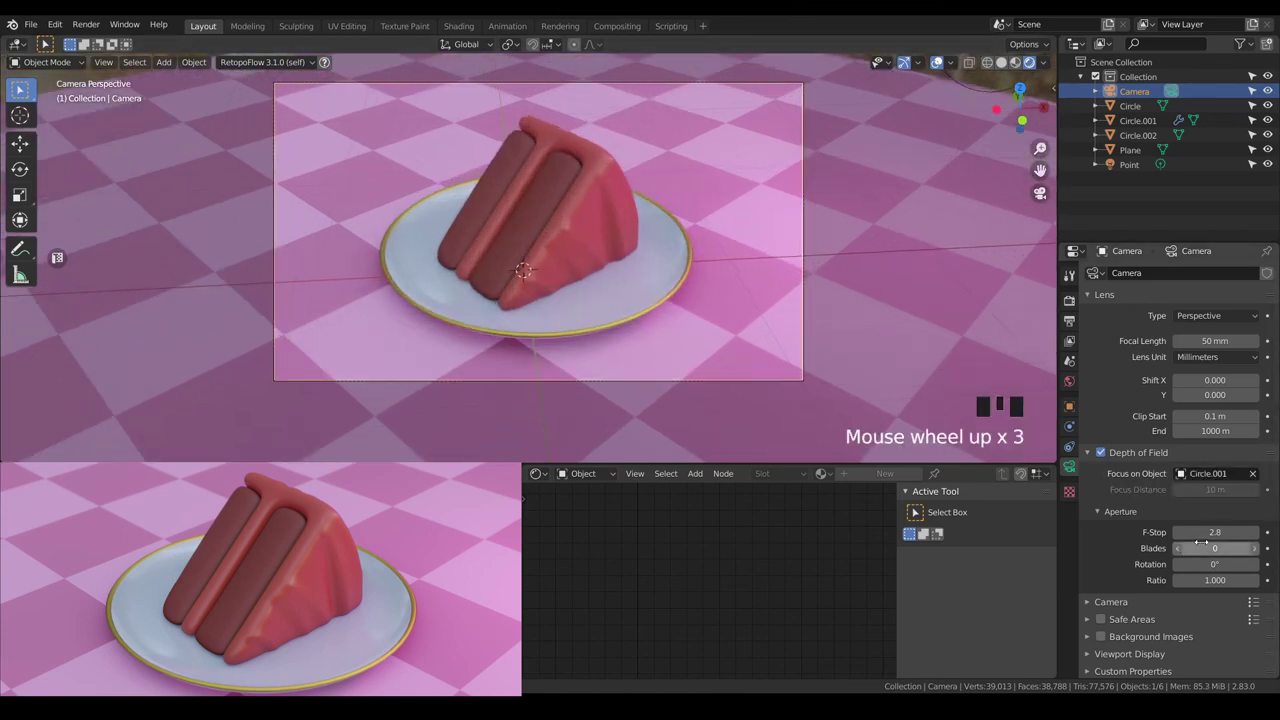
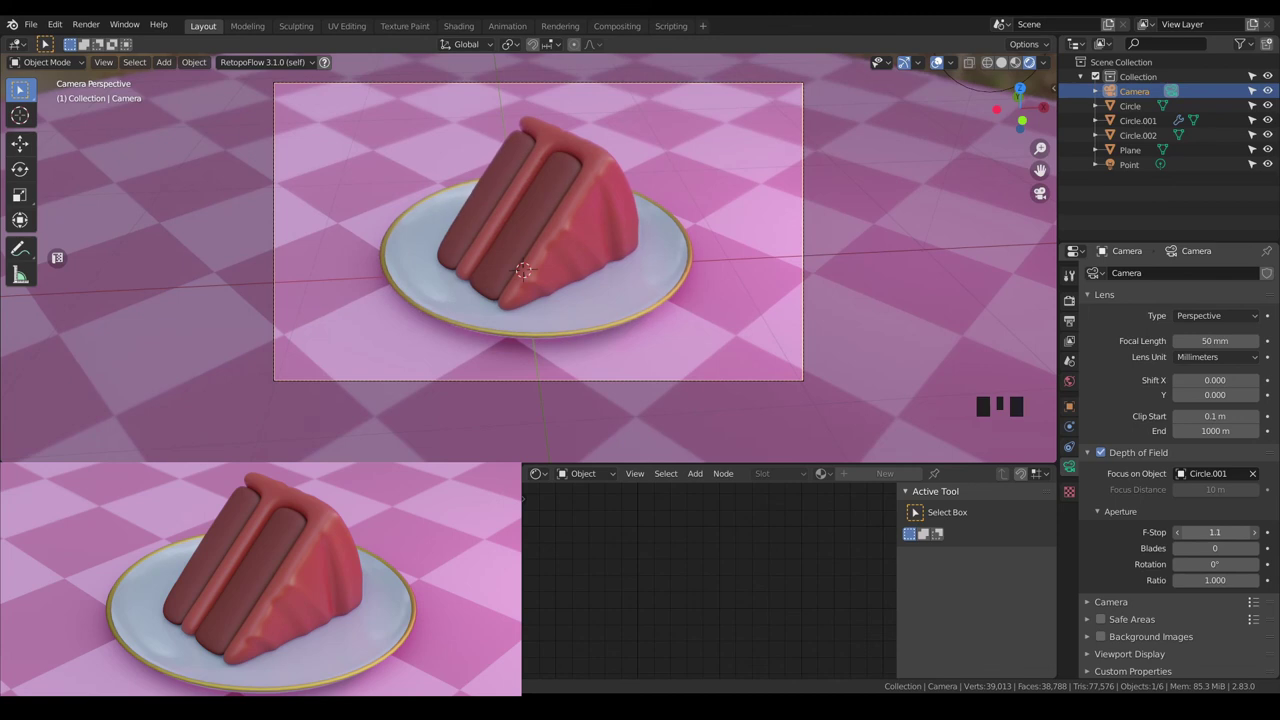
scroll(down, 3)
key(a)
key(a)
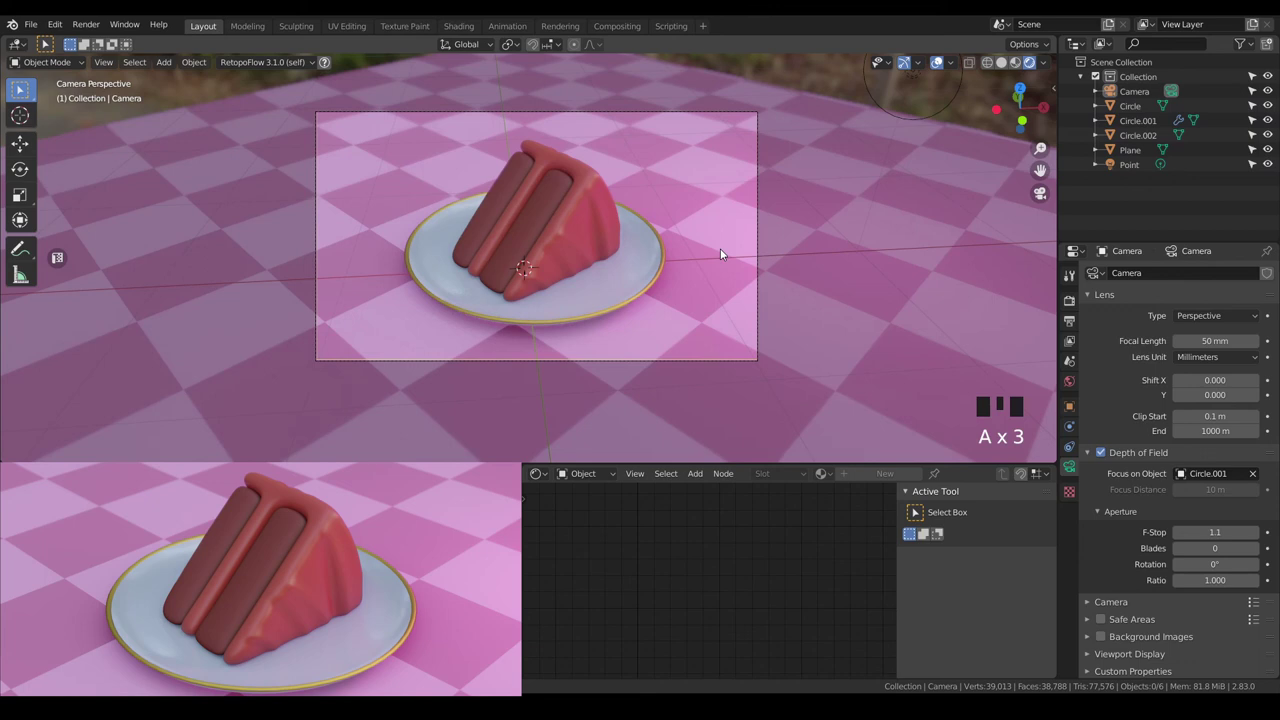
click(546, 204)
Select the cake's inner layer, then the plate, and adjust the view toward the render settings.
click(1071, 295)
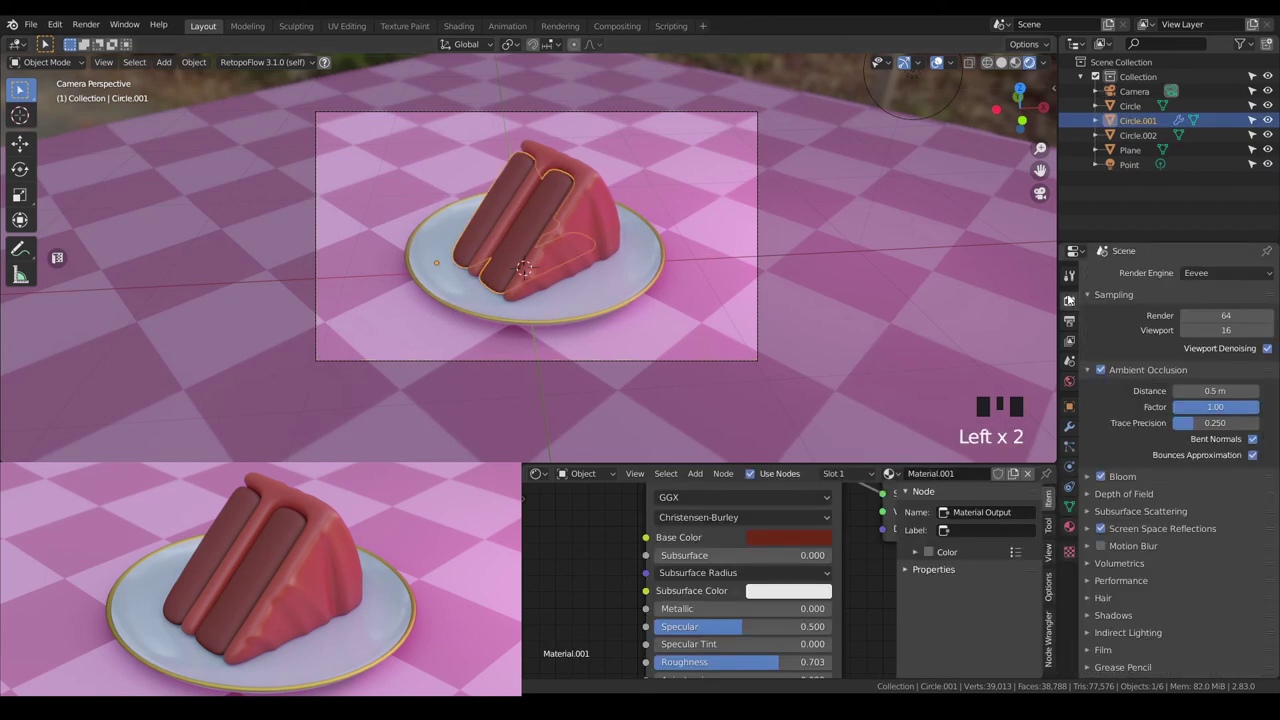
click(1073, 428)
drag(1174, 400, 628, 299)
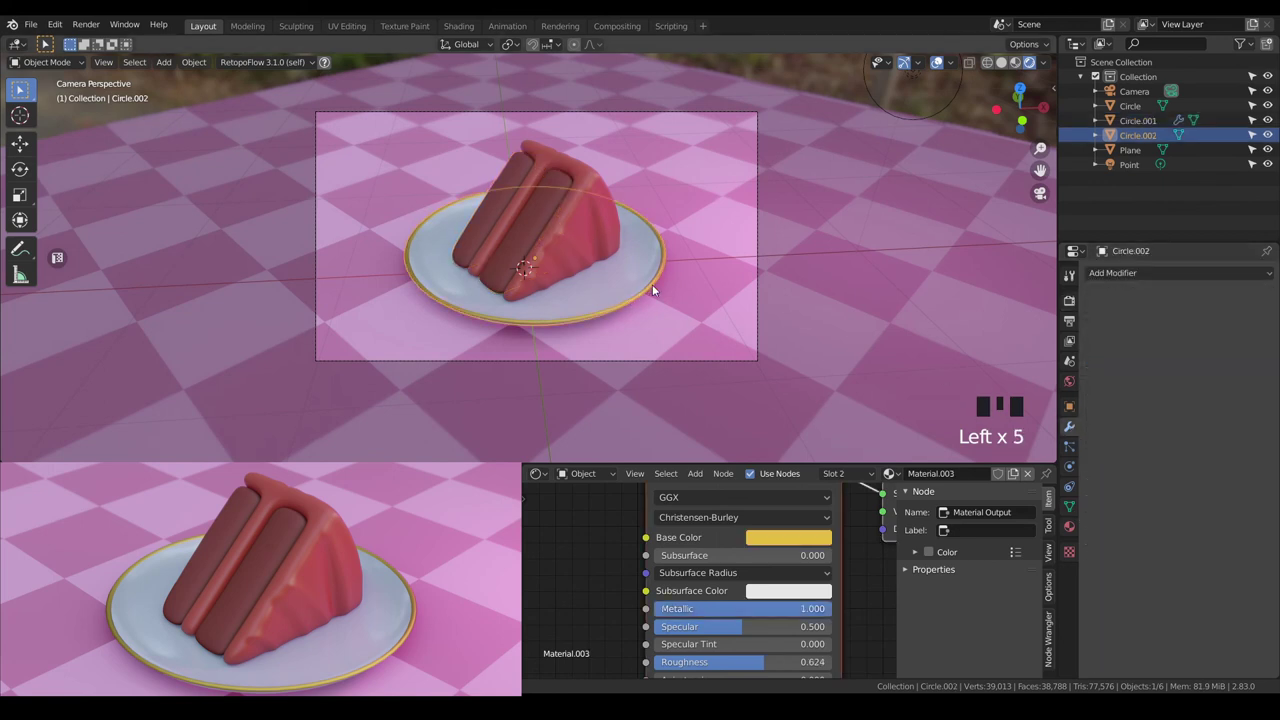